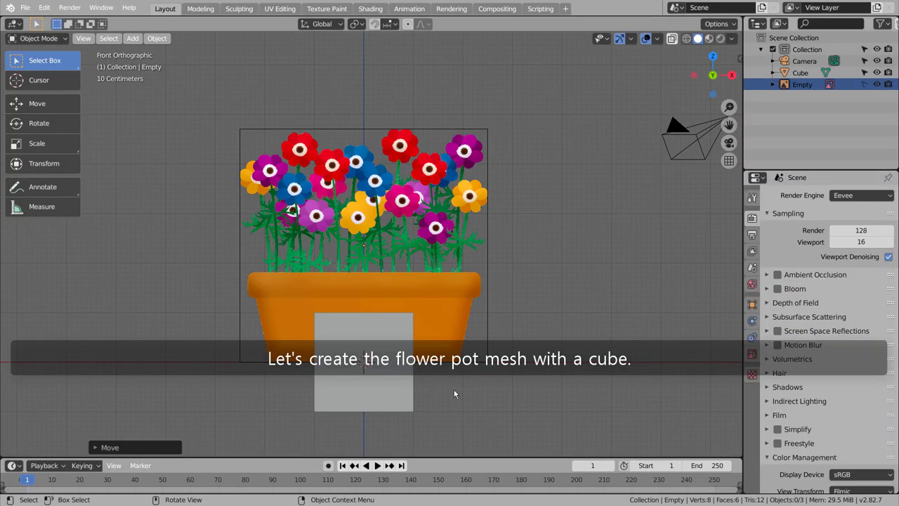
Step: Move the pot cube into place vertically and widen it to the pot's width
click(368, 379)
key(g)
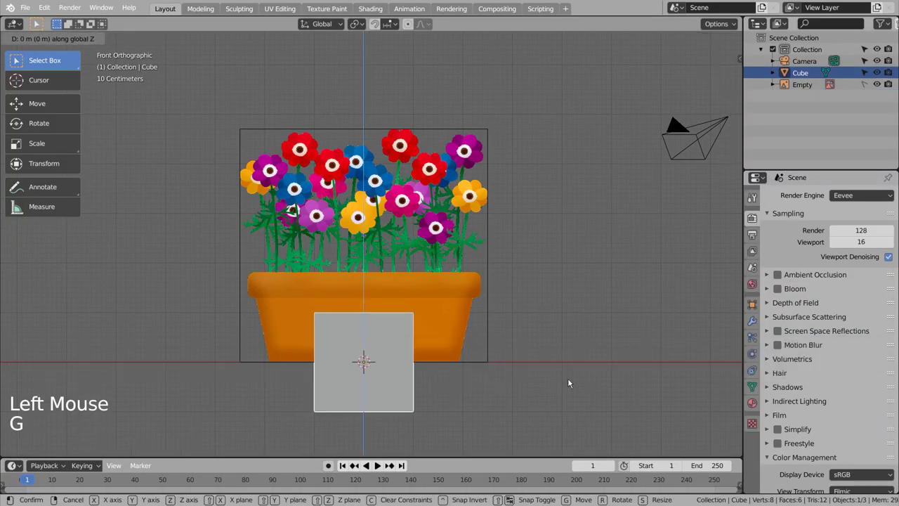
key(Tab)
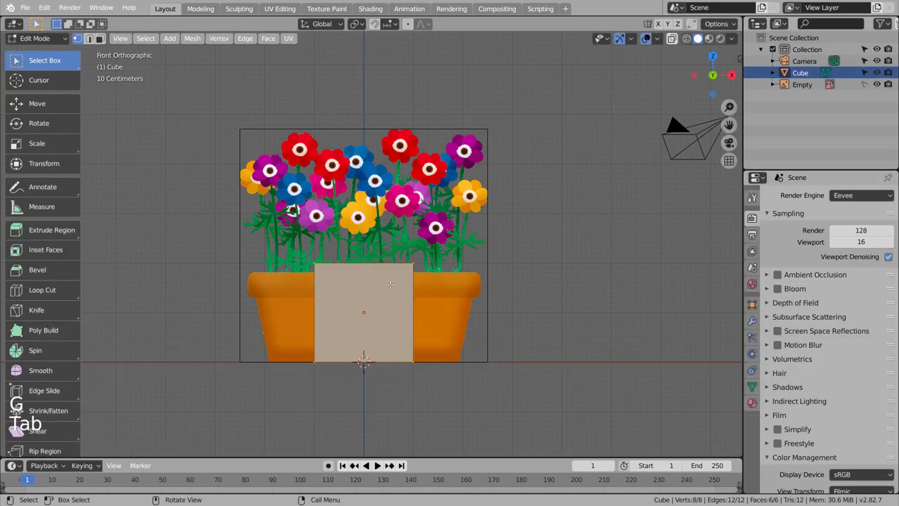
key(s)
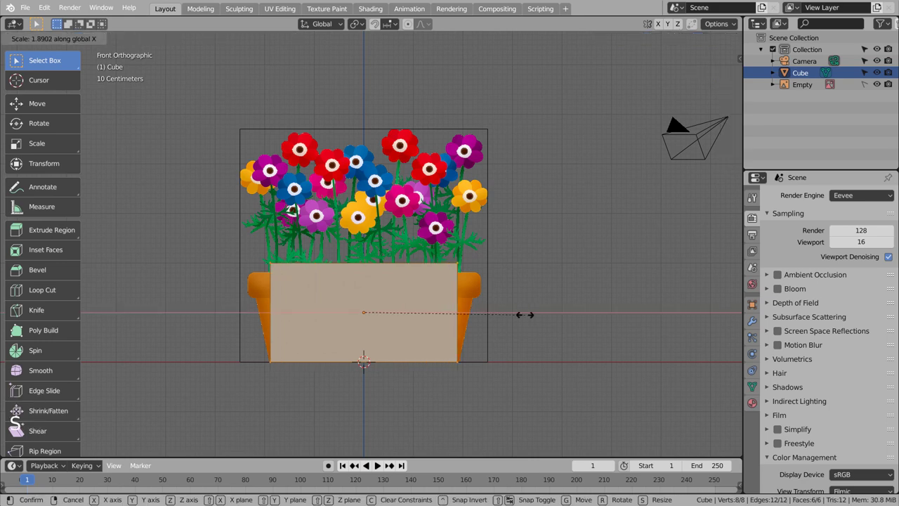
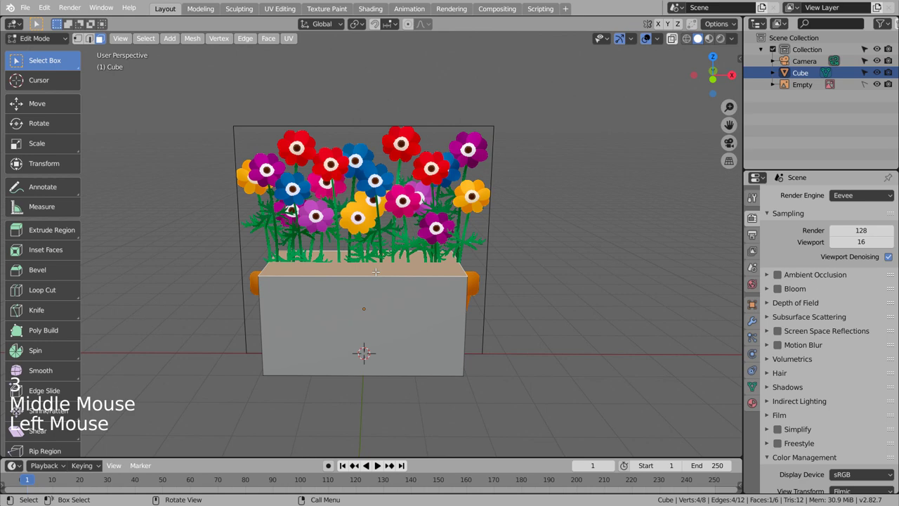
Step: Taper the pot by scaling its bottom face inward to match the reference base
key(KP_3)
key(KP_1)
key(g)
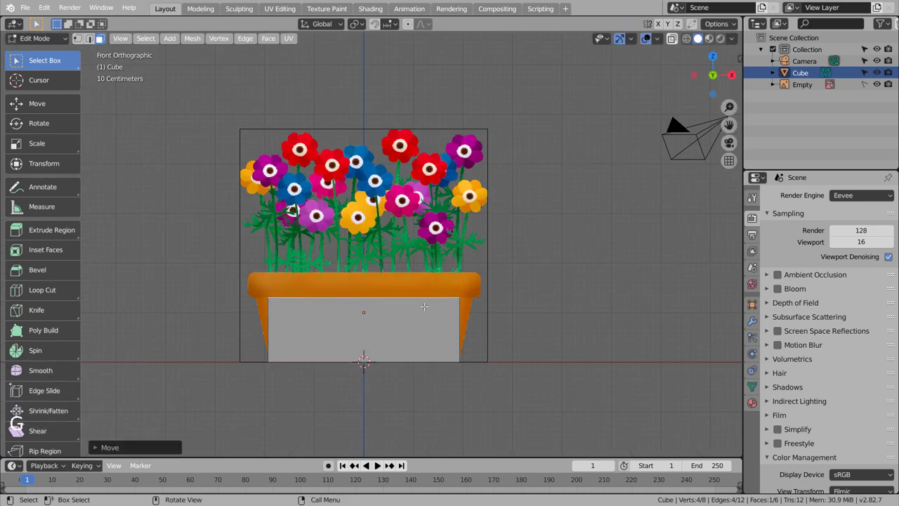
key(s)
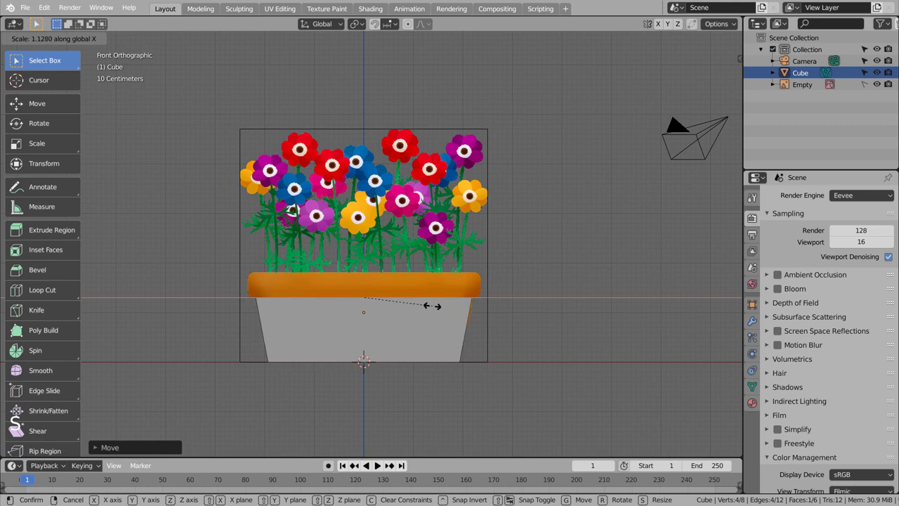
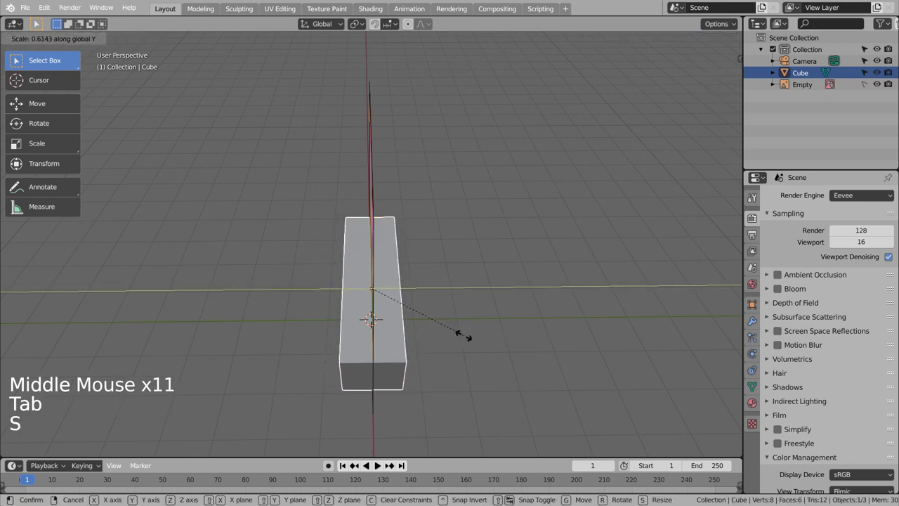
middle_click(497, 335)
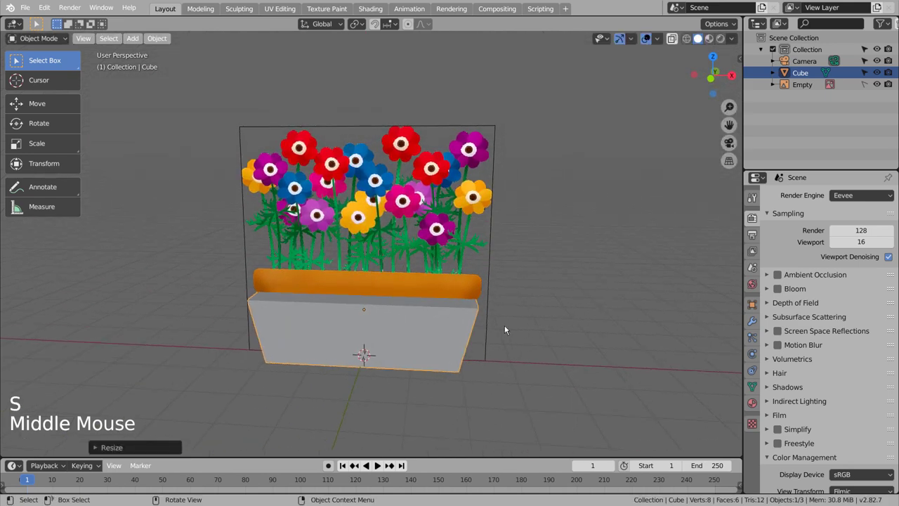
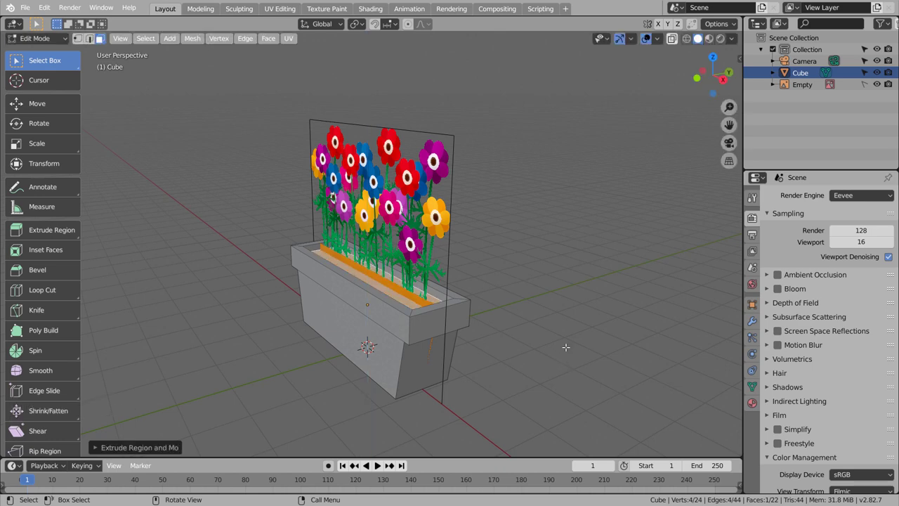
Step: Inset the top face and extrude it downward to hollow out the pot
key(KP_1)
key(shift+z)
key(g)
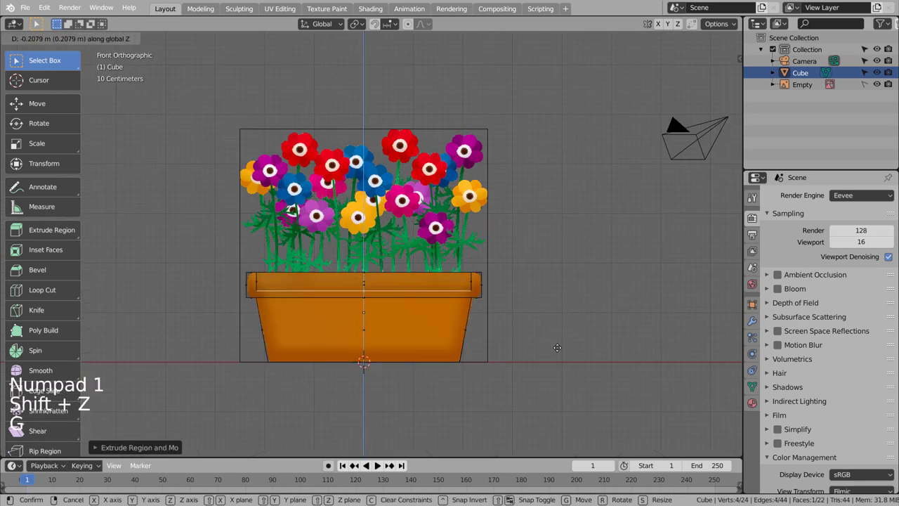
key(e)
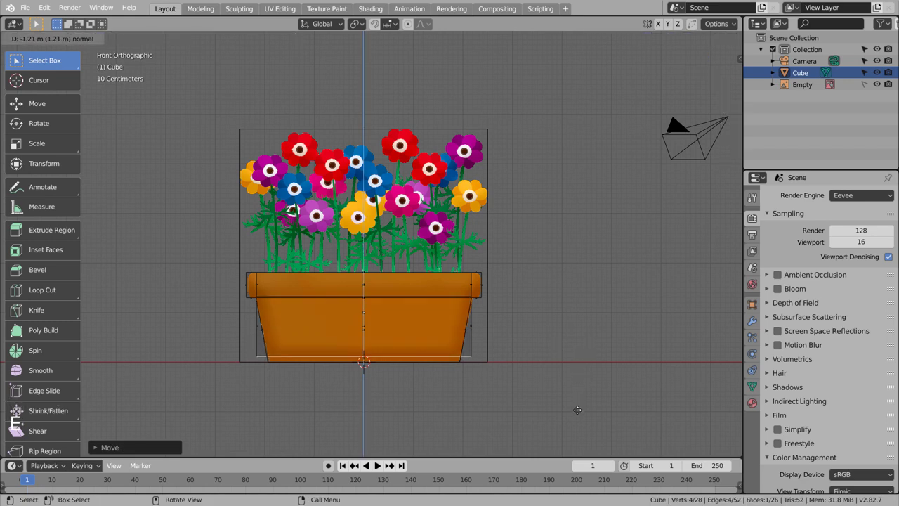
Step: Resize the hollowed faces to form the rim, then leave Edit Mode and deselect
key(s)
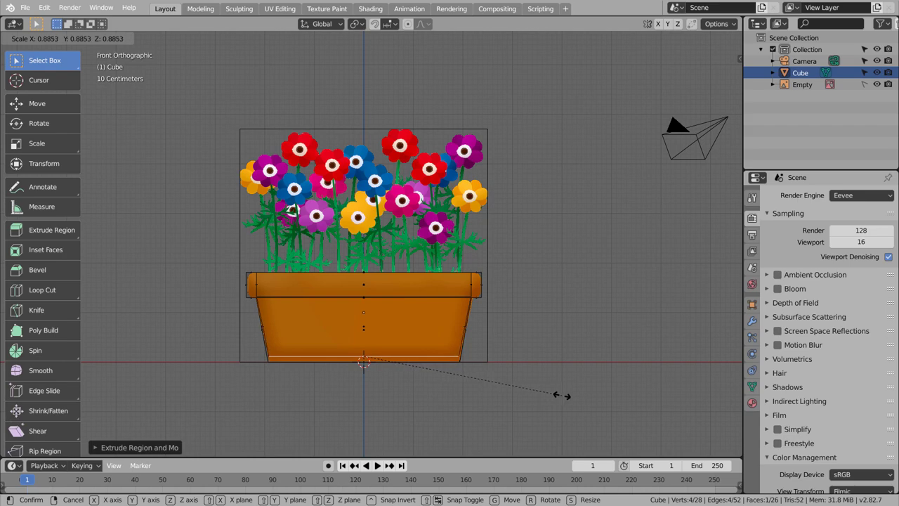
key(Tab)
middle_click(599, 335)
key(shift+z)
middle_click(577, 349)
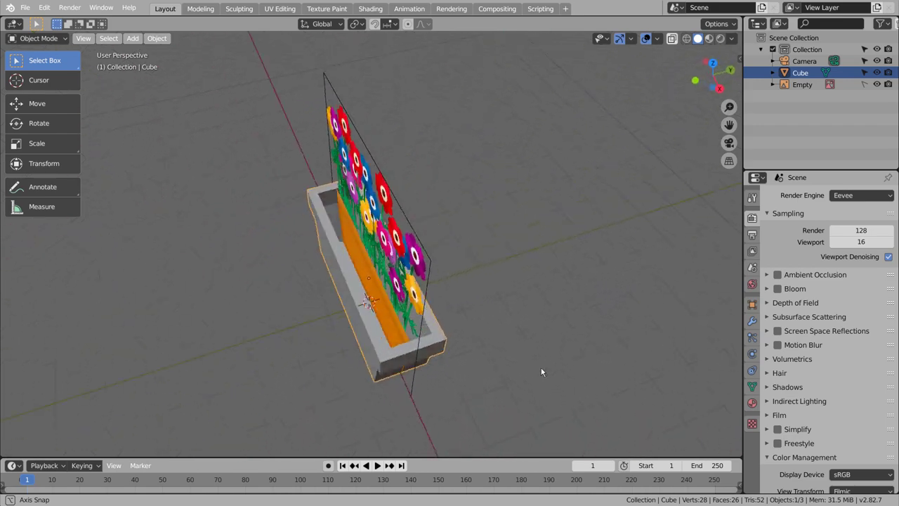
click(555, 310)
Step: Add a plane, scale it in X and Y to the pot opening and raise it inside the pot
key(shift+a)
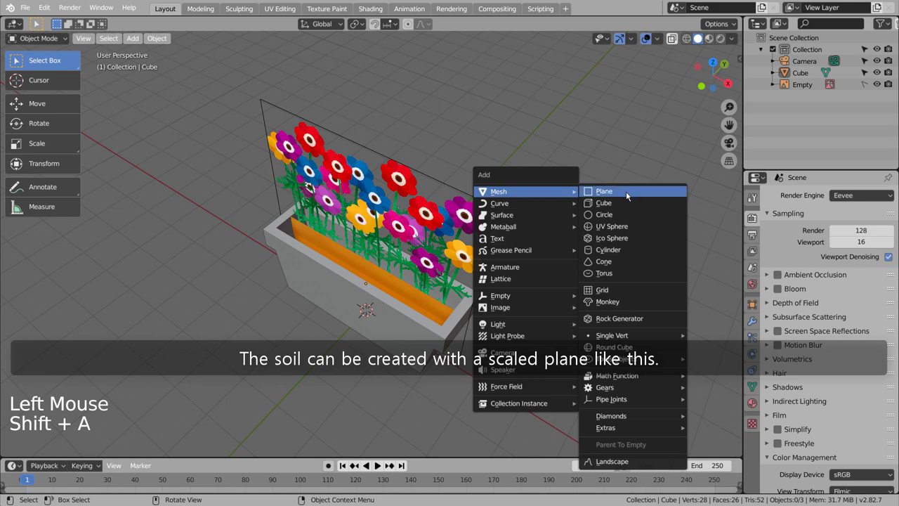
key(KP_7)
key(s)
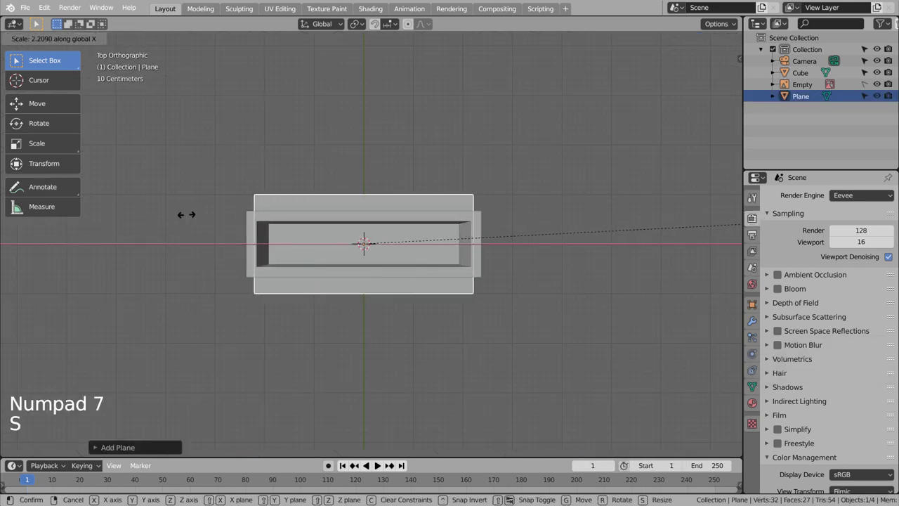
key(s)
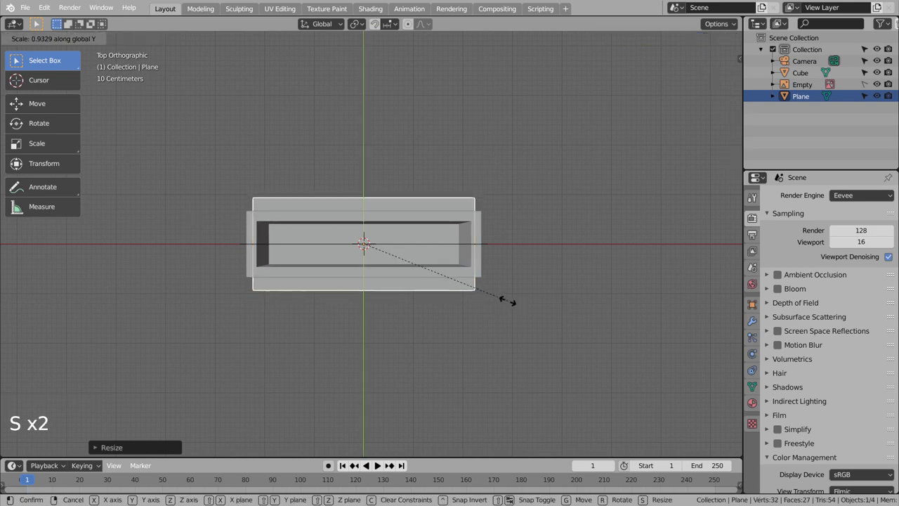
middle_click(442, 330)
middle_click(395, 270)
key(g)
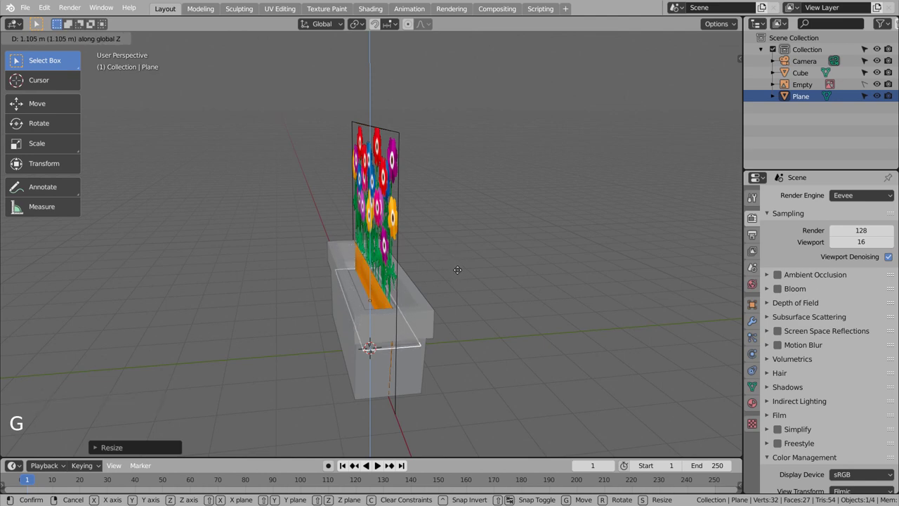
Step: Shrink the soil plane slightly to fit inside the rim and inspect it from all sides
key(KP_1)
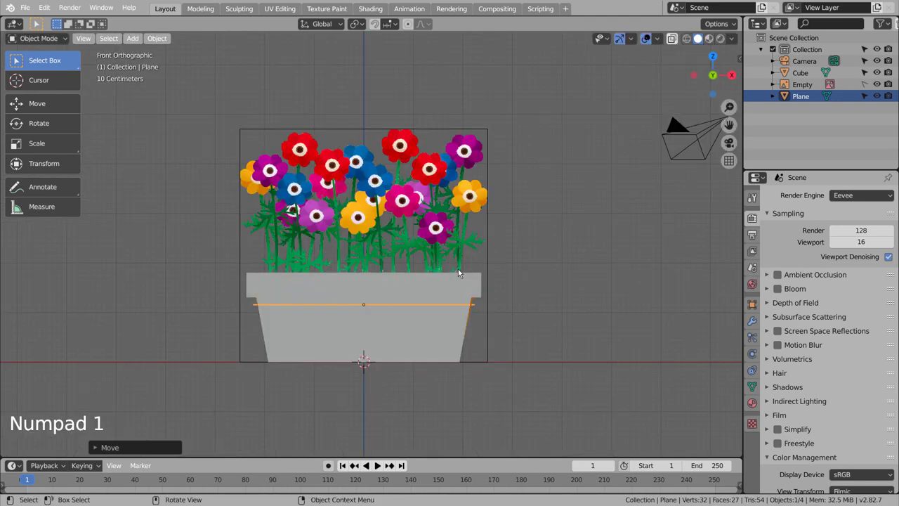
scroll(up, 3)
key(s)
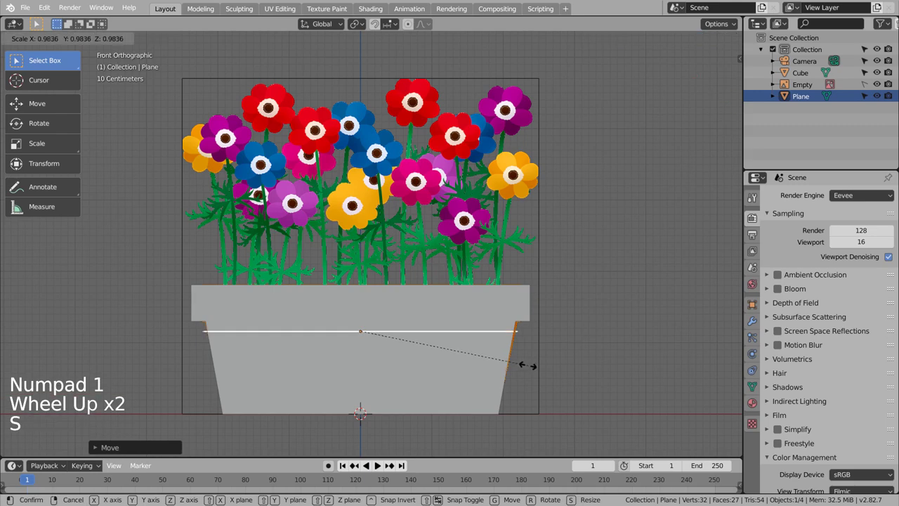
middle_click(590, 349)
middle_click(587, 352)
middle_click(564, 365)
middle_click(539, 381)
key(shift+z)
middle_click(569, 364)
middle_click(613, 329)
click(613, 328)
key(shift+z)
middle_click(611, 334)
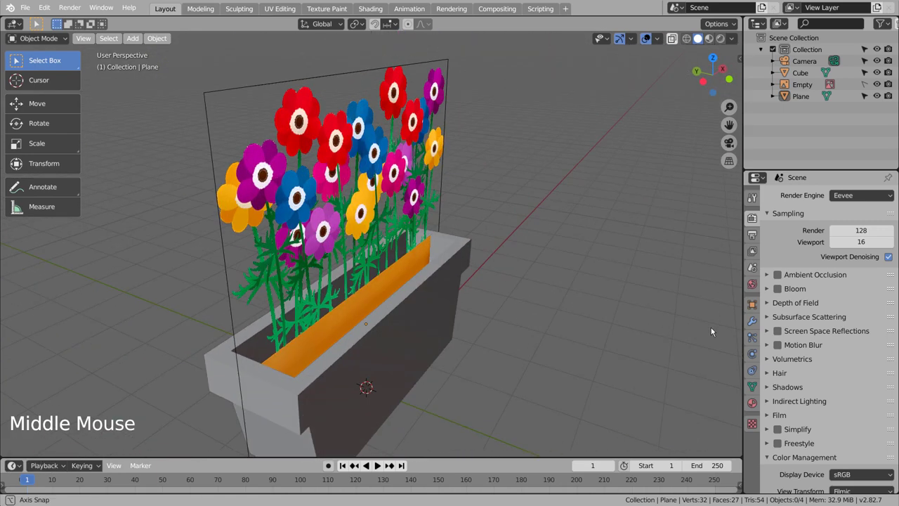
middle_click(667, 328)
middle_click(637, 317)
middle_click(602, 290)
middle_click(583, 275)
key(KP_1)
click(613, 274)
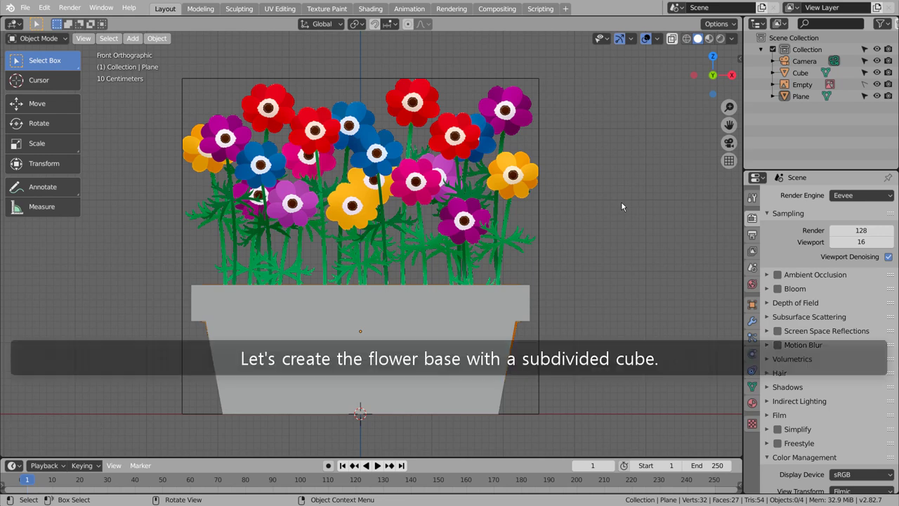
Step: Add a subdivided cube with an extra edge loop and flatten it vertically into a smooth rounded disc
click(623, 203)
key(shift+a)
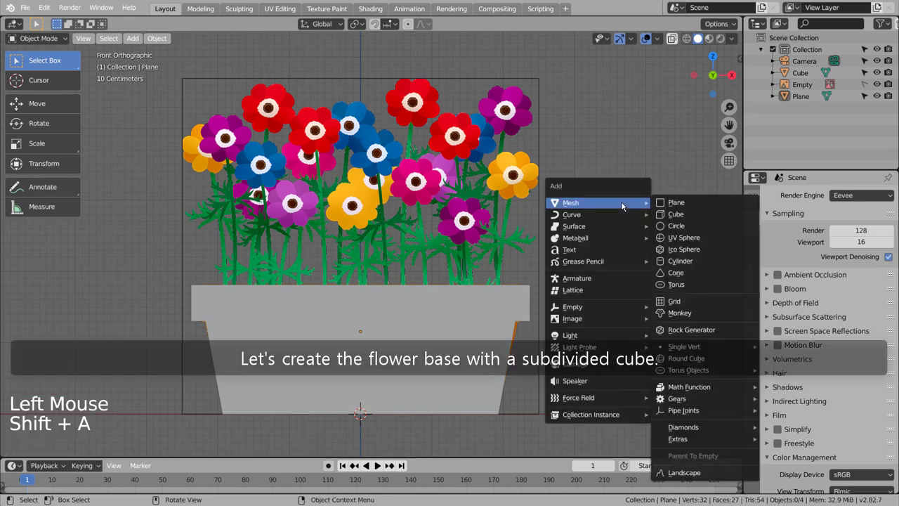
key(ctrl+3)
scroll(down, 3)
key(Tab)
scroll(down, 3)
key(ctrl+r)
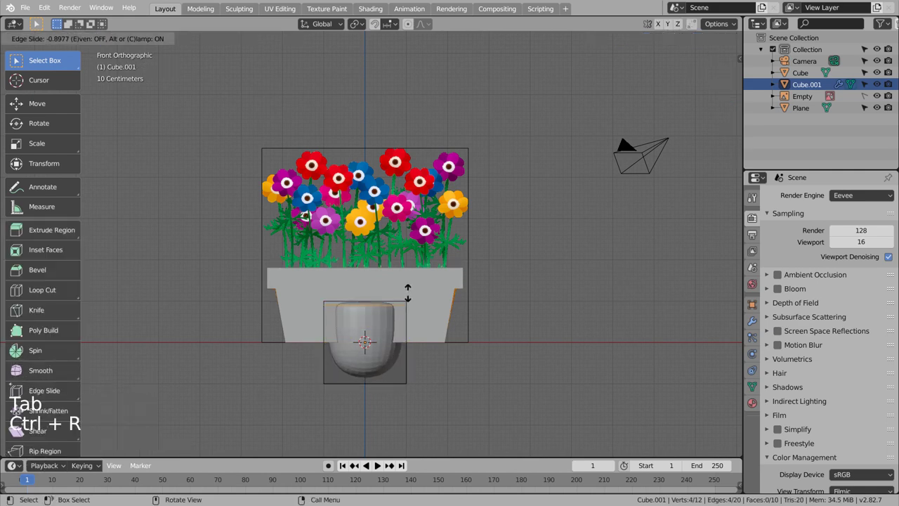
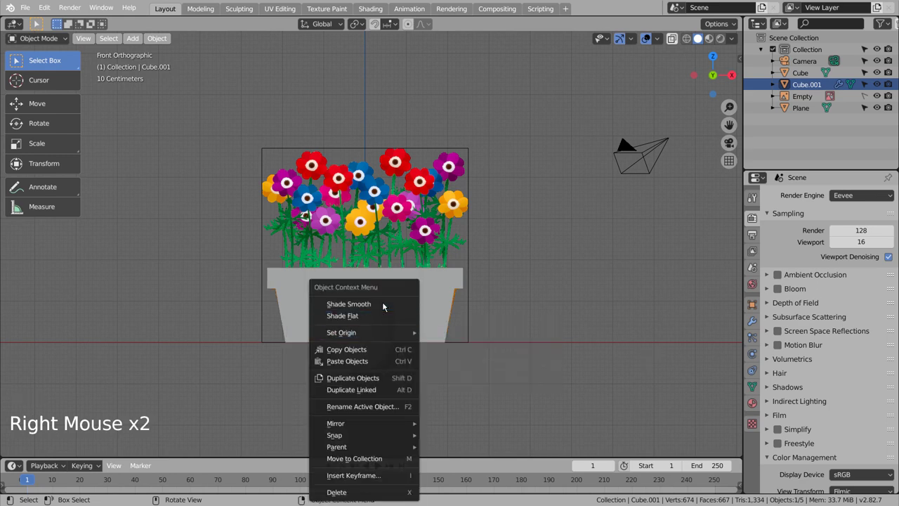
key(s)
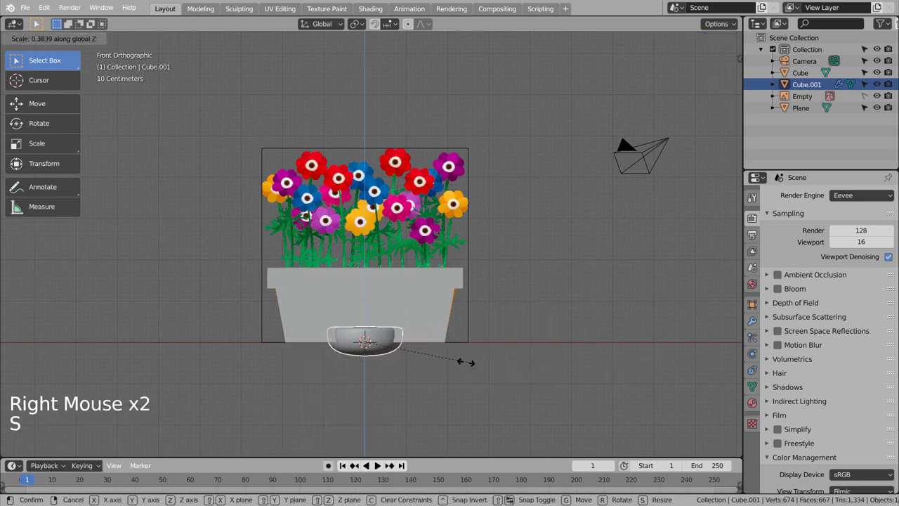
middle_click(514, 337)
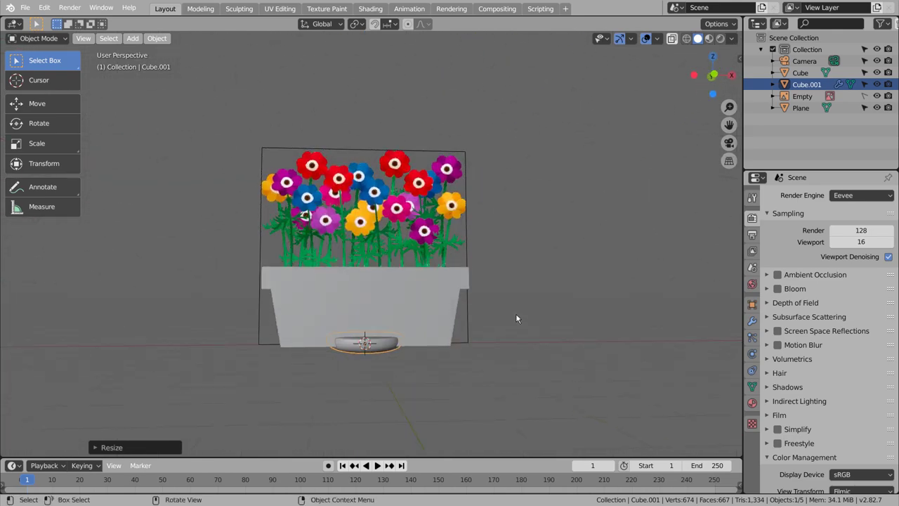
Step: Inspect the disc from the front and top to check its shape beneath the pot
key(KP_1)
scroll(up, 3)
key(shift+z)
scroll(up, 3)
key(shift+z)
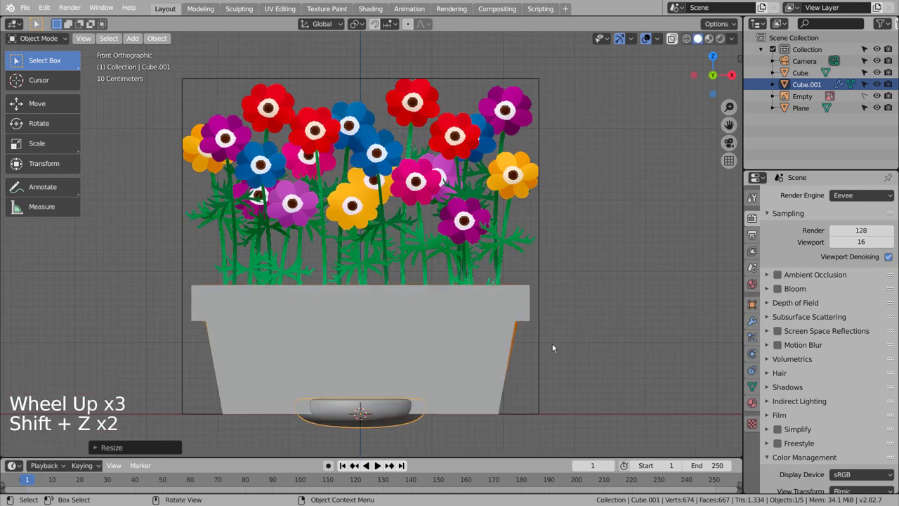
click(590, 344)
middle_click(597, 345)
middle_click(596, 348)
middle_click(595, 352)
key(KP_1)
key(KP_7)
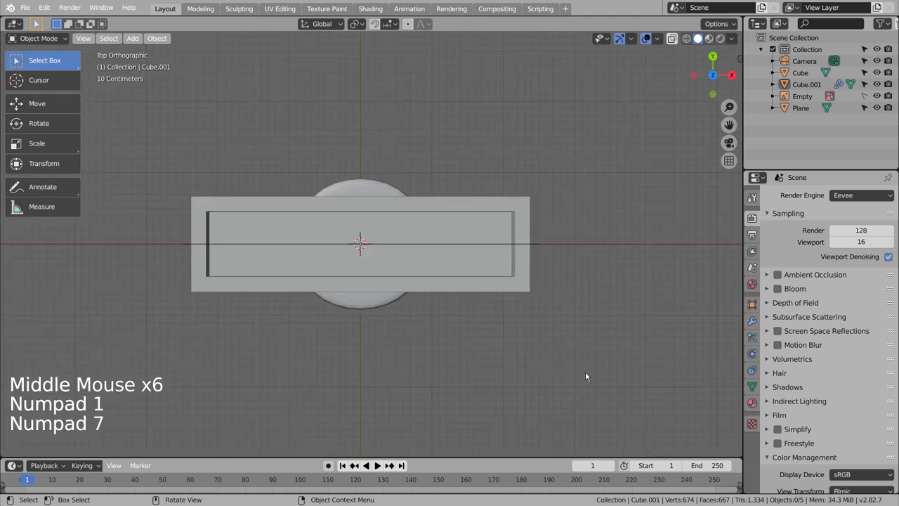
Step: Hide the pot and the soil plane so only the disc remains visible
click(589, 375)
key(shift+z)
key(shift+z)
click(528, 239)
key(h)
click(504, 241)
key(h)
click(391, 242)
Step: Add a cylinder, shrink and flatten it, and raise it to sit on the disc
key(shift+a)
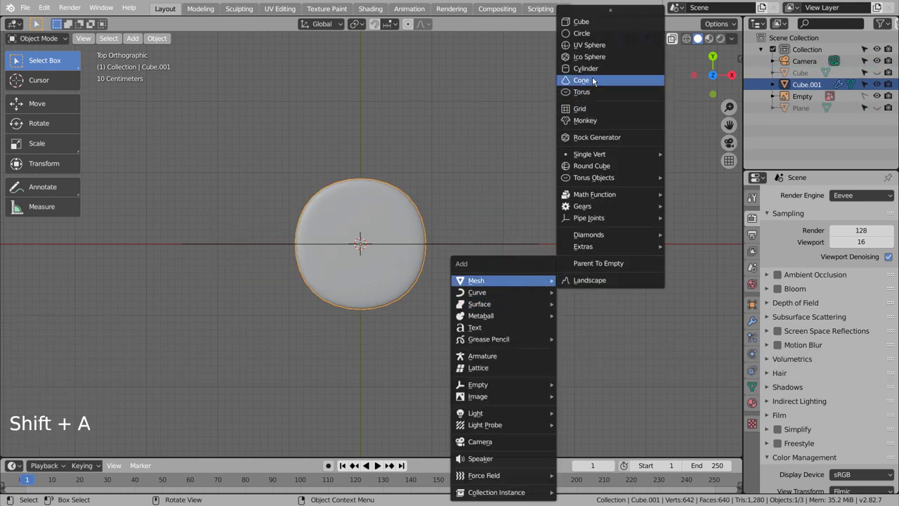
key(s)
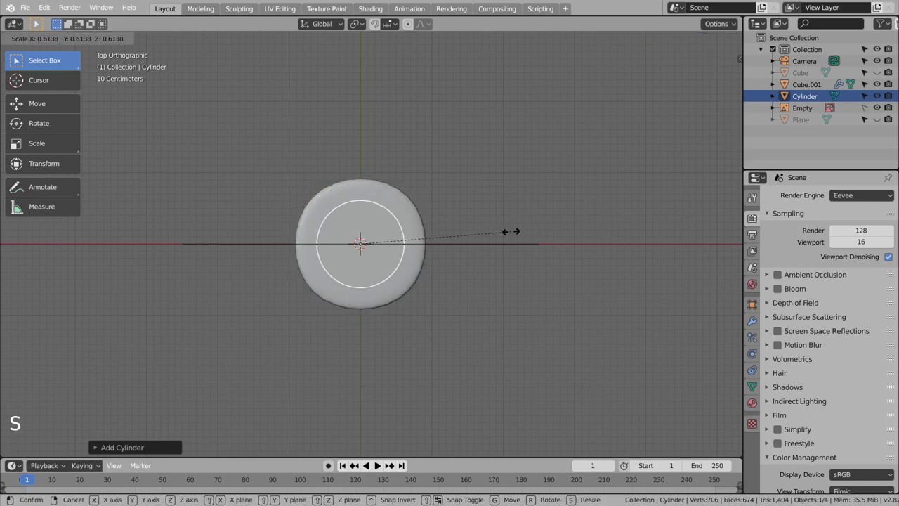
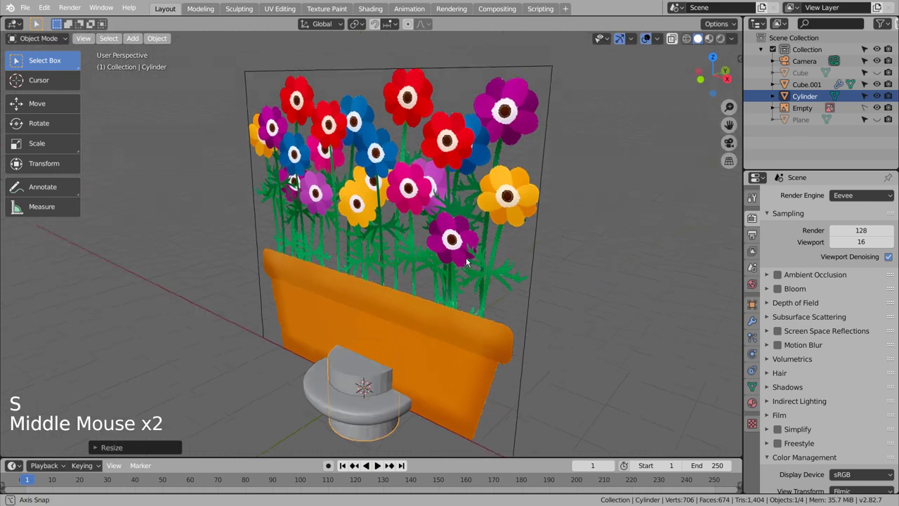
key(s)
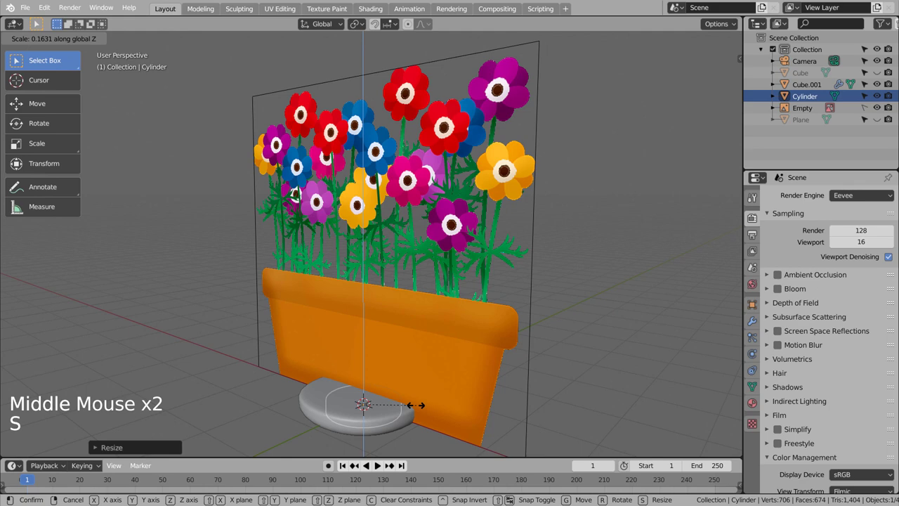
key(g)
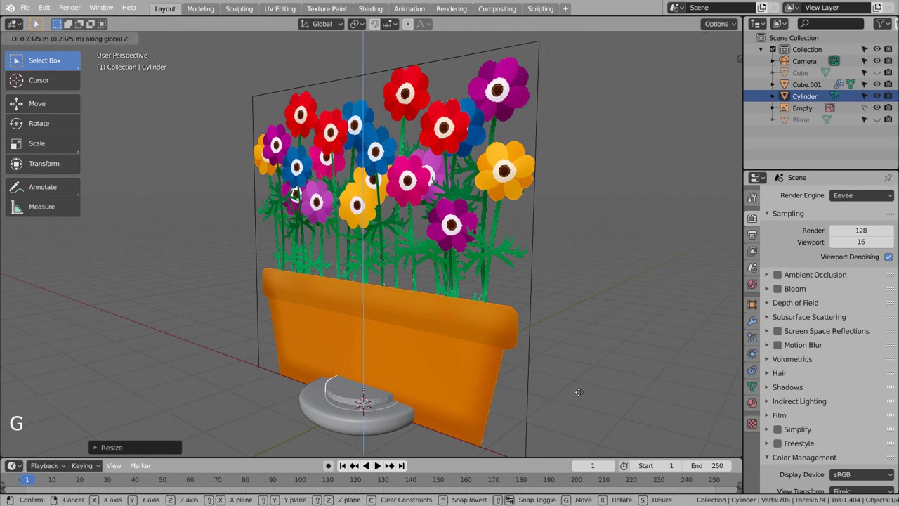
scroll(up, 3)
middle_click(537, 378)
middle_click(567, 302)
scroll(up, 3)
middle_click(581, 352)
Step: Extrude and inset the cylinder's top face into a smaller step and bevel it into a rounded dome
key(Tab)
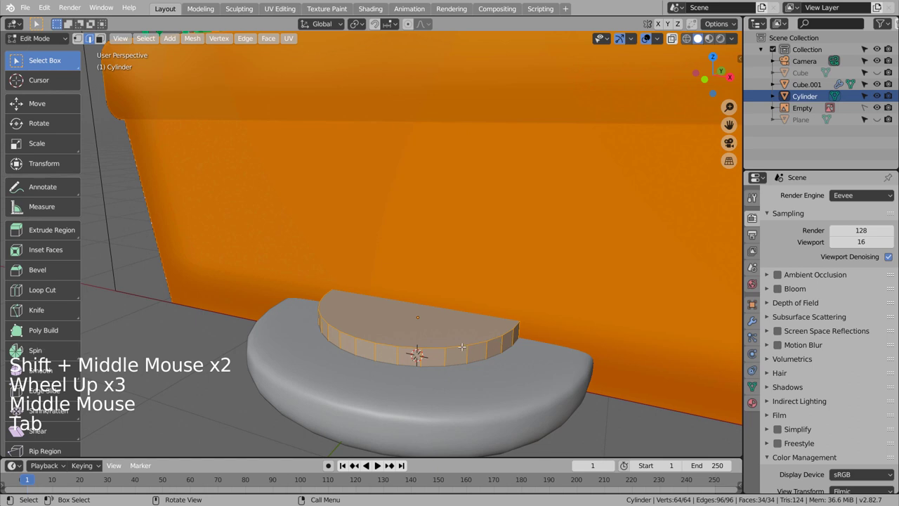
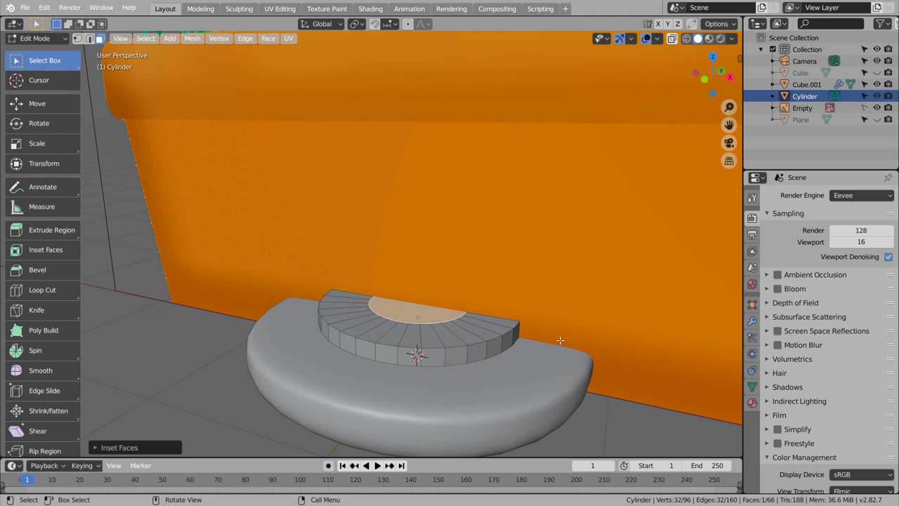
key(ctrl+b)
key(ctrl+z)
key(Tab)
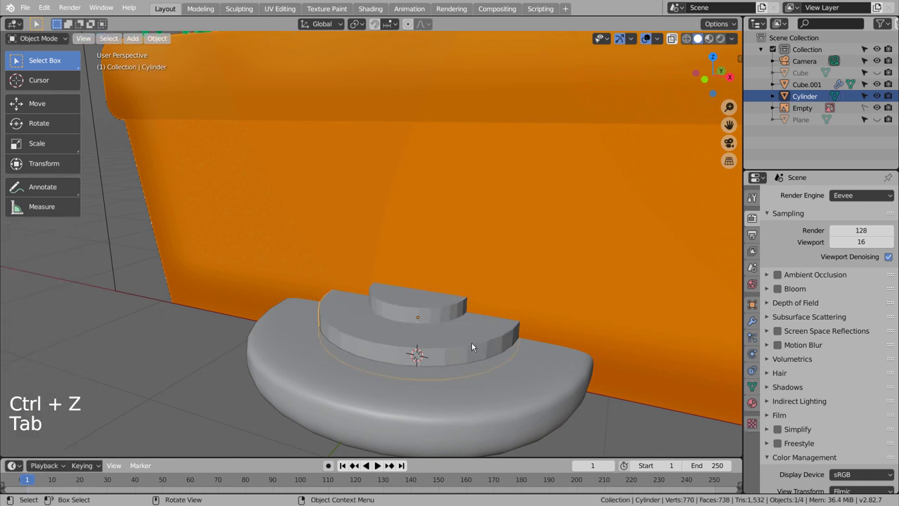
key(ctrl+a)
key(Tab)
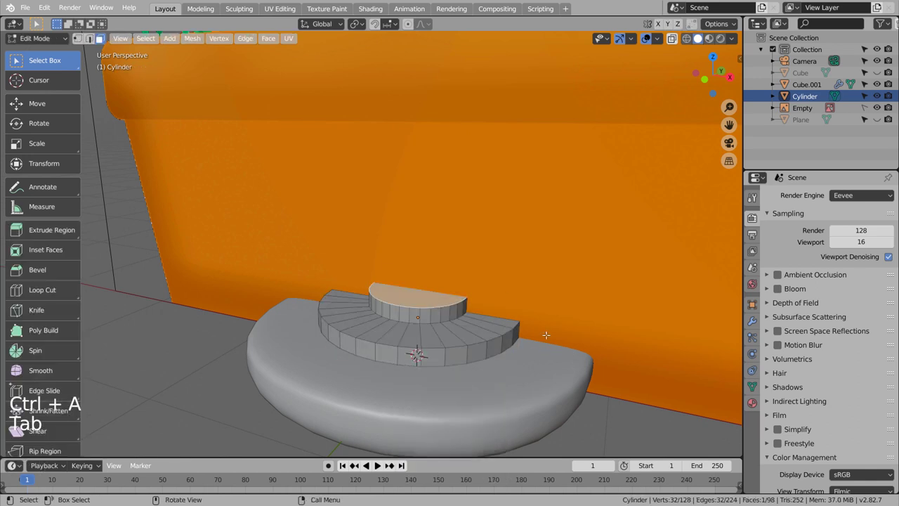
key(ctrl+b)
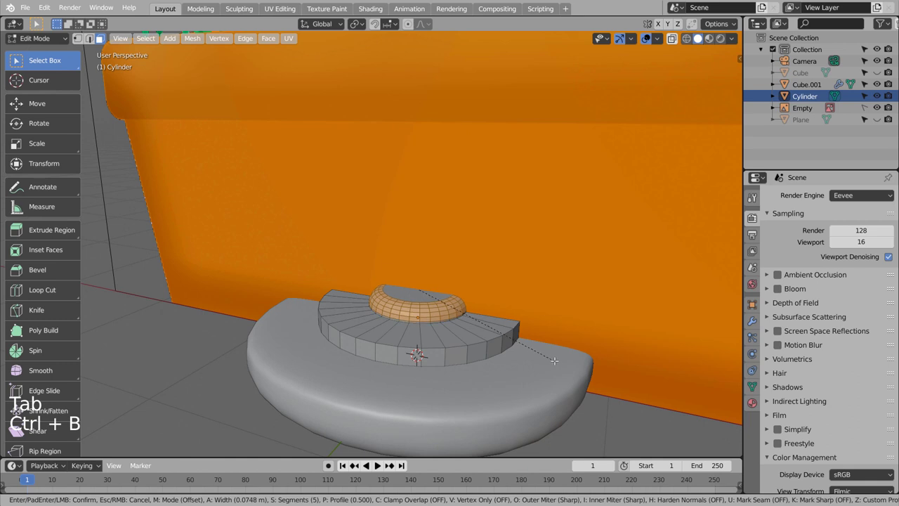
key(Tab)
click(434, 322)
Step: Smooth the stepped base, add loop cuts to hold its edges, and reposition it with the pot visible
right_click(435, 321)
click(429, 308)
key(Tab)
key(ctrl+r)
key(ctrl+r)
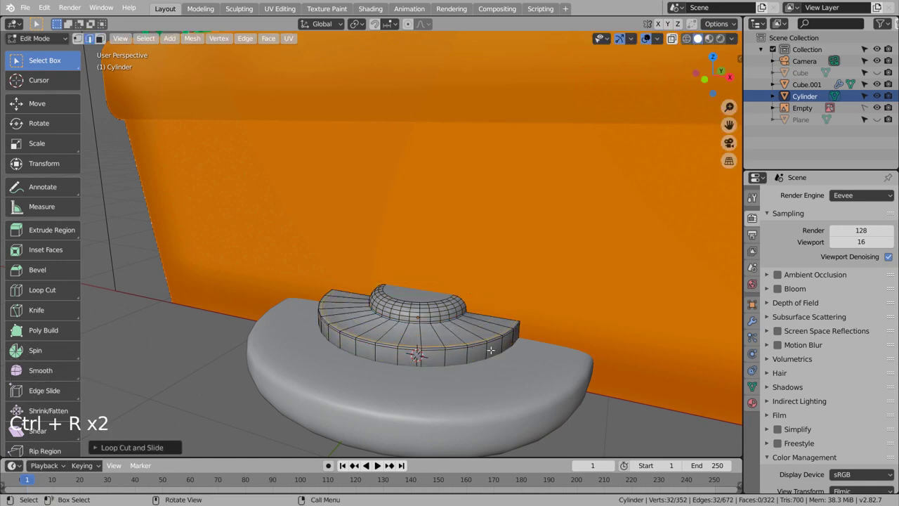
key(Tab)
scroll(down, 3)
middle_click(514, 367)
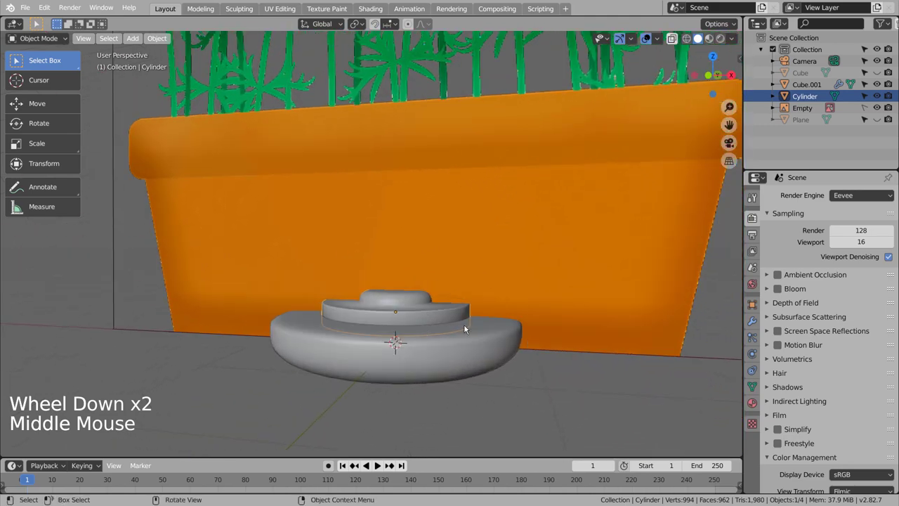
key(g)
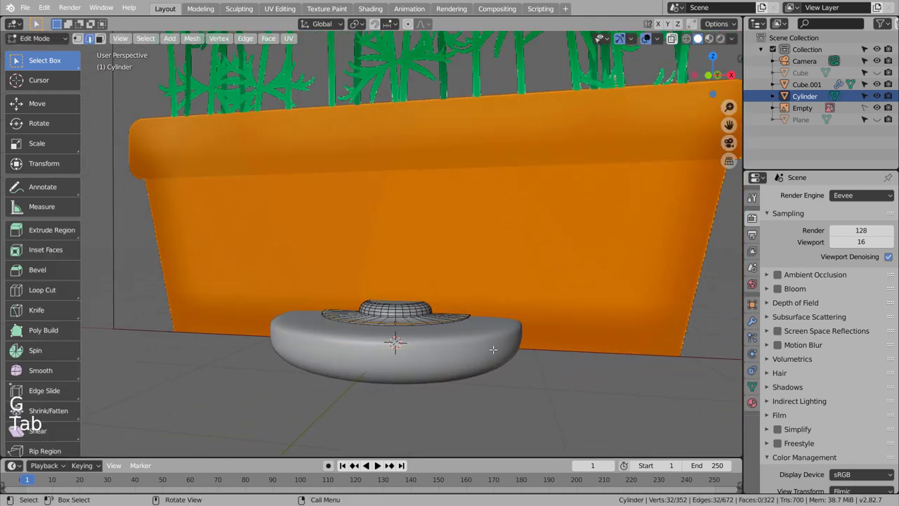
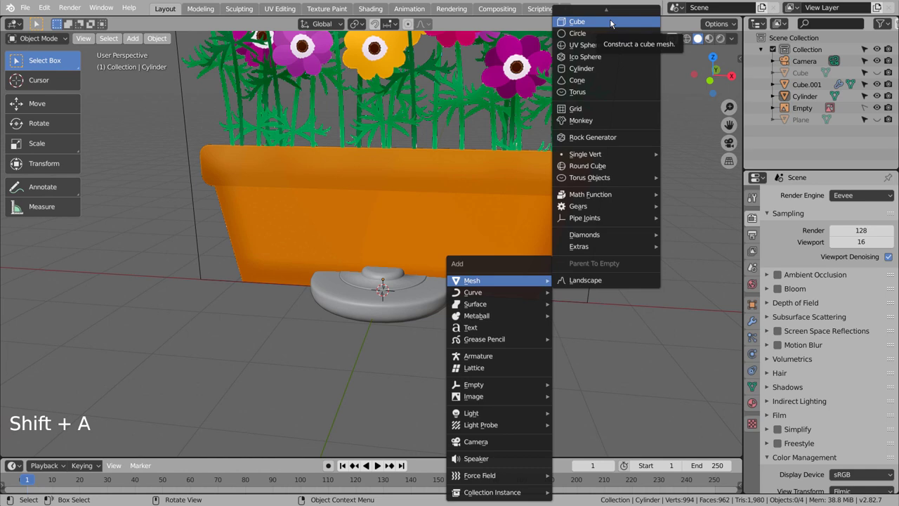
Step: Add a cube in top view, move it out from the flower centre and taper it into a teardrop
key(KP_7)
key(KP_1)
key(KP_7)
key(KP_7)
key(shift+z)
click(474, 171)
key(g)
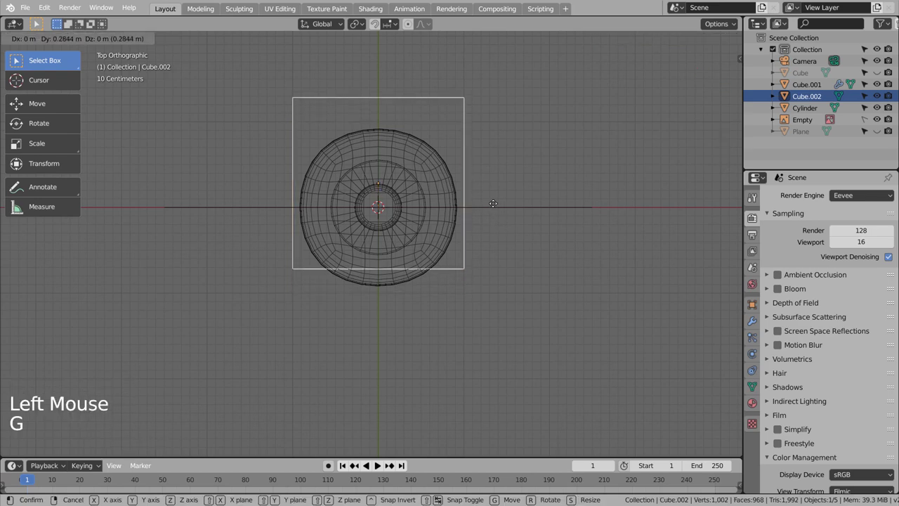
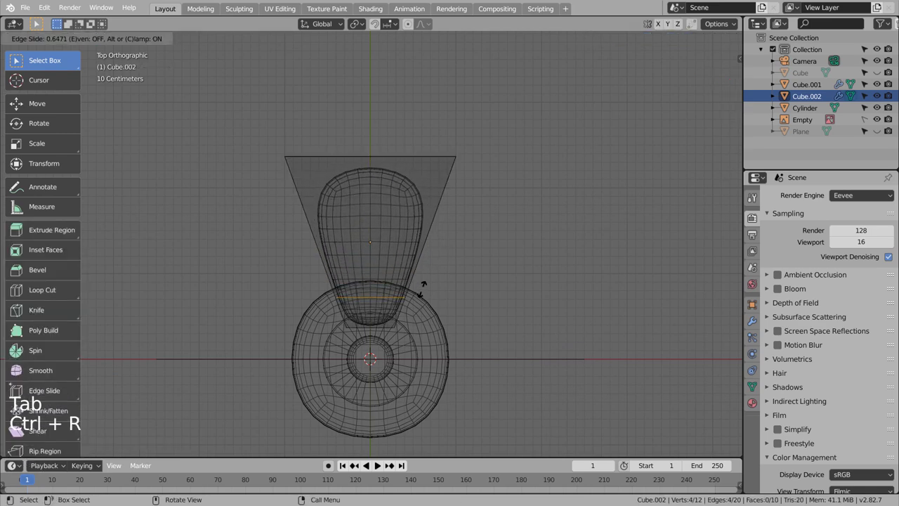
key(Tab)
middle_click(550, 314)
middle_click(401, 205)
Step: Flatten the petal along its height and set it level with the flower centre
click(406, 299)
key(s)
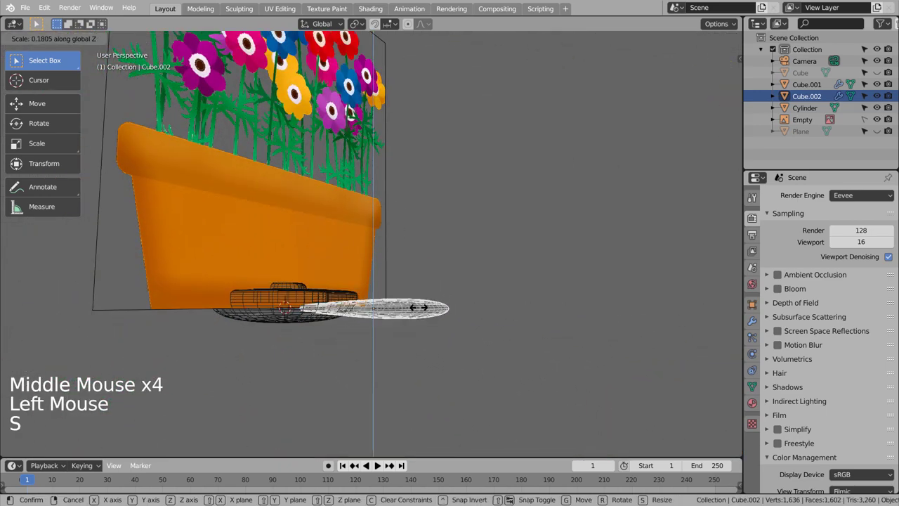
key(KP_7)
key(KP_3)
key(g)
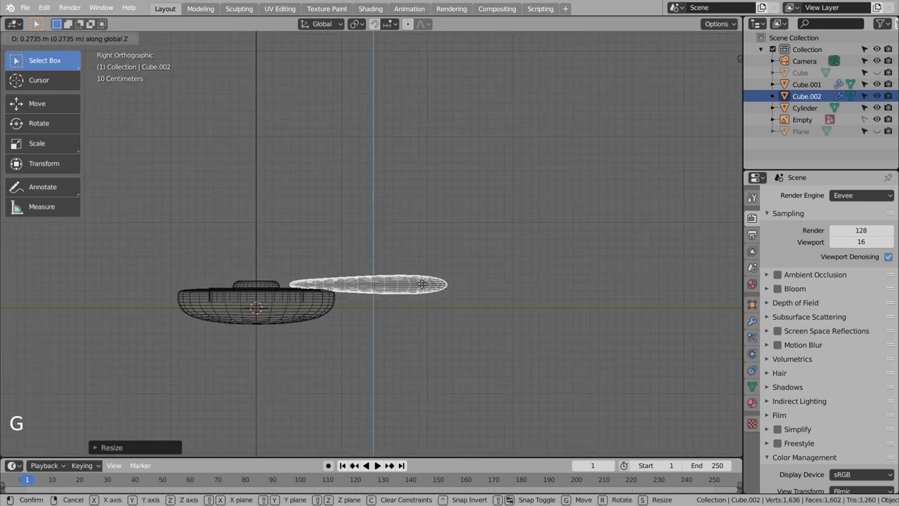
middle_click(507, 223)
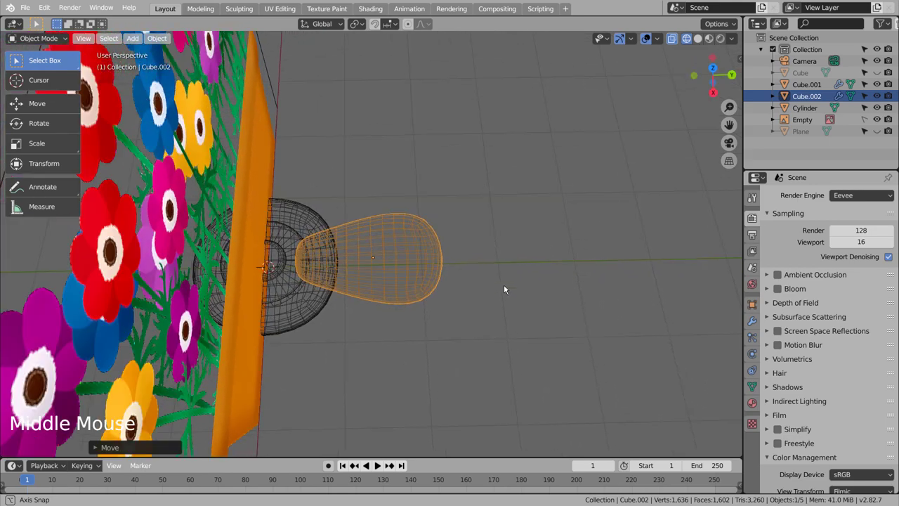
middle_click(540, 286)
Step: From the side view, tilt the petal upward at its tip and reposition it against the centre
key(KP_3)
key(KP_2)
key(KP_1)
key(KP_7)
key(KP_3)
key(r)
key(g)
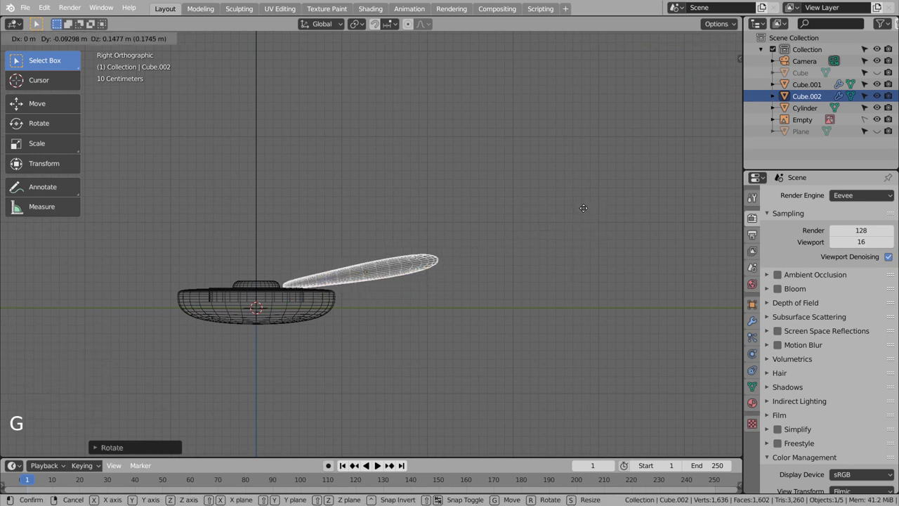
middle_click(617, 239)
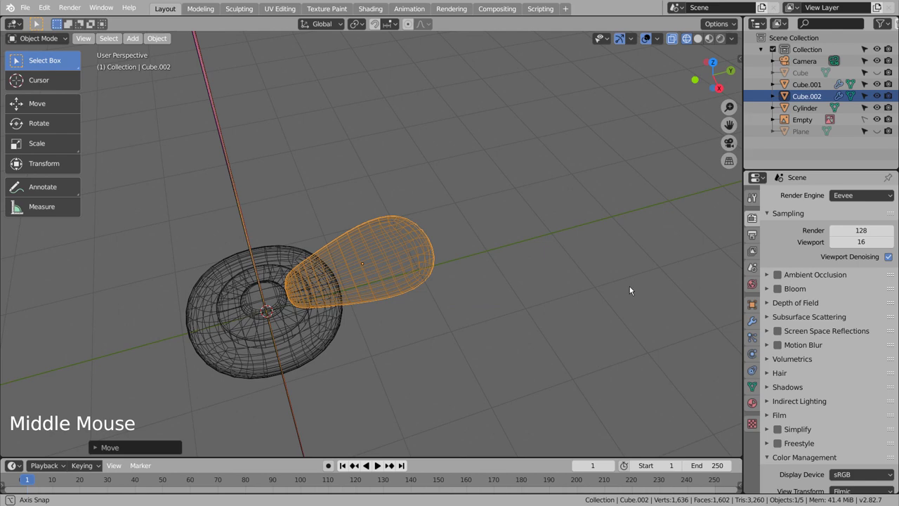
key(KP_1)
key(KP_7)
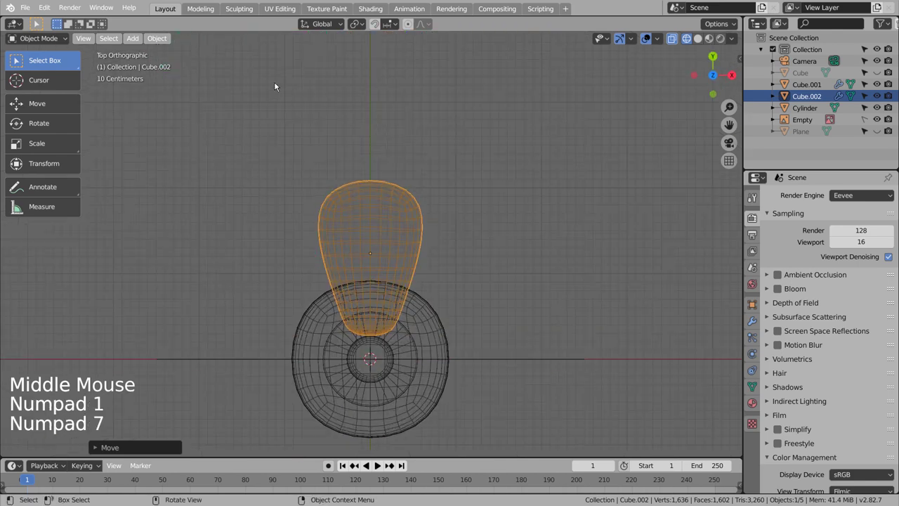
Step: Set the petal's origin to the 3D cursor and duplicate it around the centre at 90° steps
click(154, 40)
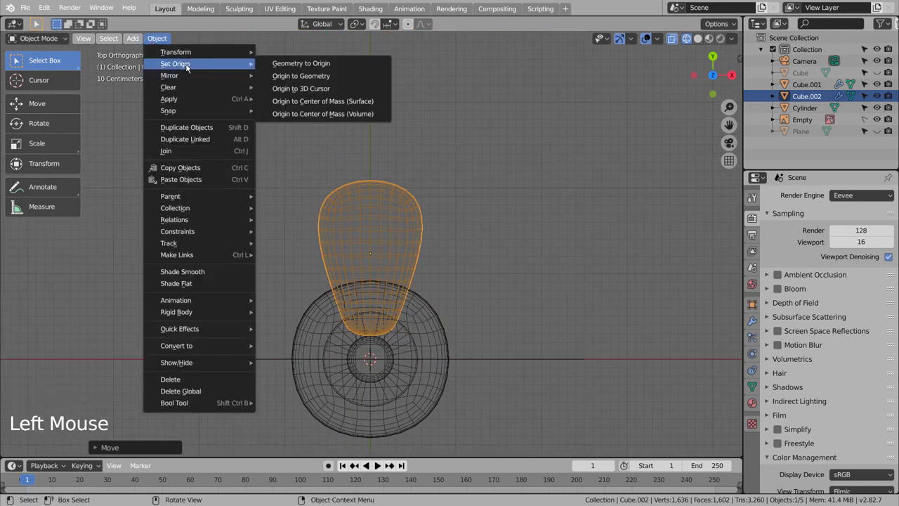
key(shift+d)
key(shift+d)
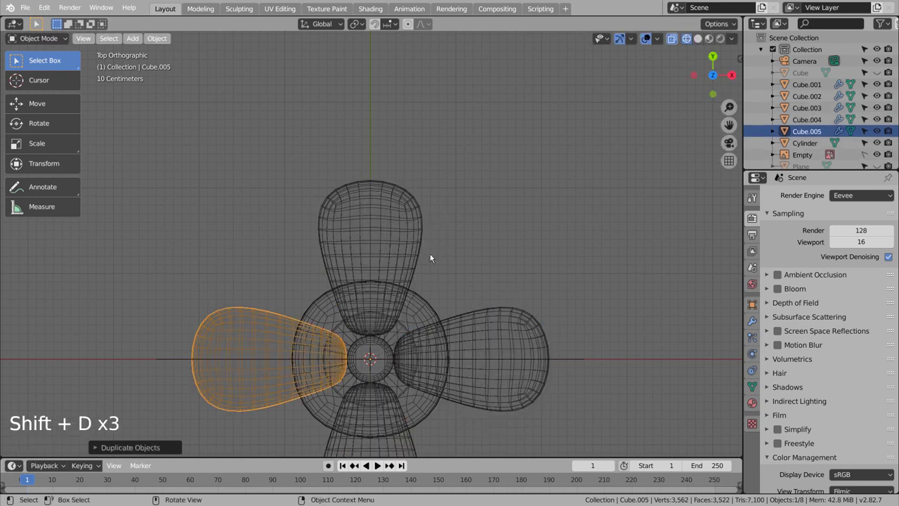
click(389, 236)
click(295, 341)
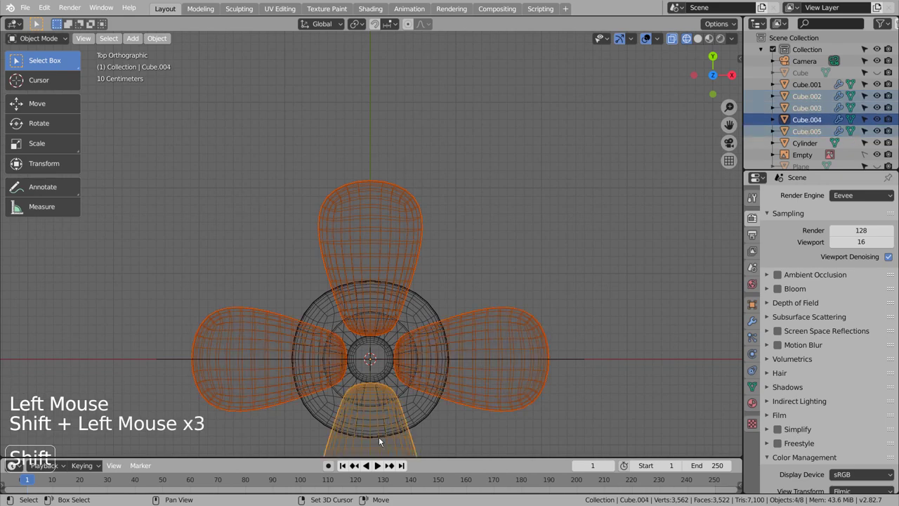
key(KP_1)
key(KP_7)
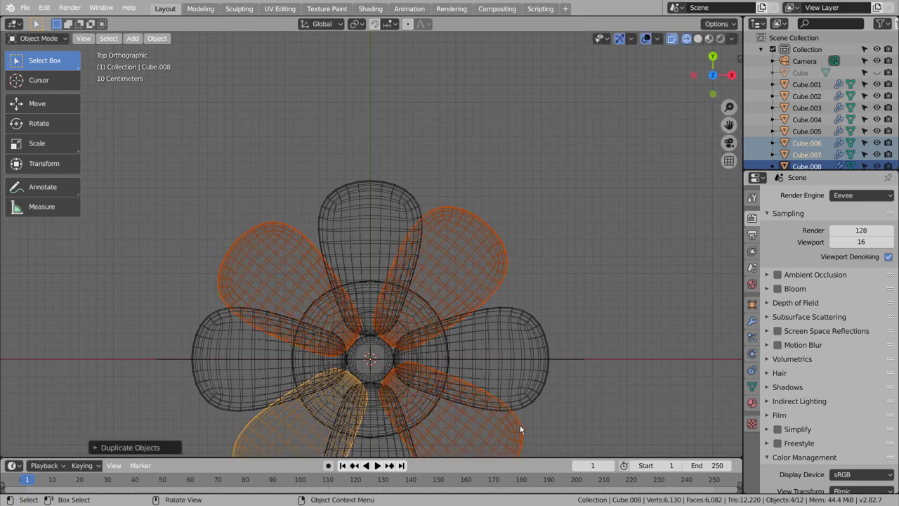
key(ctrl+z)
Step: Duplicate the petal set, rotate it 45° and lower the copies in Z to fill the ring
key(shift+d)
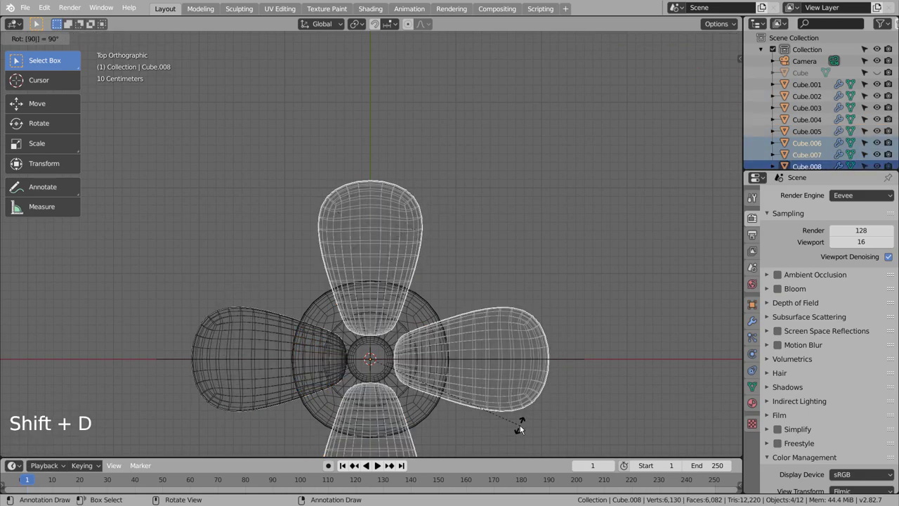
middle_click(612, 391)
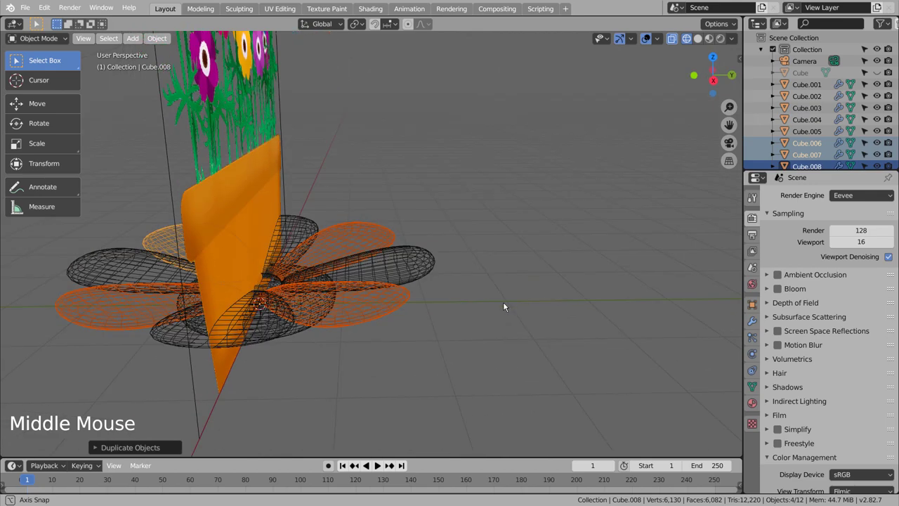
key(g)
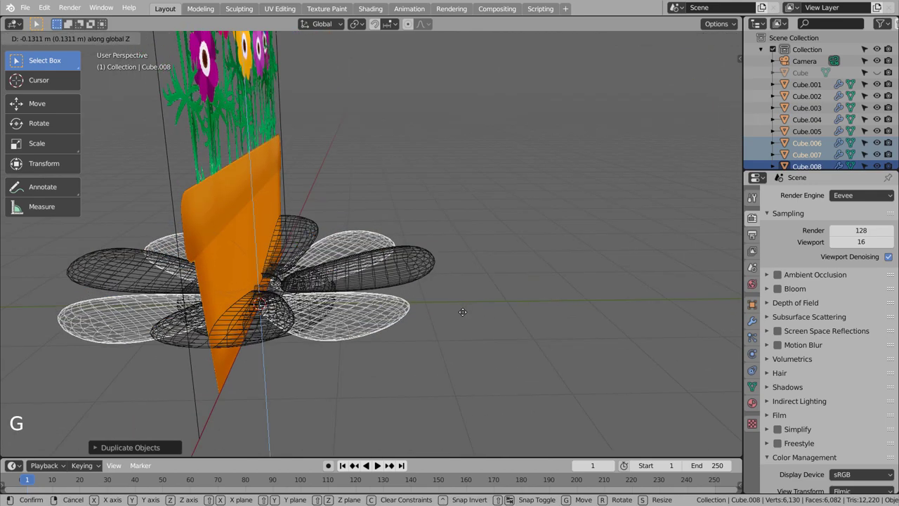
click(513, 290)
key(shift+z)
middle_click(527, 261)
middle_click(626, 322)
middle_click(613, 323)
middle_click(554, 327)
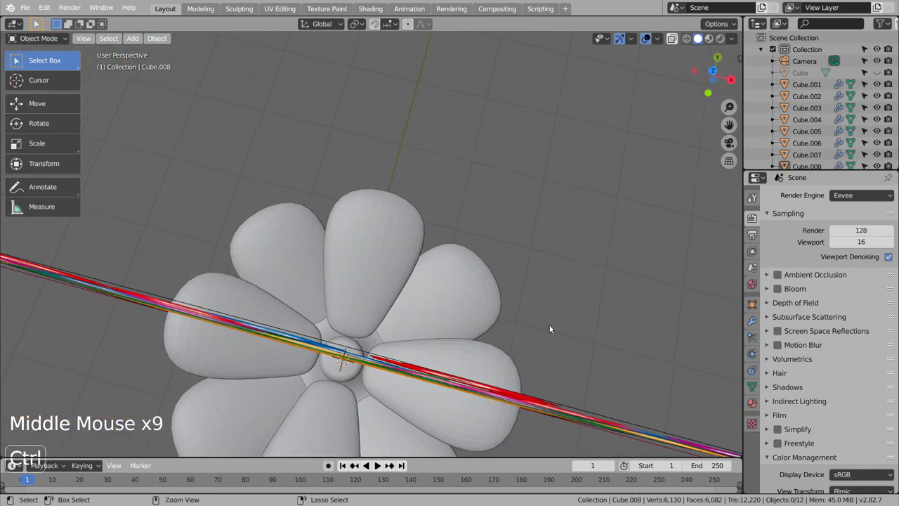
Step: Undo the last moves and orbit to review the petal ring around the pot
key(ctrl+z)
key(ctrl+z)
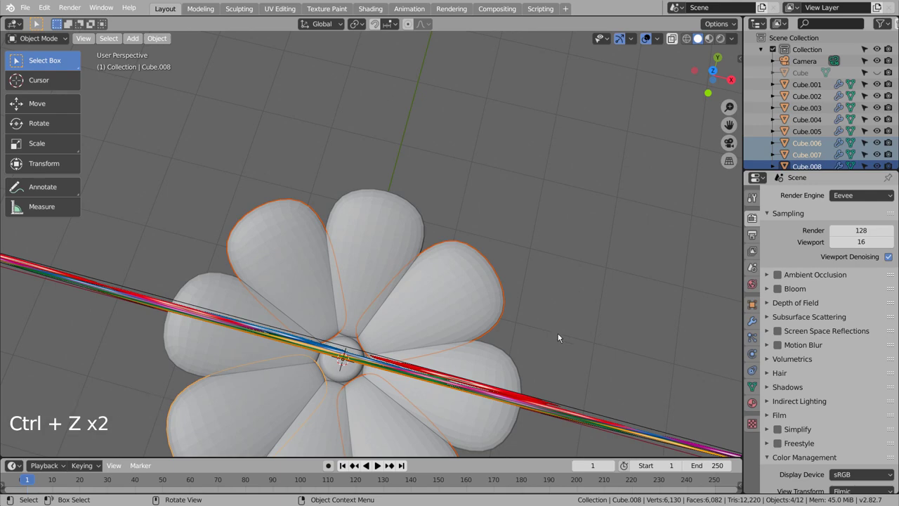
middle_click(588, 364)
middle_click(513, 305)
middle_click(514, 305)
key(g)
middle_click(564, 319)
click(601, 280)
Step: Go around the ring checking each petal in turn, then orbit the flower
click(382, 227)
right_click(382, 226)
scroll(down, 3)
click(434, 248)
right_click(433, 248)
click(465, 356)
right_click(466, 354)
click(410, 403)
right_click(410, 403)
click(339, 412)
right_click(340, 413)
click(276, 401)
right_click(275, 400)
click(259, 343)
right_click(260, 344)
click(316, 236)
right_click(316, 236)
click(576, 336)
middle_click(583, 374)
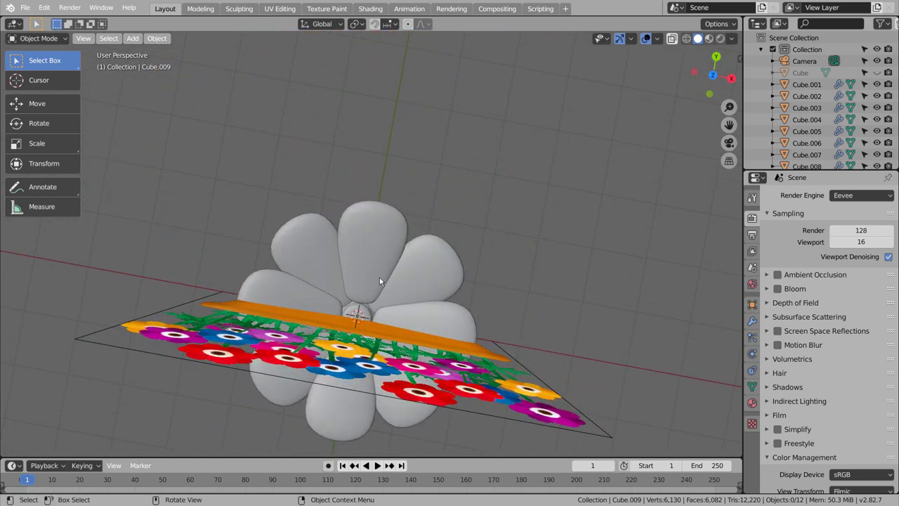
Step: Select all the petals and scale them up from top view so the ring spreads wider than the pot
click(382, 279)
click(431, 274)
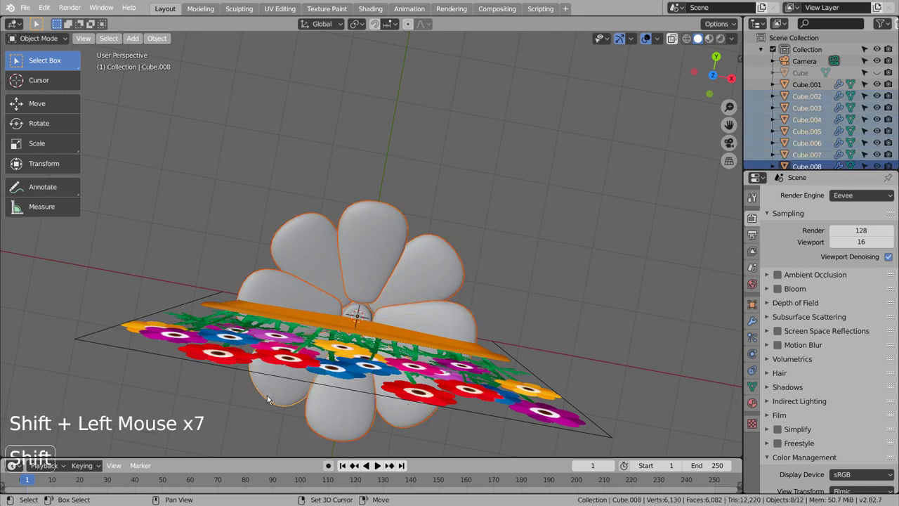
key(KP_7)
key(s)
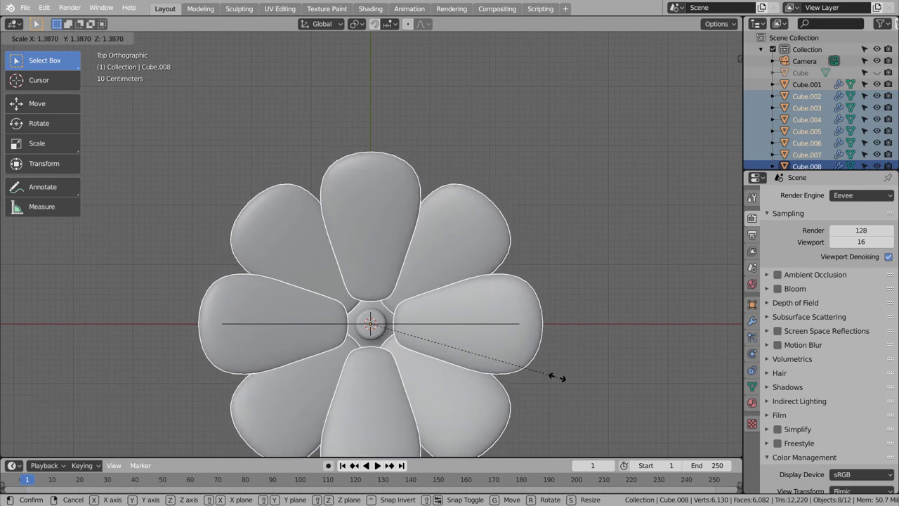
middle_click(602, 376)
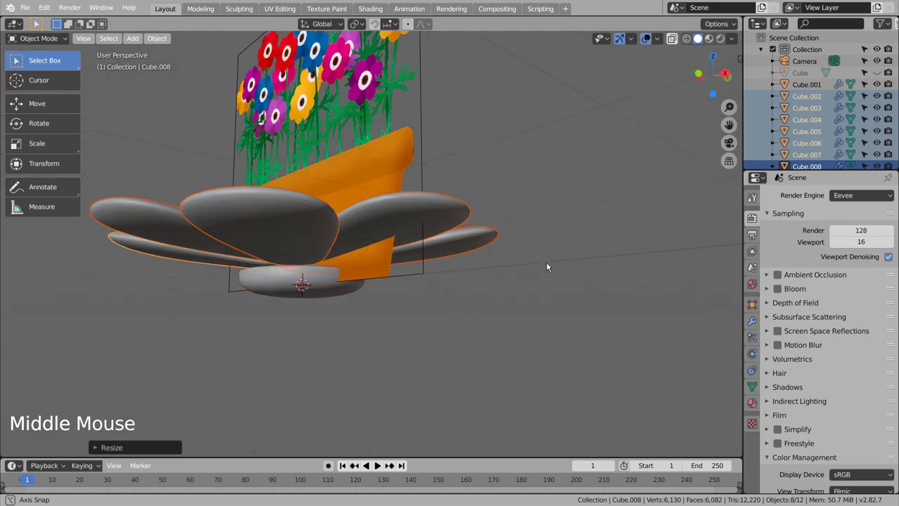
middle_click(589, 295)
click(590, 294)
Step: Orbit around the pot and pick out individual petals for adjustment
middle_click(621, 324)
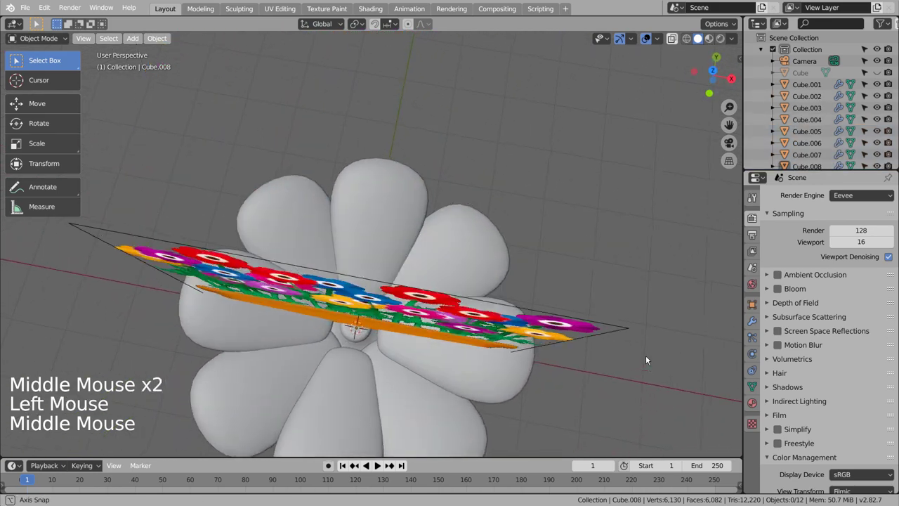
middle_click(651, 348)
middle_click(654, 318)
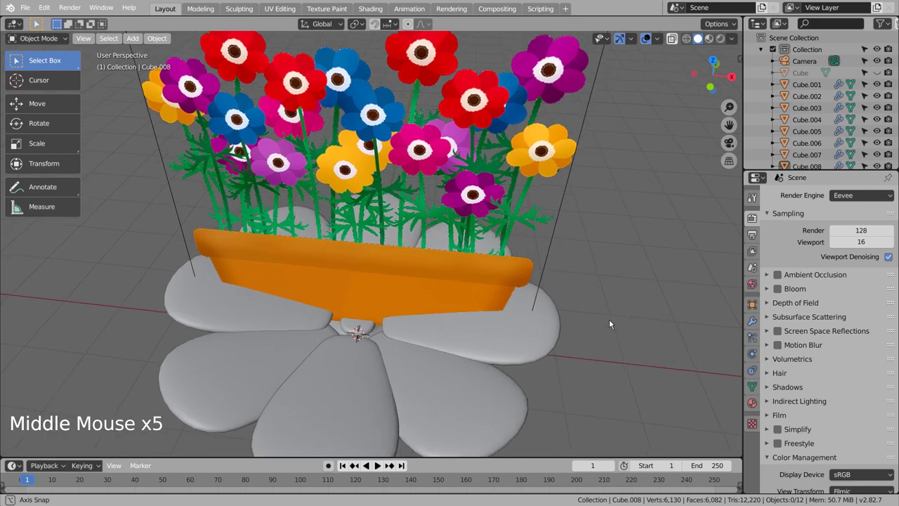
middle_click(518, 278)
middle_click(517, 272)
middle_click(518, 258)
click(348, 232)
click(405, 267)
click(367, 222)
click(386, 269)
Step: In front view with wireframe, tilt the right-hand petal upward and check it in solid shading
key(KP_1)
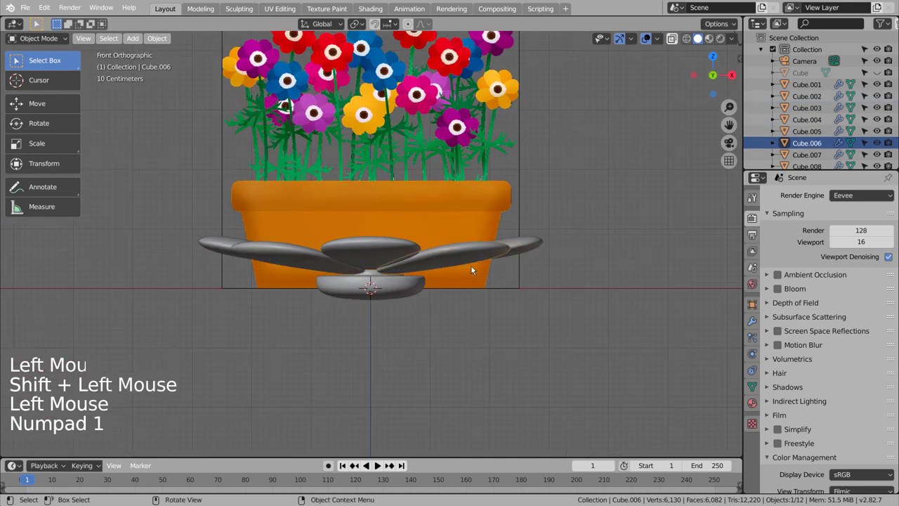
click(521, 247)
key(shift+z)
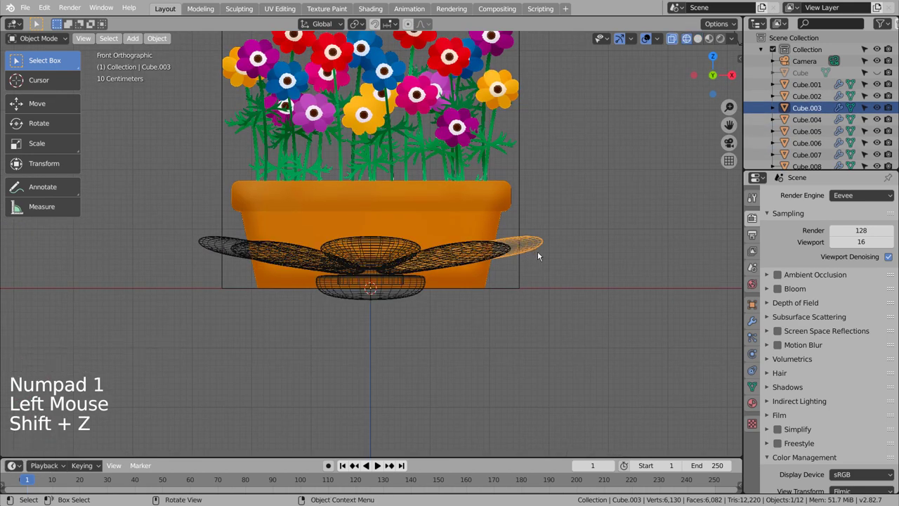
key(r)
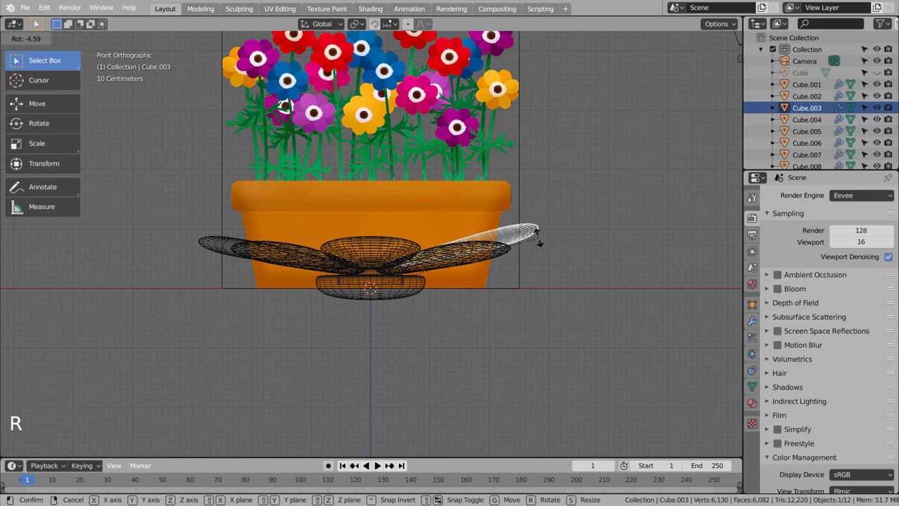
middle_click(569, 290)
key(shift+z)
middle_click(579, 298)
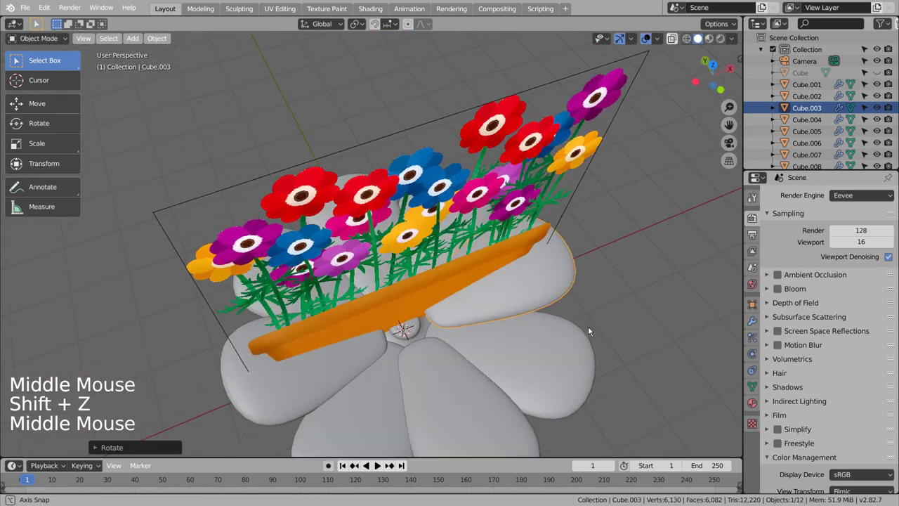
Step: Remove a few petals from the ring, then undo to bring them back
click(484, 385)
click(335, 378)
key(x)
click(535, 262)
key(KP_7)
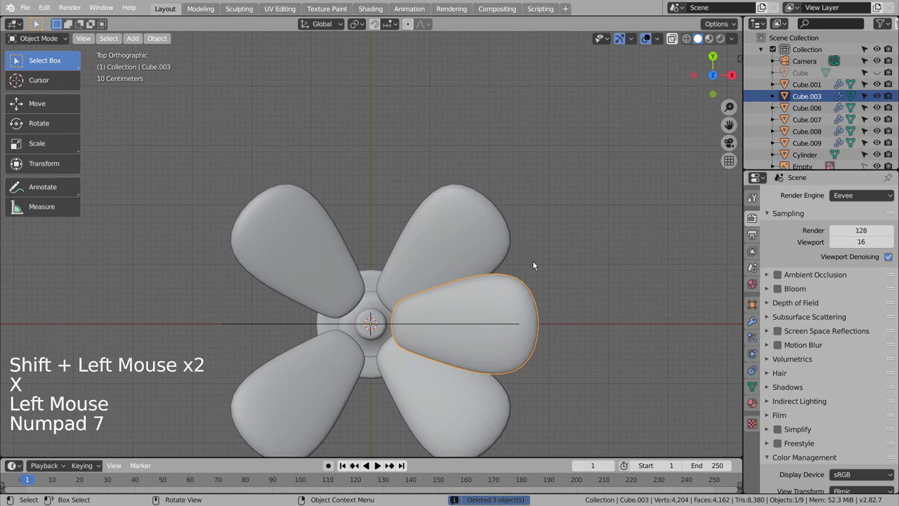
key(shift+d)
key(shift+d)
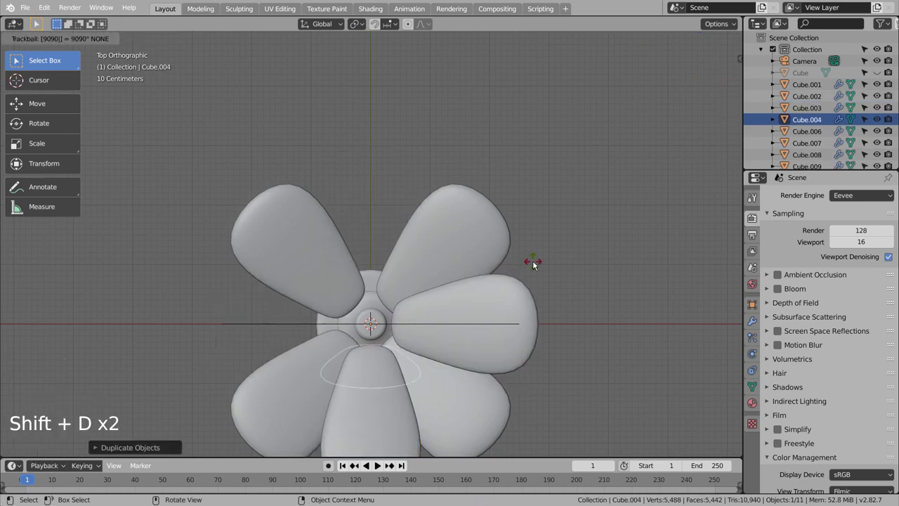
key(ctrl+z)
key(ctrl+z)
key(ctrl+z)
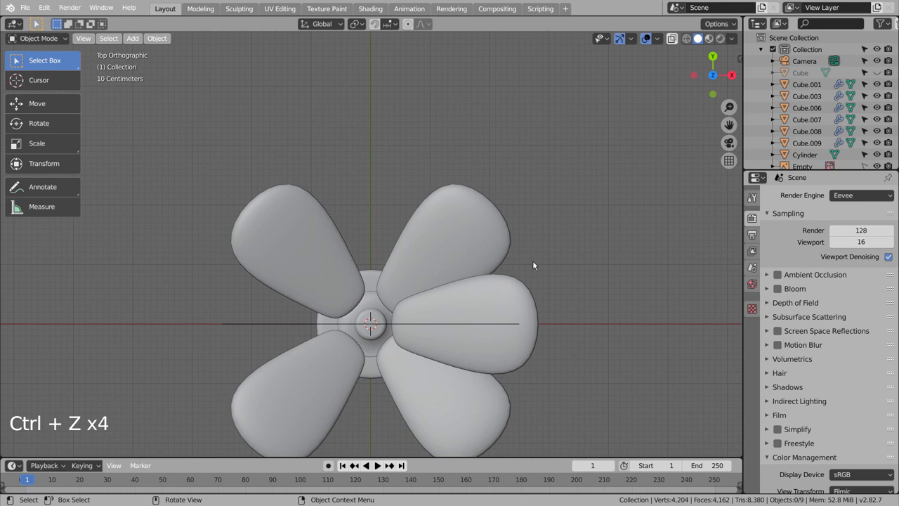
Step: Duplicate a petal to fill the gap, deselect and orbit to inspect the flower base
click(524, 309)
key(shift+d)
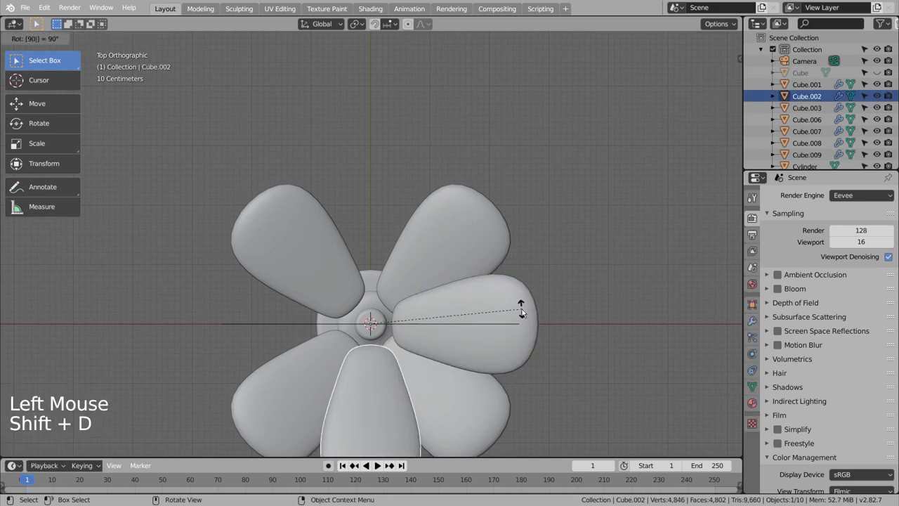
key(shift+d)
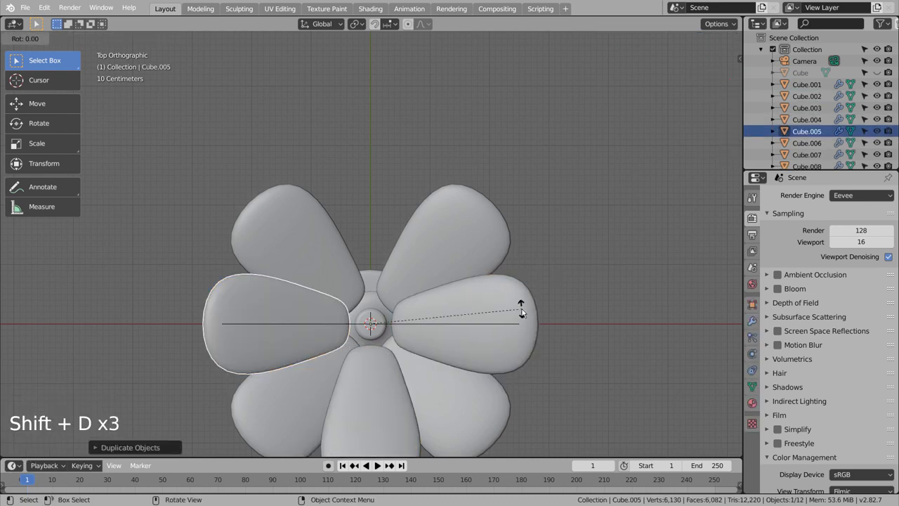
click(612, 330)
middle_click(625, 391)
middle_click(625, 378)
middle_click(633, 378)
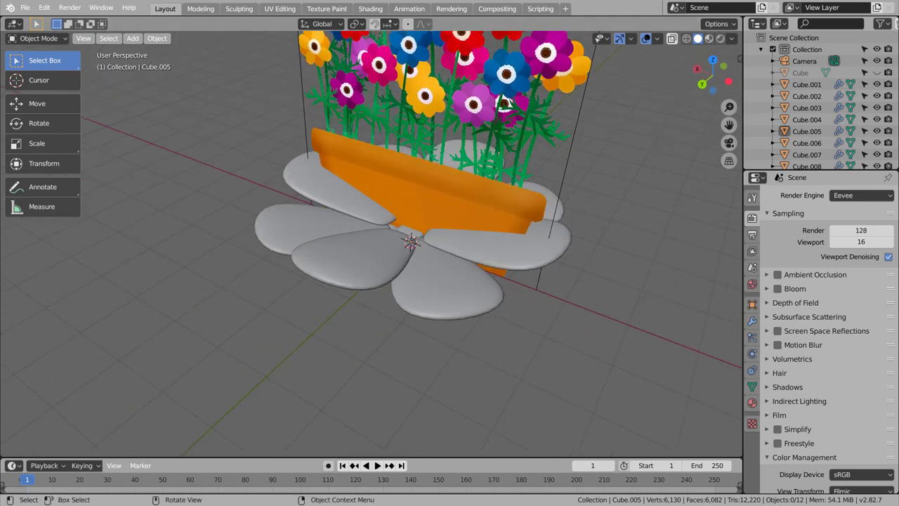
Step: Select the flower's centre cylinder and zoom the view onto it
middle_click(407, 301)
click(416, 212)
scroll(up, 3)
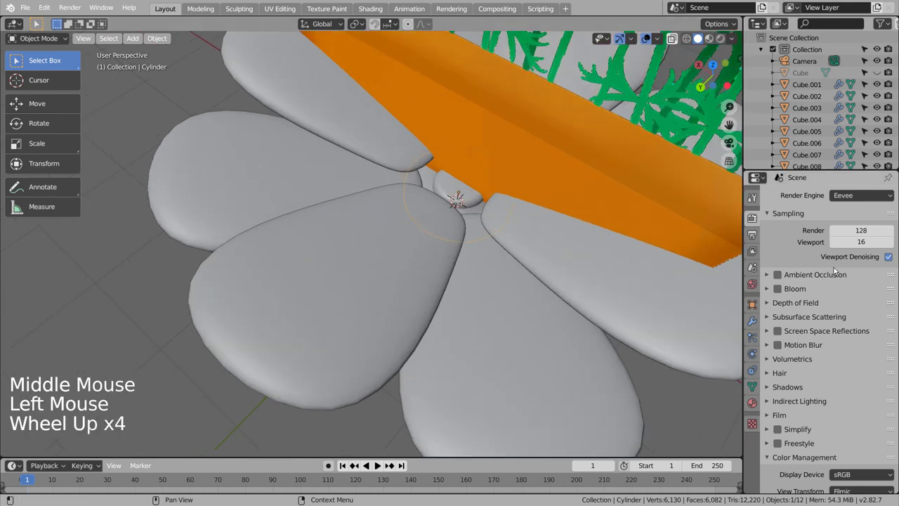
key(Tab)
key(Tab)
scroll(down, 3)
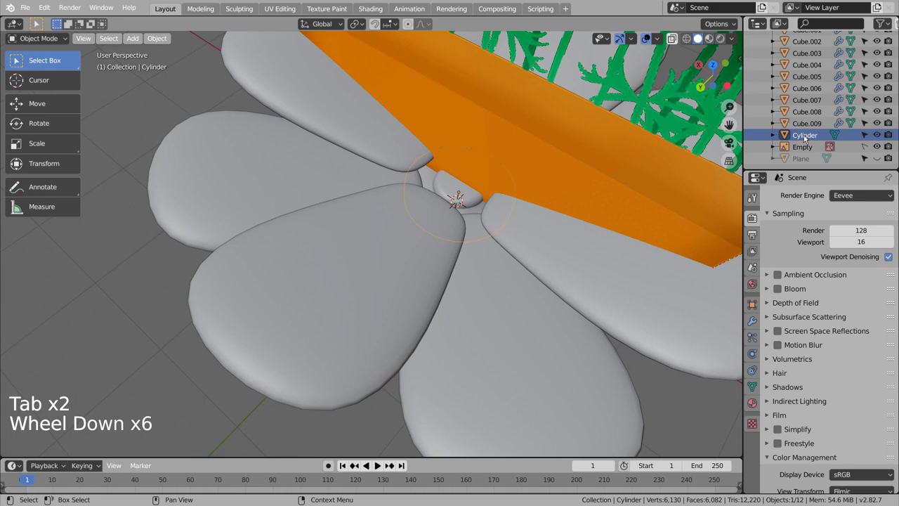
scroll(down, 3)
Step: Enter Edit Mode on the disc in right side view with wireframe shading
key(Tab)
key(Tab)
key(KP_3)
key(shift+z)
middle_click(409, 323)
scroll(up, 3)
key(Tab)
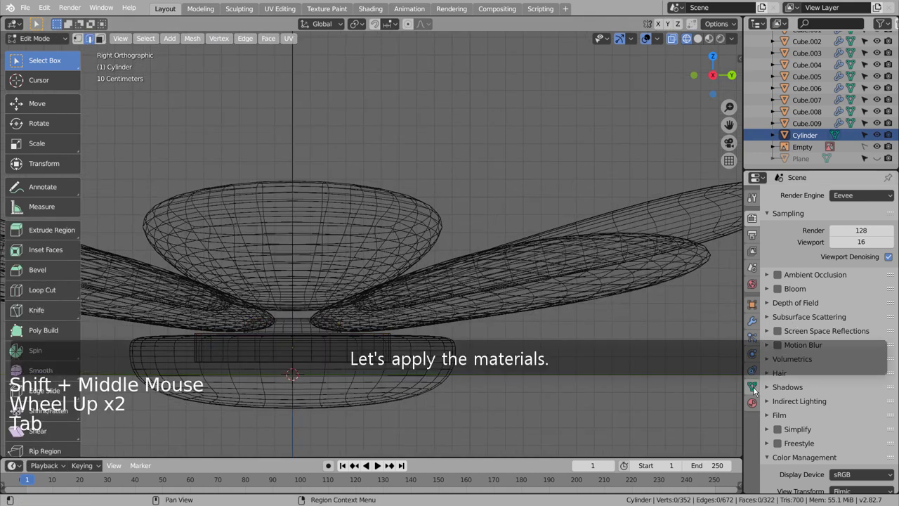
Step: Add three material slots to the disc — white, dark grey and a yellow one
click(755, 404)
click(830, 246)
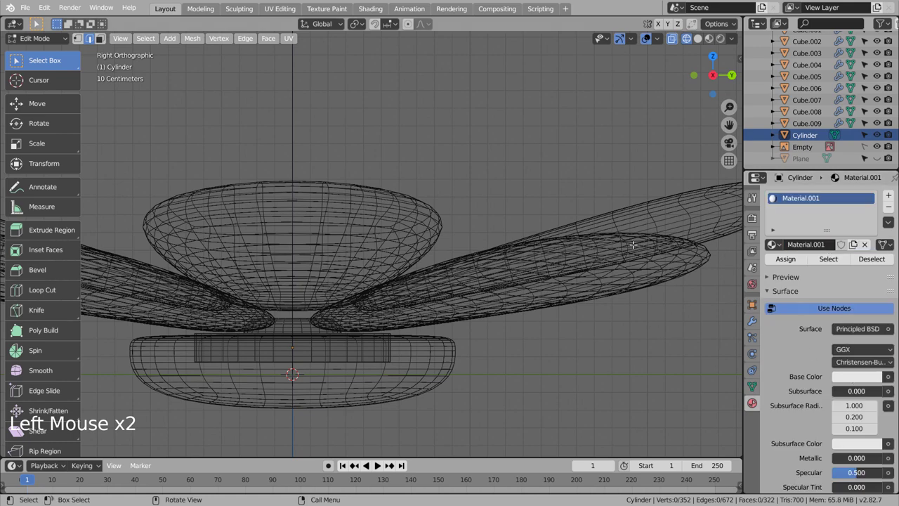
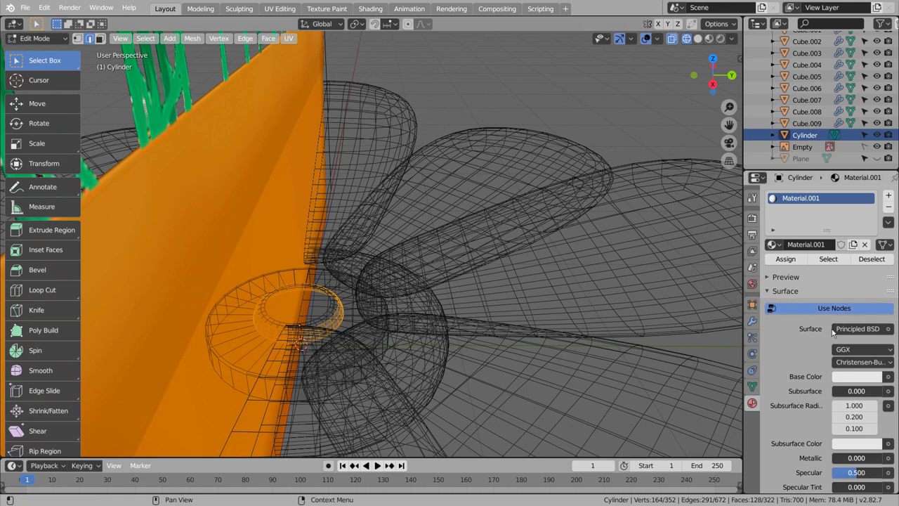
click(890, 198)
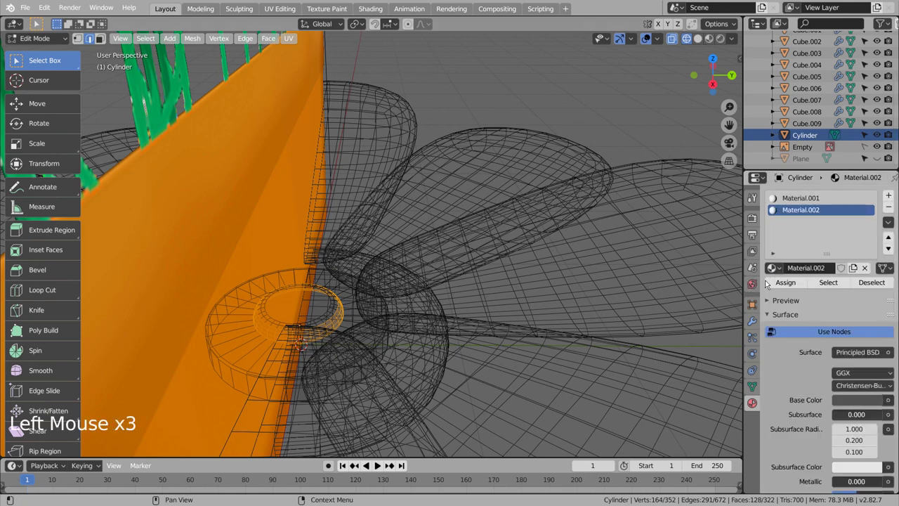
click(889, 193)
click(854, 401)
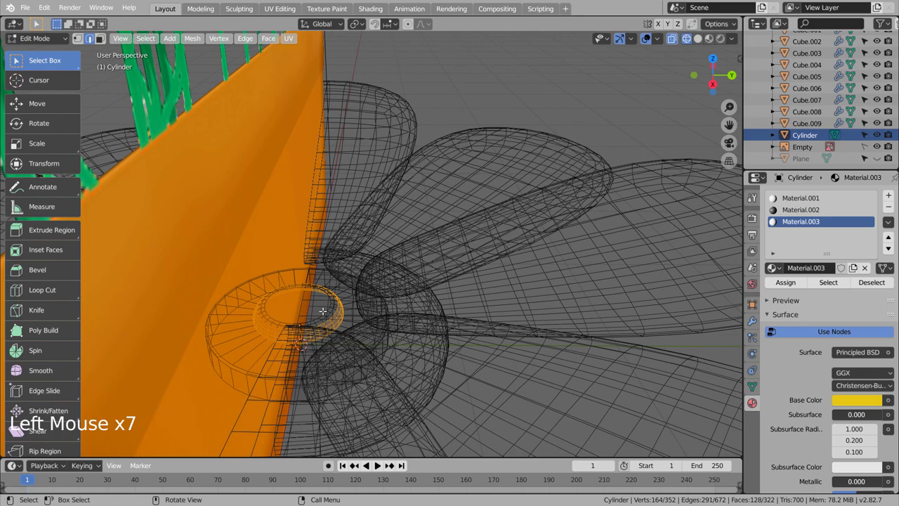
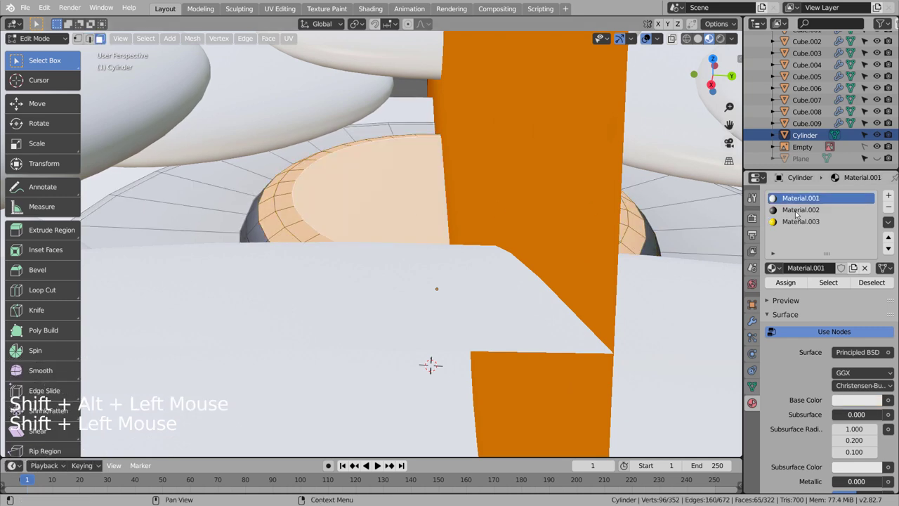
Step: Assign the yellow material to the disc's top faces
click(799, 222)
key(Tab)
scroll(down, 3)
scroll(up, 3)
scroll(up, 3)
key(ctrl+1)
middle_click(556, 299)
scroll(down, 3)
key(Tab)
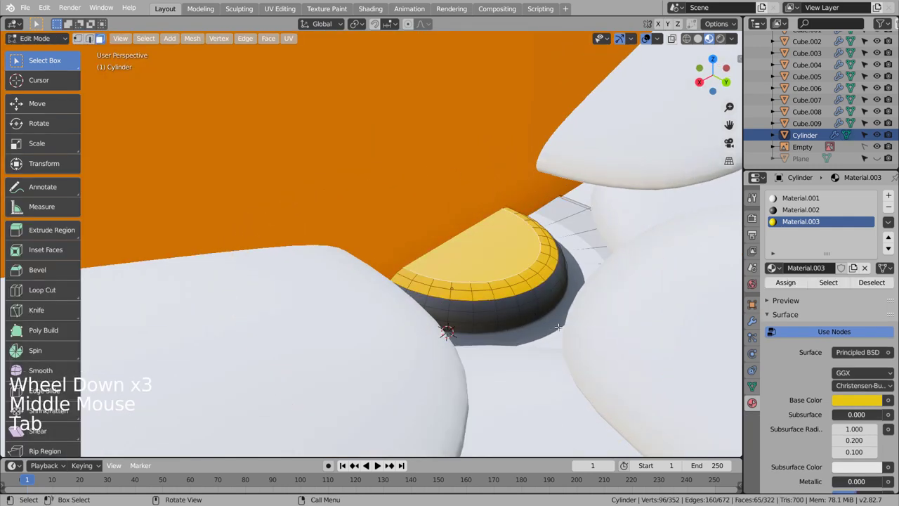
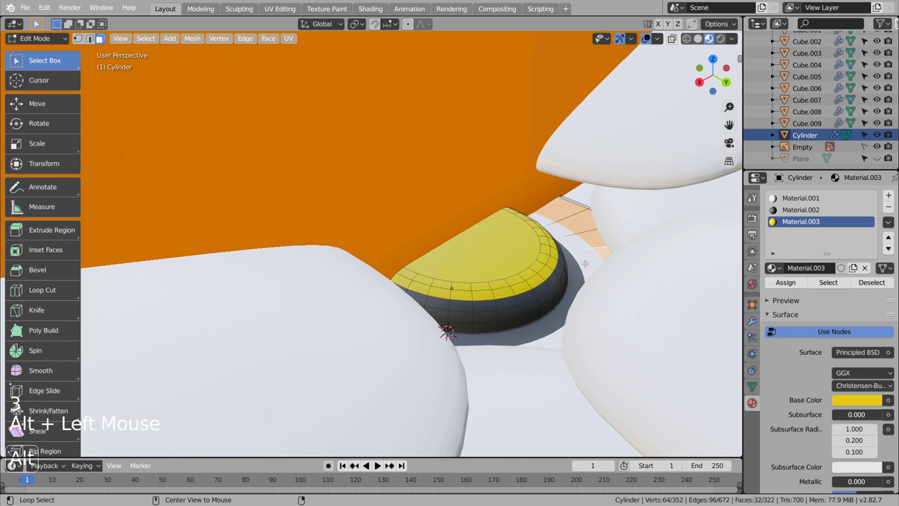
Step: Assign the dark material to the ring of rim faces and leave Edit Mode
click(802, 212)
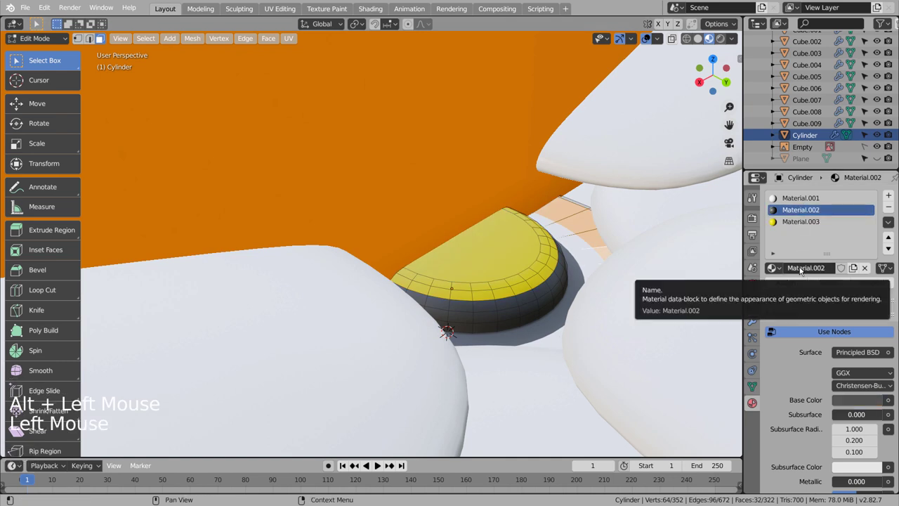
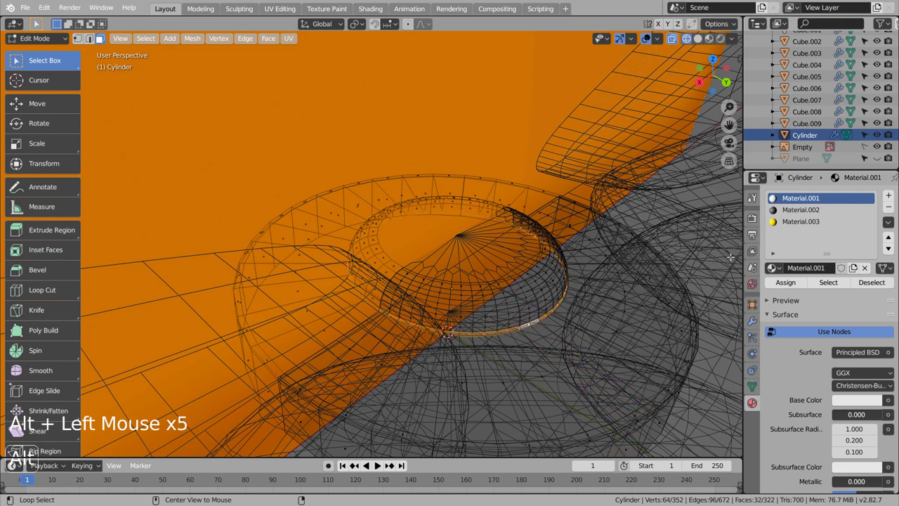
double_click(786, 282)
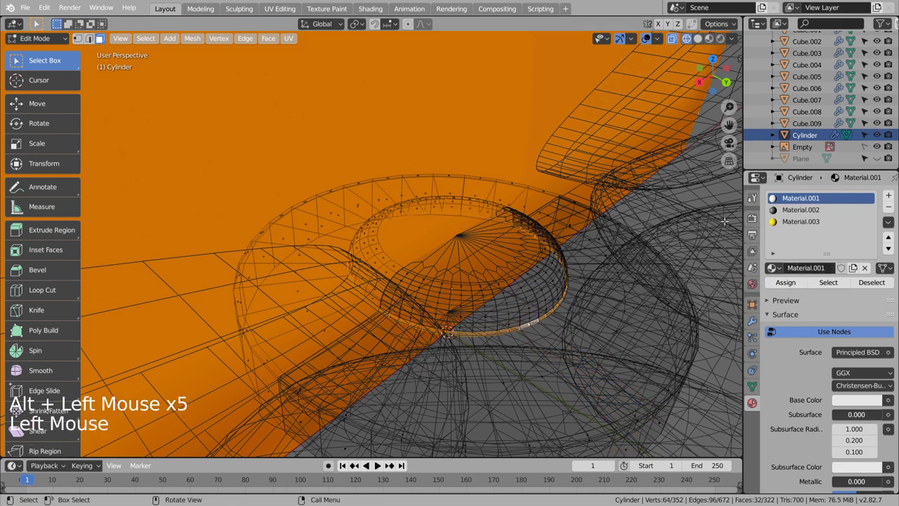
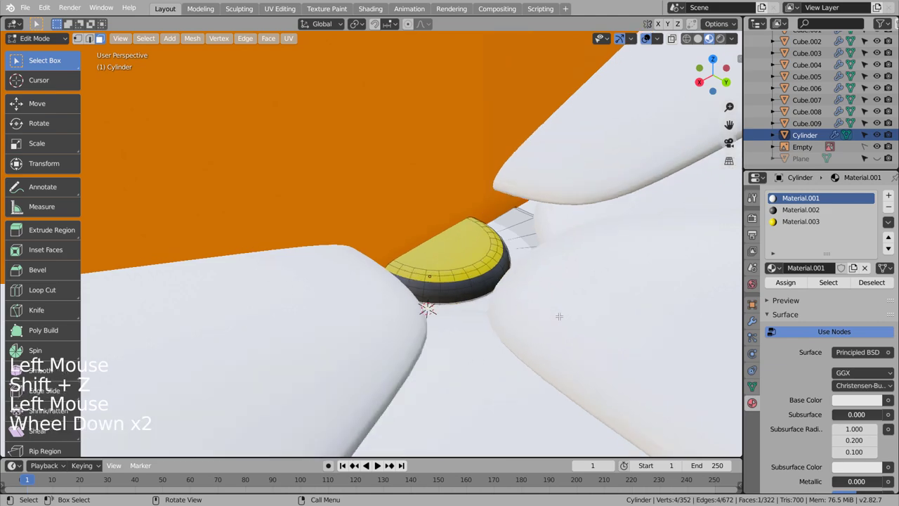
key(Tab)
click(645, 155)
Step: Give one petal a pink material and select the alternating petals
middle_click(665, 184)
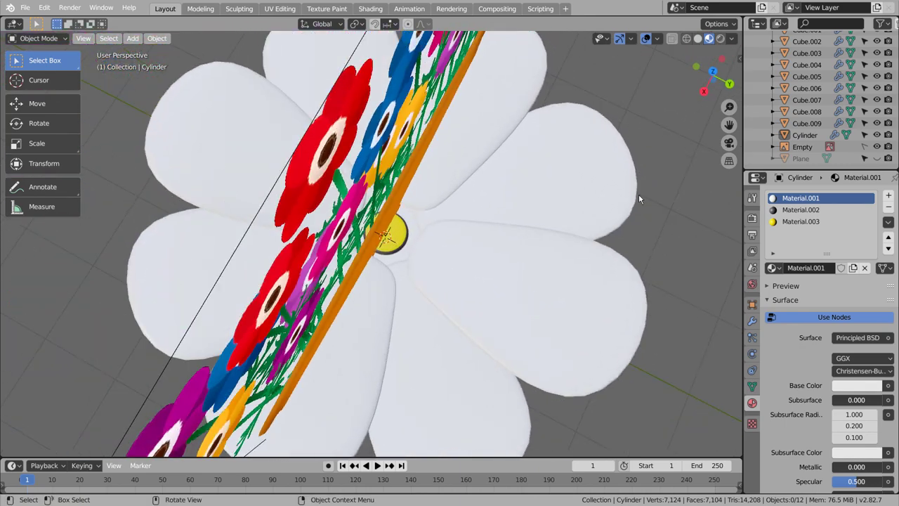
click(500, 111)
click(843, 250)
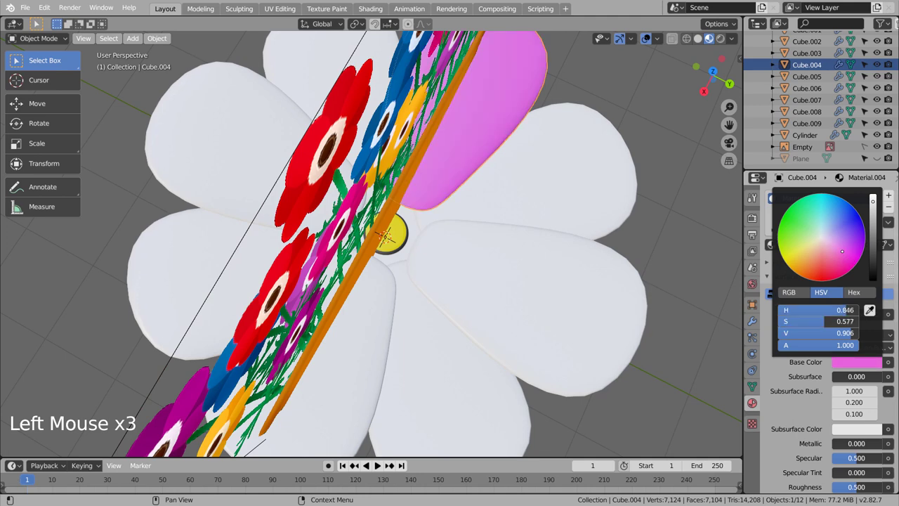
double_click(521, 294)
click(380, 367)
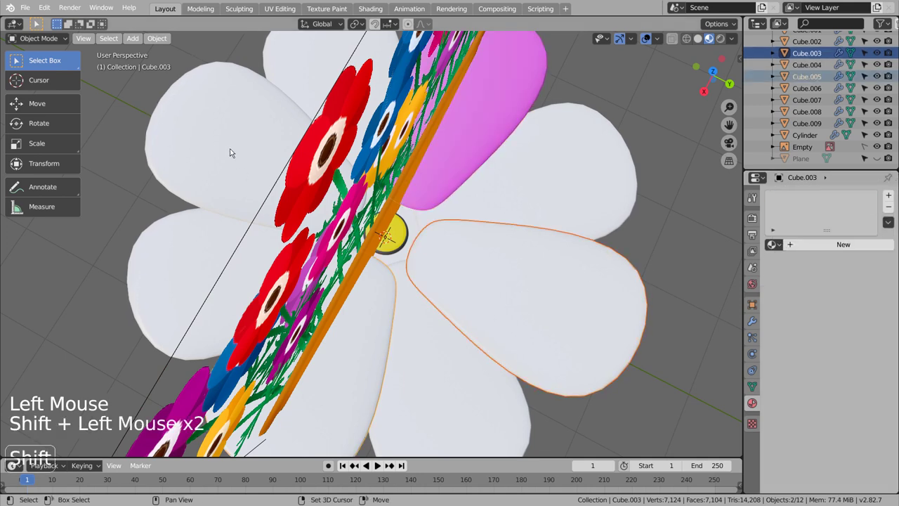
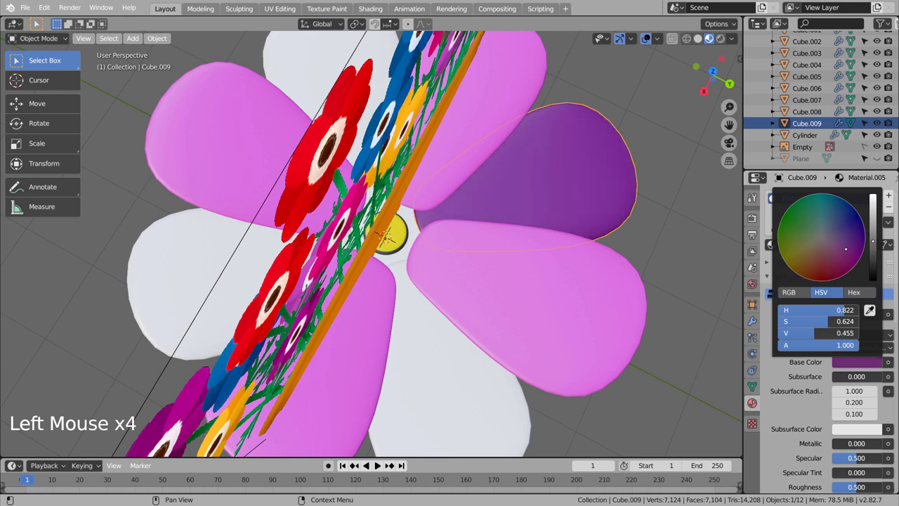
click(435, 385)
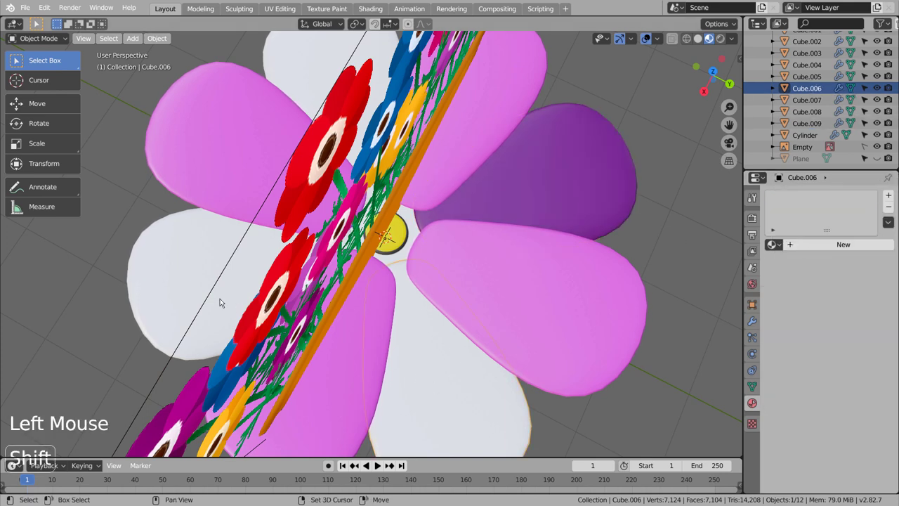
click(221, 298)
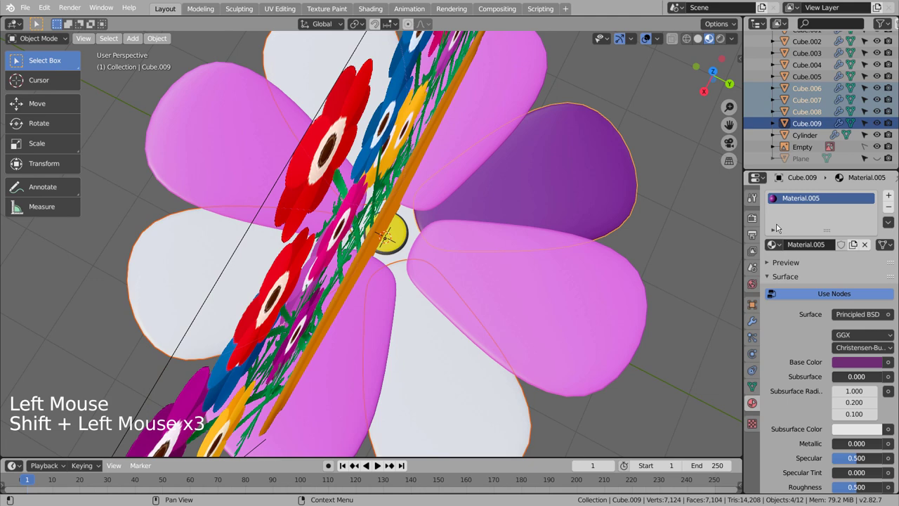
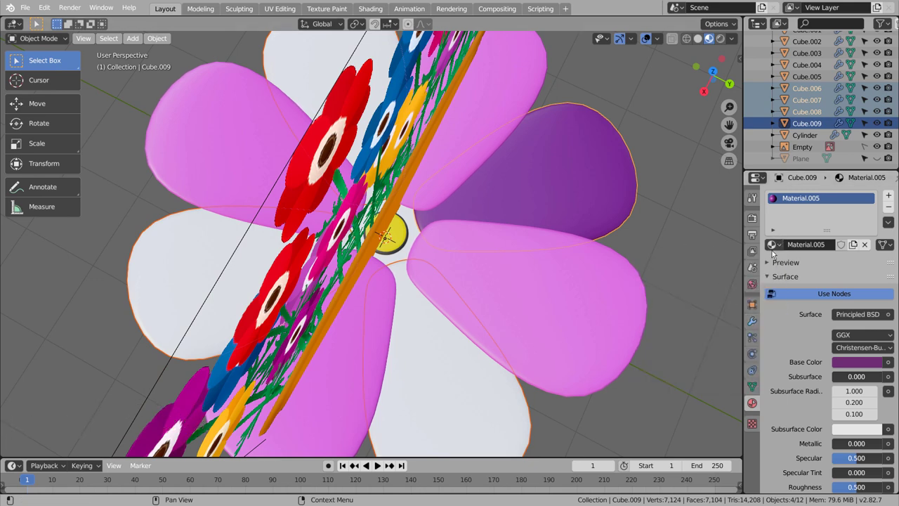
Step: Assign the shared purple material to the other petals and orbit to check the pink-purple ring
click(665, 252)
scroll(down, 3)
click(574, 240)
middle_click(597, 284)
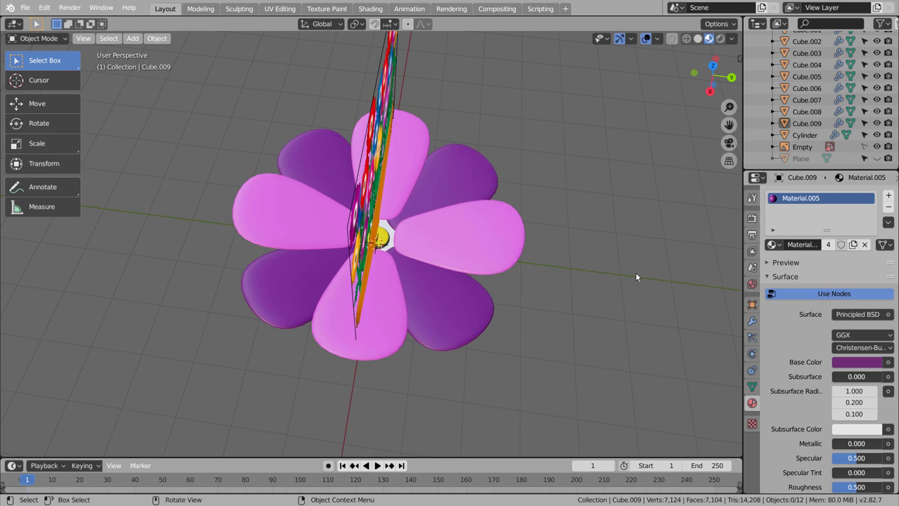
click(505, 238)
middle_click(631, 358)
middle_click(597, 338)
middle_click(535, 284)
middle_click(541, 288)
middle_click(480, 295)
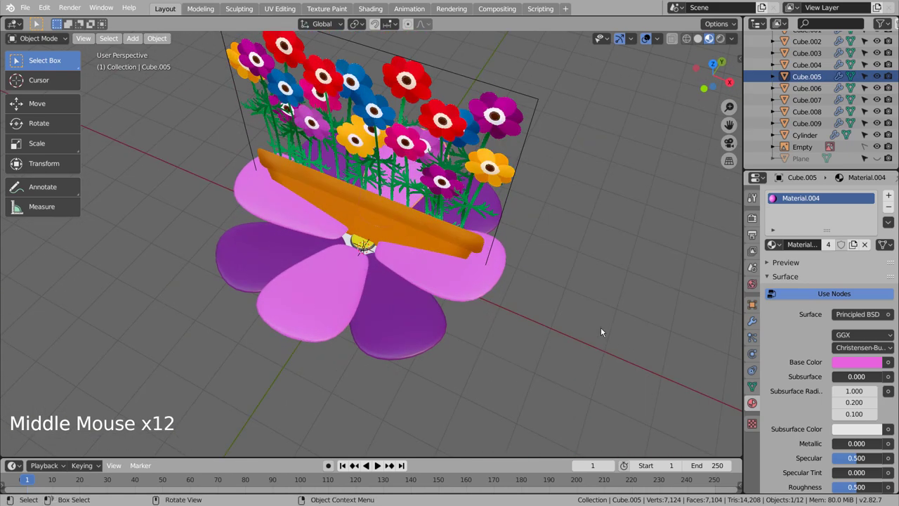
Step: Select all the pink flower pieces and duplicate them with Shift+D
click(887, 151)
click(712, 254)
key(b)
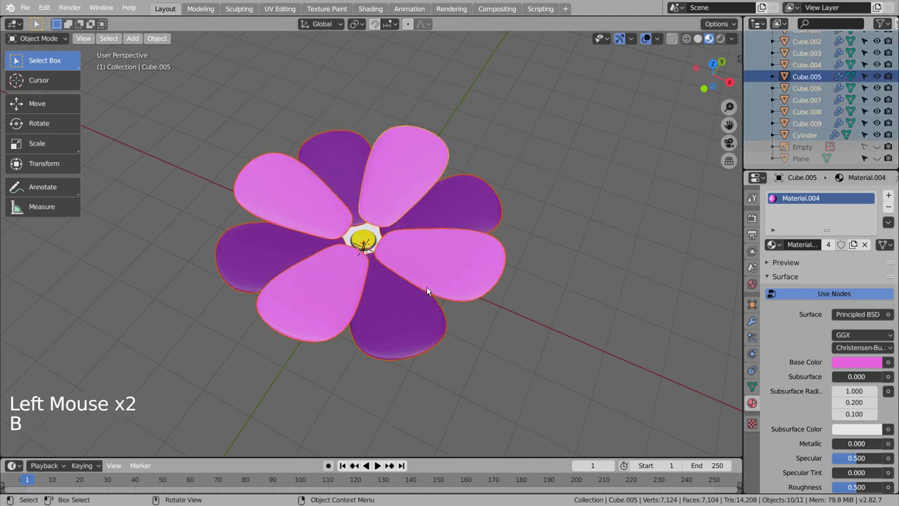
key(KP_3)
key(KP_1)
key(KP_7)
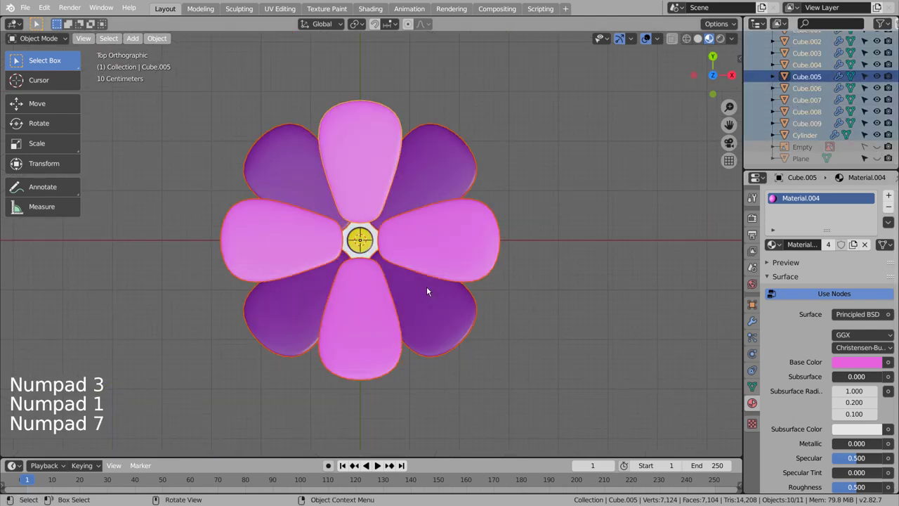
key(KP_3)
key(shift+d)
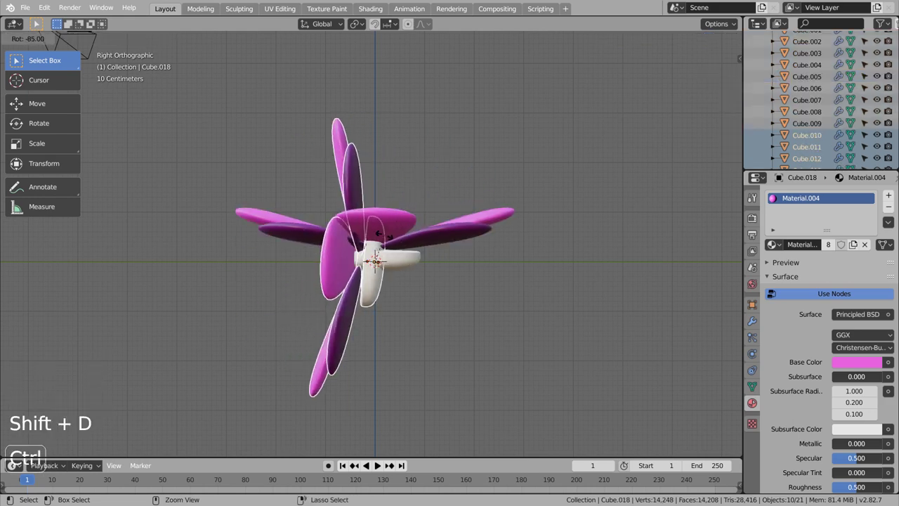
Step: Rotate the copy 90° upright, lift it high above, and delete the original flat flower
scroll(down, 3)
key(KP_1)
scroll(down, 3)
key(g)
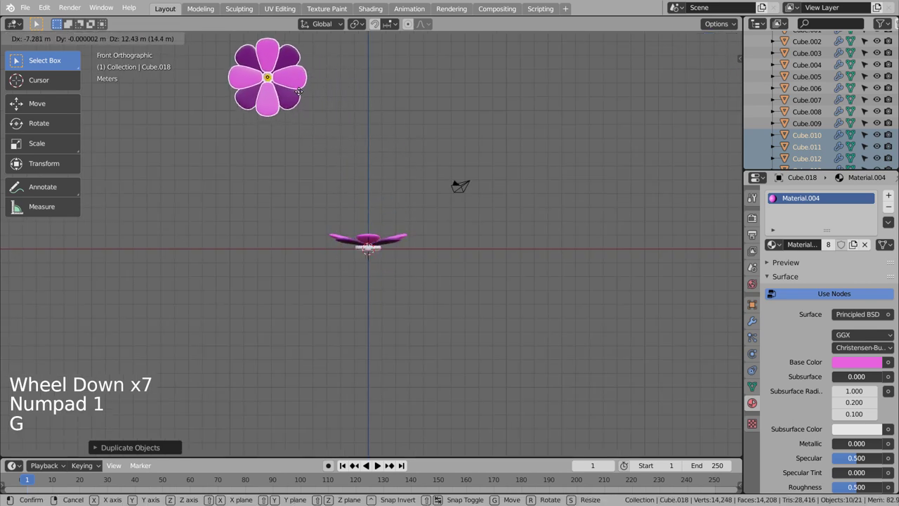
click(440, 215)
key(b)
middle_click(519, 295)
middle_click(491, 334)
key(x)
middle_click(384, 171)
key(KP_1)
key(shift+z)
key(shift+z)
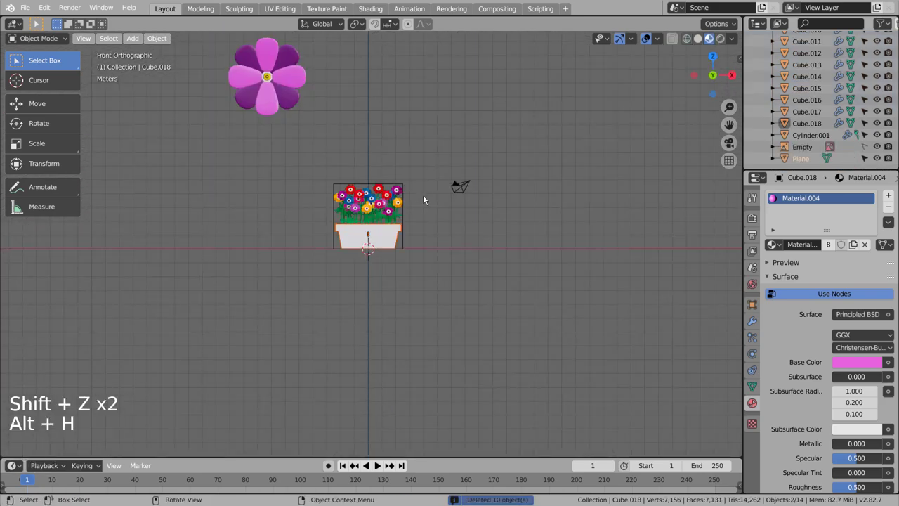
Step: Scale the upright flower down and place it above the pot's left corner
click(322, 138)
key(b)
key(s)
key(g)
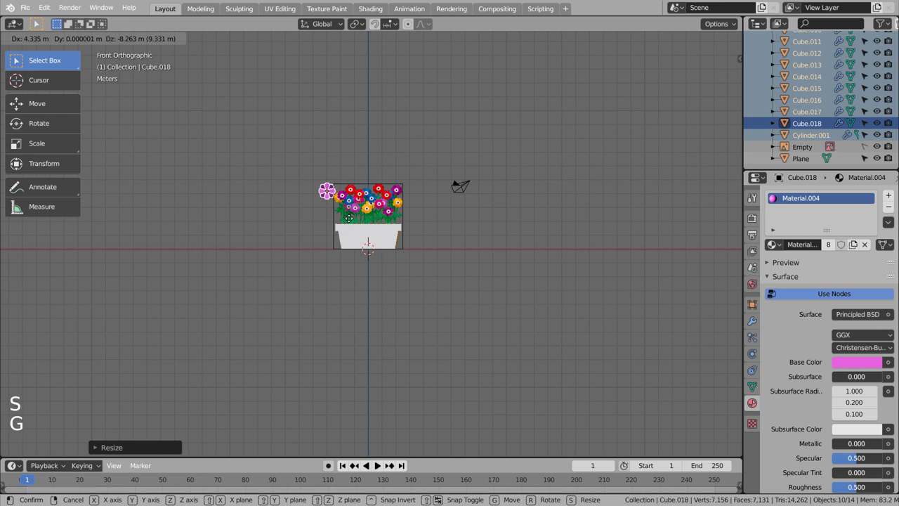
scroll(up, 3)
key(s)
key(g)
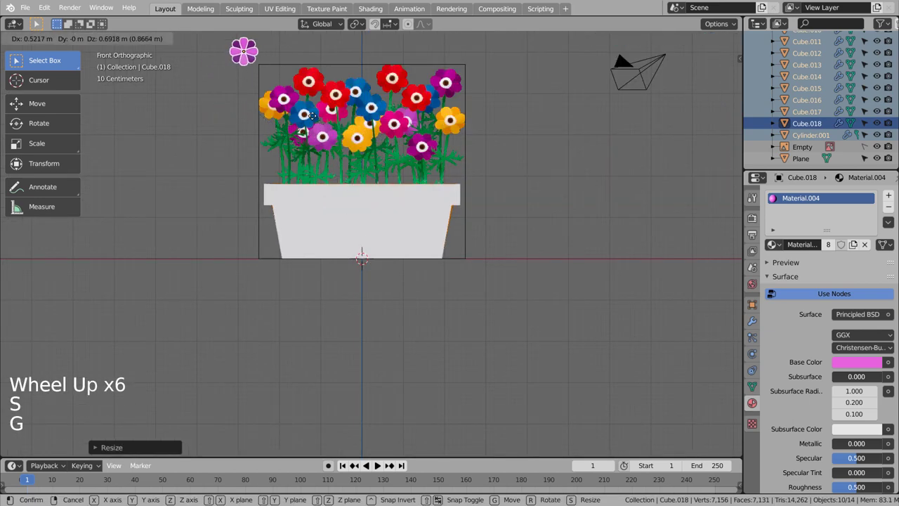
click(357, 133)
click(538, 147)
middle_click(574, 208)
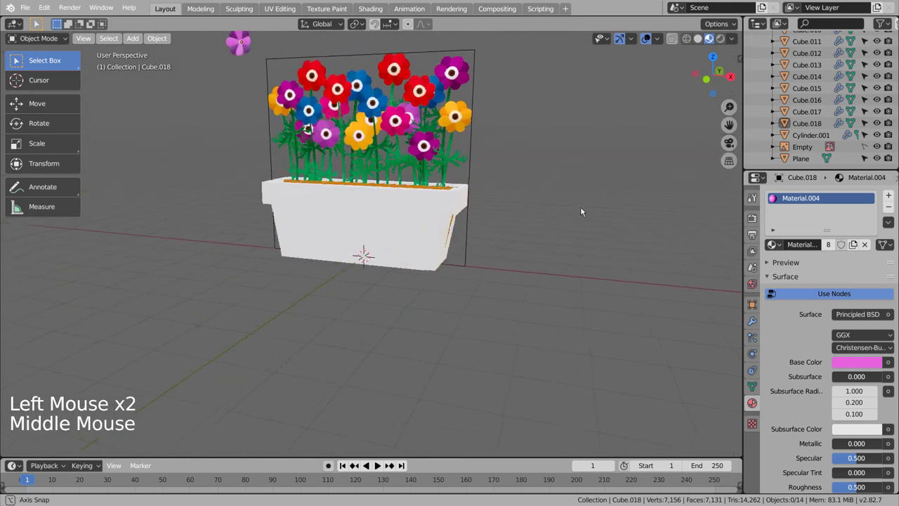
key(KP_1)
Step: Add a plane, shrink it, and move it to the ground left of the pot
click(581, 213)
key(shift+a)
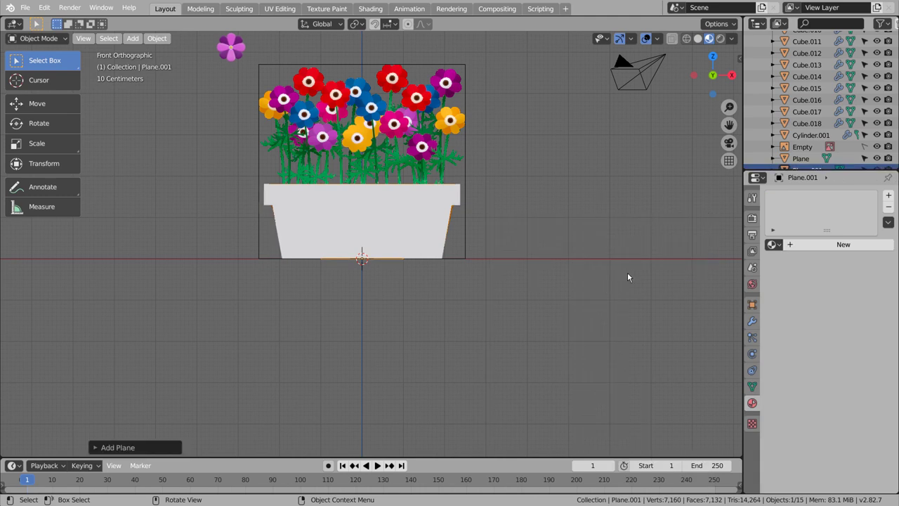
key(ctrl+3)
key(s)
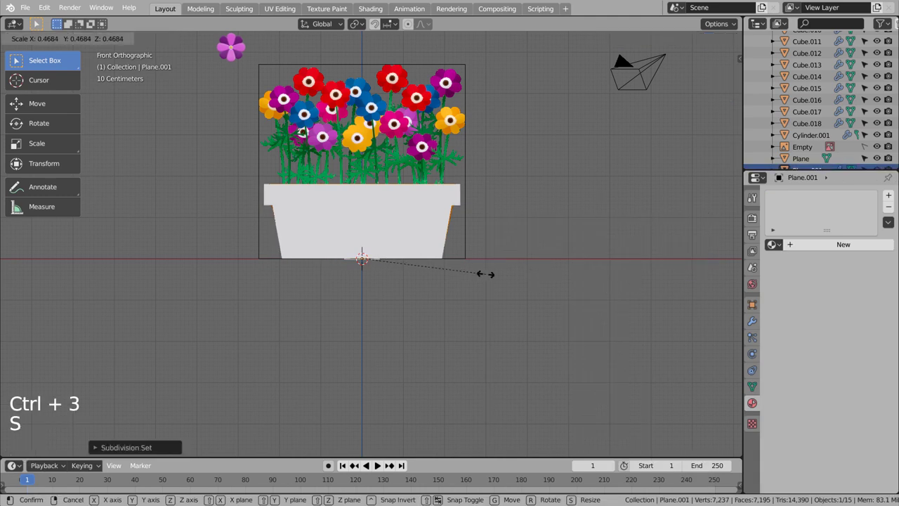
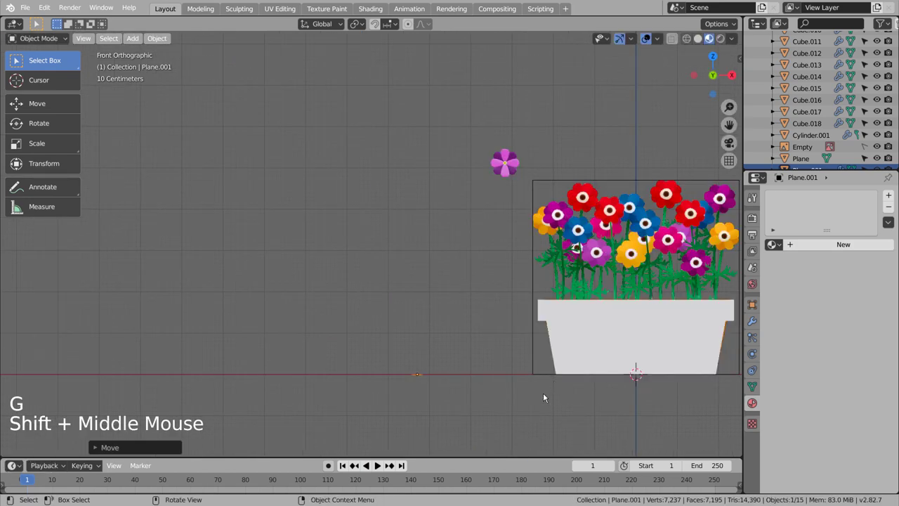
key(e)
key(Tab)
Step: Extrude the plane upward in several bent segments and edge-slide it into a curved stem
key(a)
key(e)
key(r)
key(e)
key(g)
key(e)
key(g)
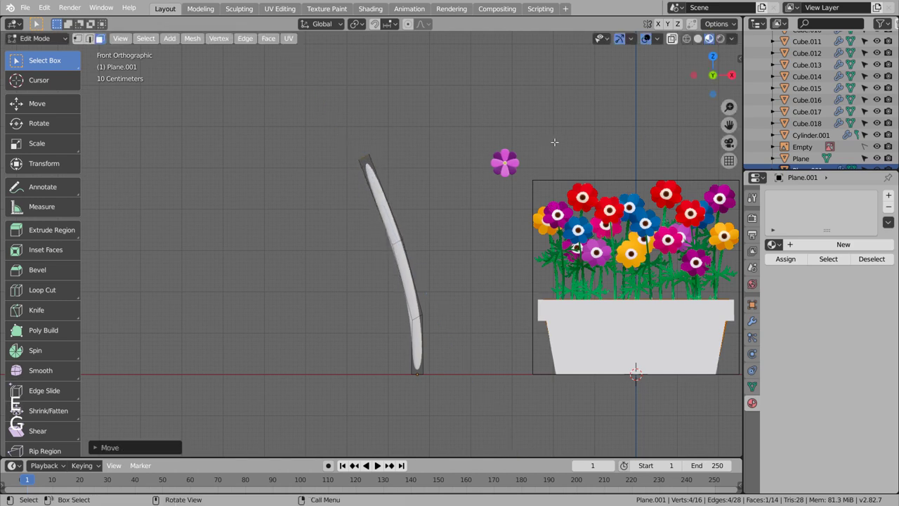
key(ctrl+r)
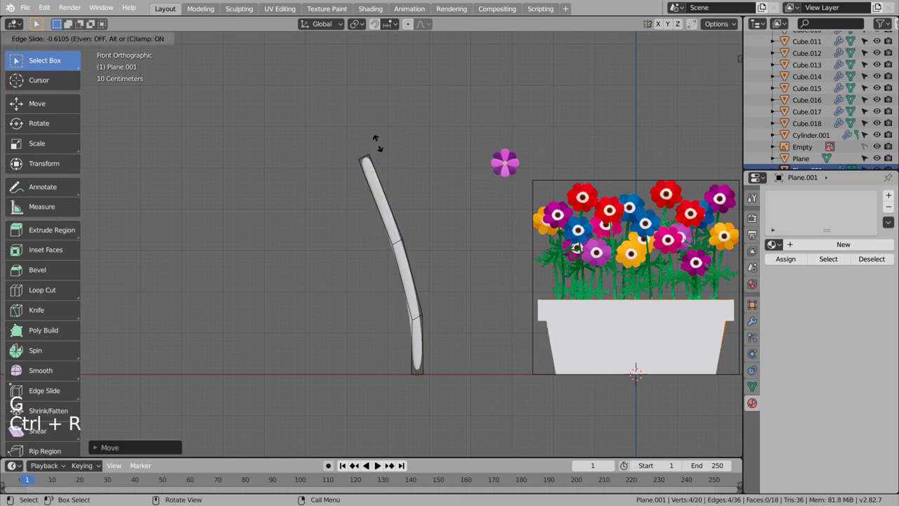
key(ctrl+r)
key(Tab)
Step: Scale the stem down thin and stand it on the ground
key(s)
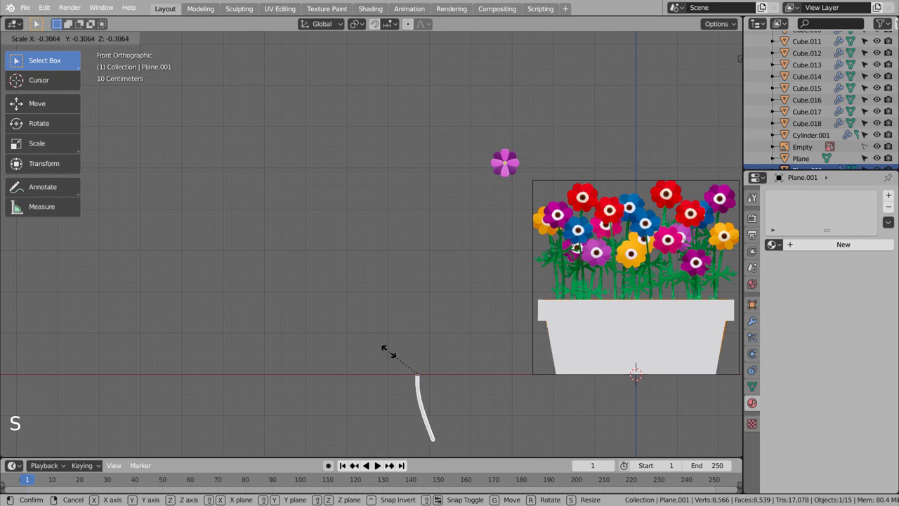
key(s)
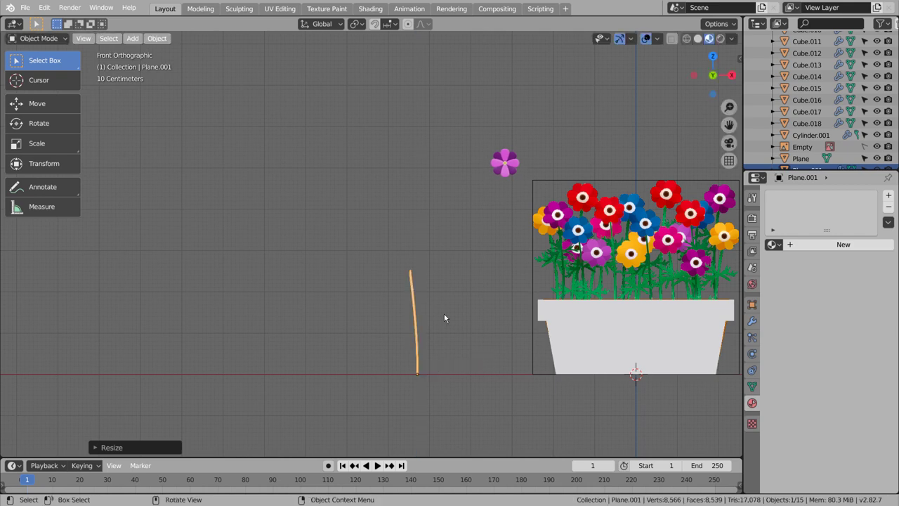
Step: Give the stem a new material with a green base colour
click(848, 244)
click(847, 361)
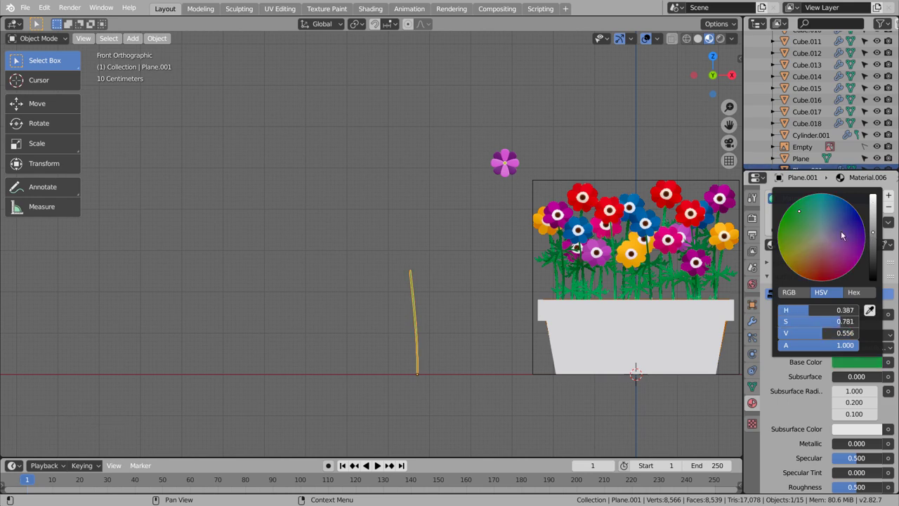
click(373, 335)
key(Tab)
key(Tab)
click(422, 334)
Step: Move the stem under the pink flower head and check it from the side
key(g)
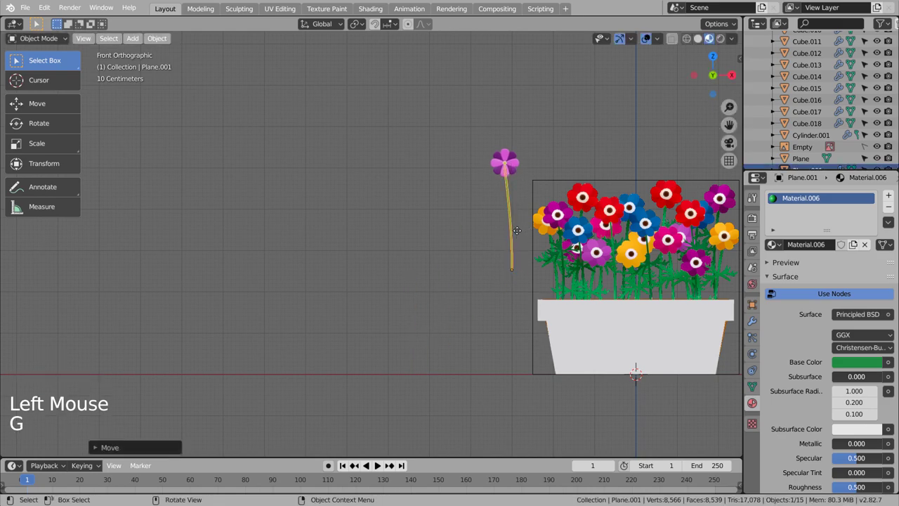
click(484, 313)
middle_click(510, 331)
middle_click(503, 332)
middle_click(482, 334)
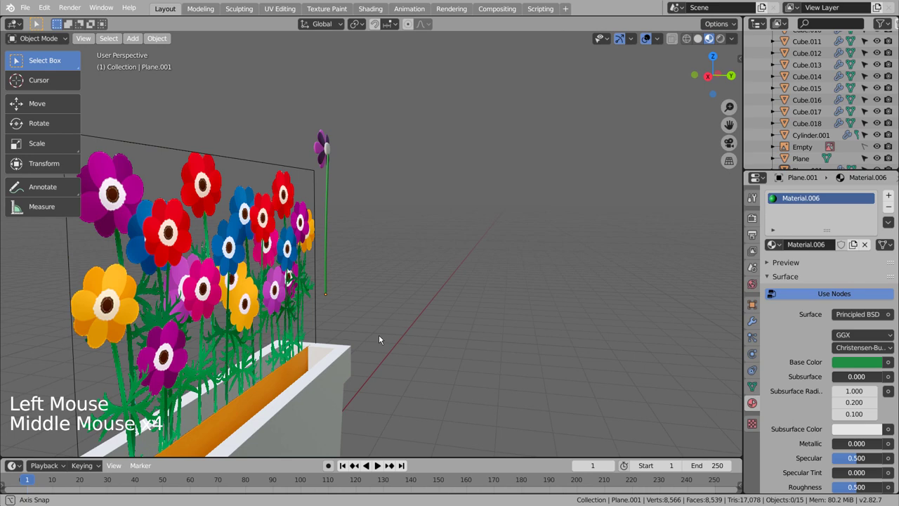
scroll(up, 3)
middle_click(436, 223)
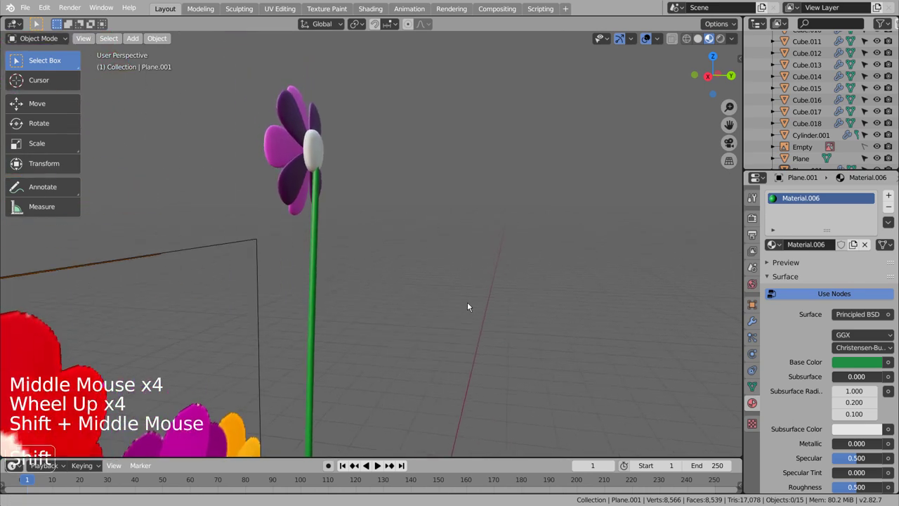
middle_click(370, 247)
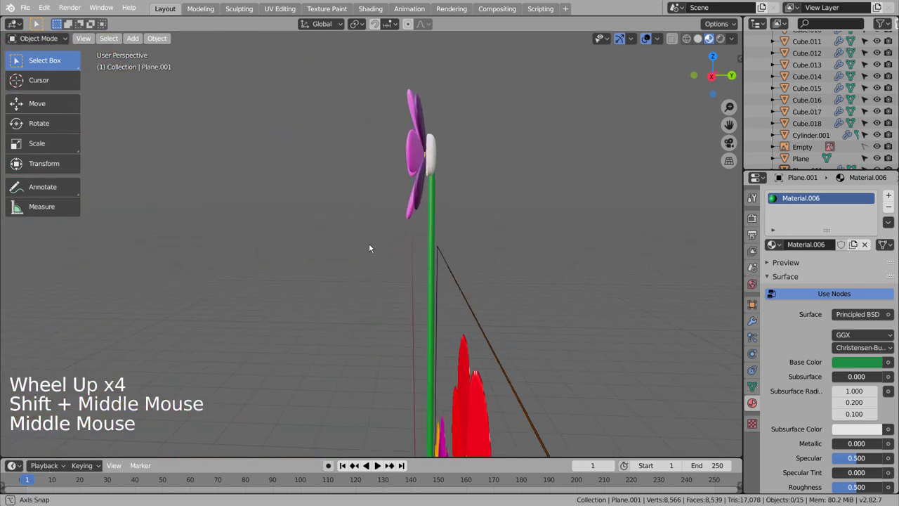
middle_click(377, 247)
Step: Stretch the stem along Z until it reaches the flower head, then return to front view
click(437, 239)
key(s)
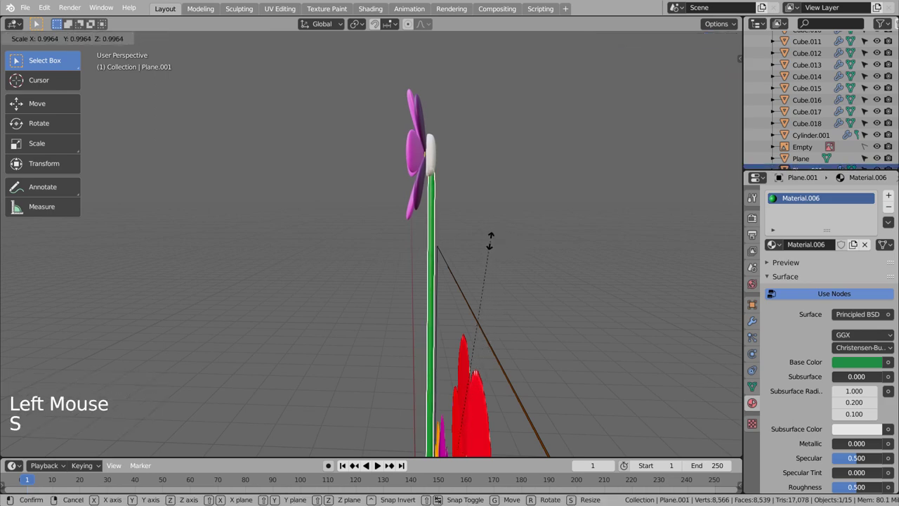
key(s)
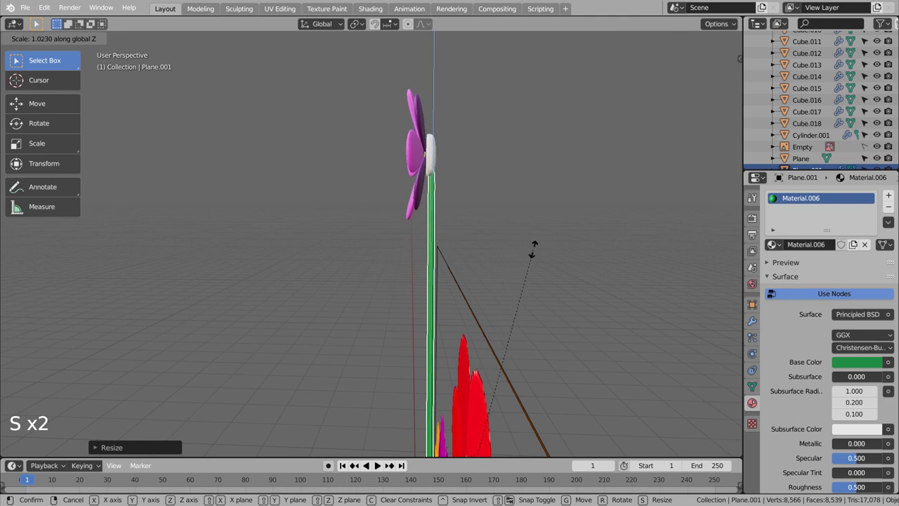
click(546, 255)
middle_click(541, 283)
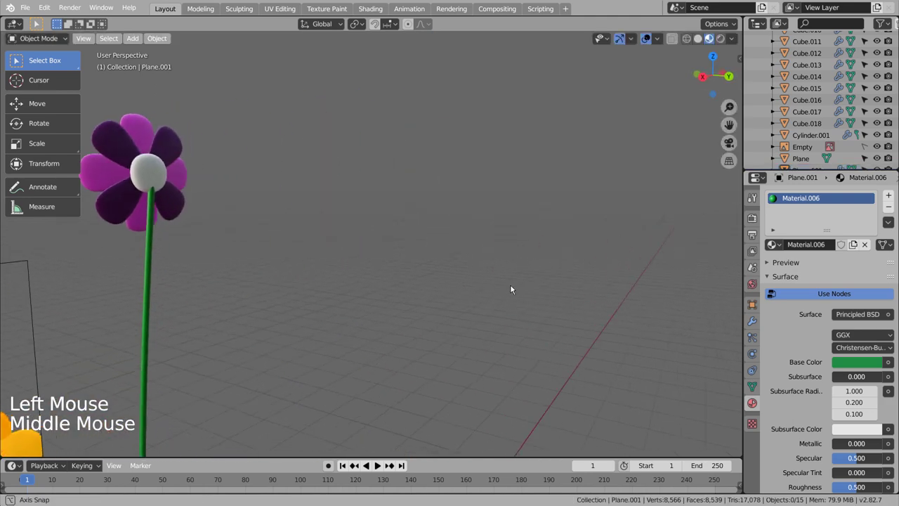
middle_click(505, 286)
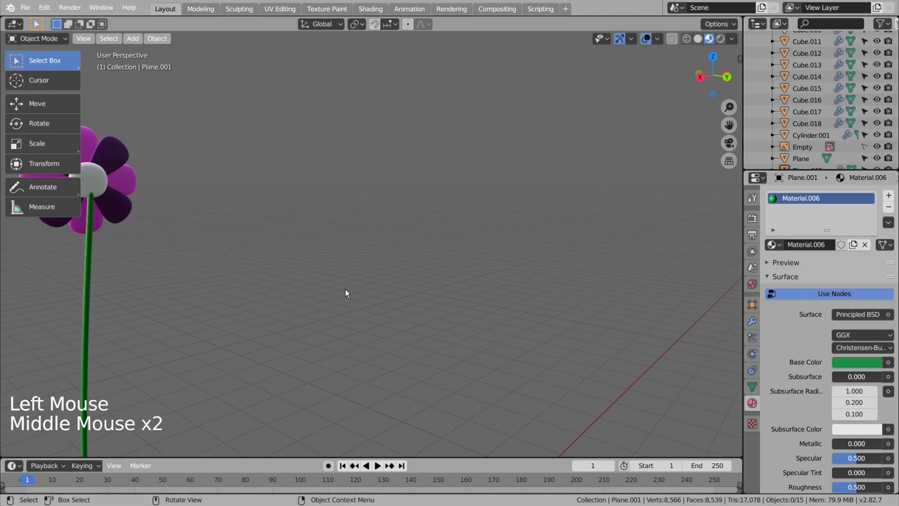
middle_click(362, 295)
key(KP_1)
key(KP_3)
key(KP_1)
scroll(down, 3)
middle_click(497, 317)
click(306, 322)
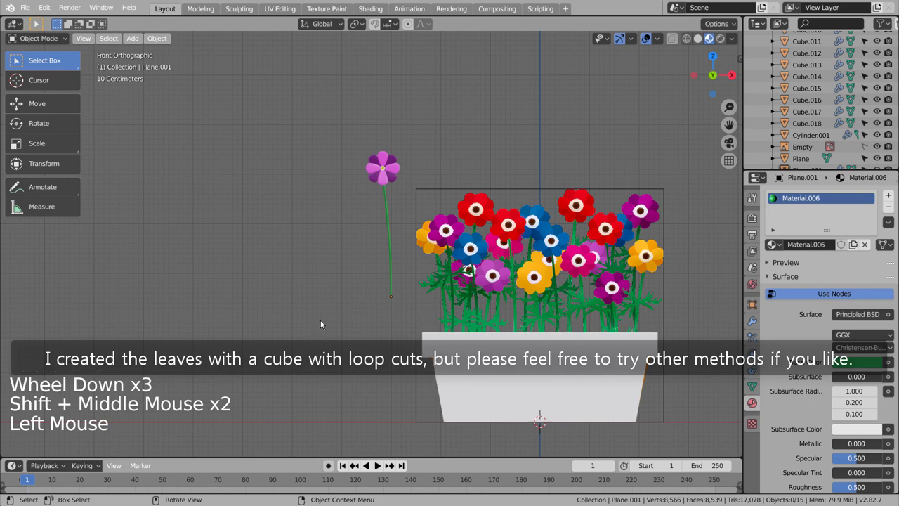
Step: Add a small cube left of the pot as the base of the leaf
key(shift+a)
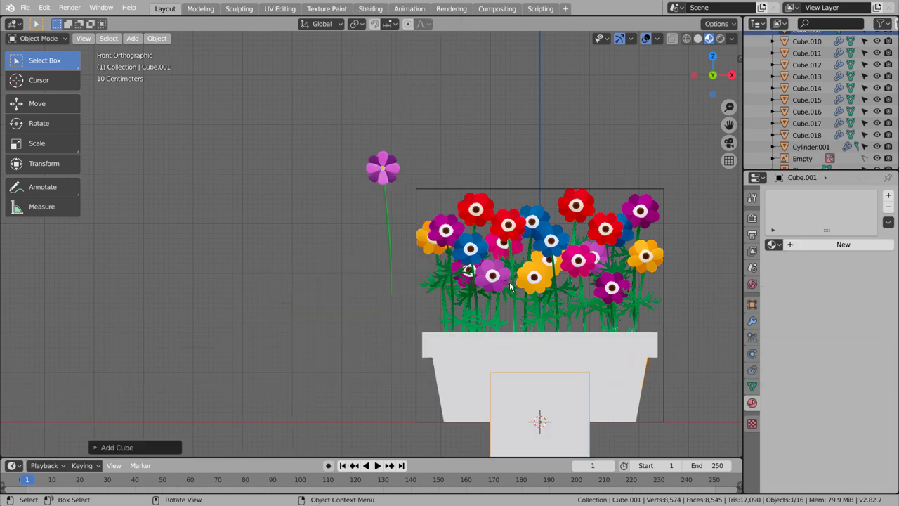
key(g)
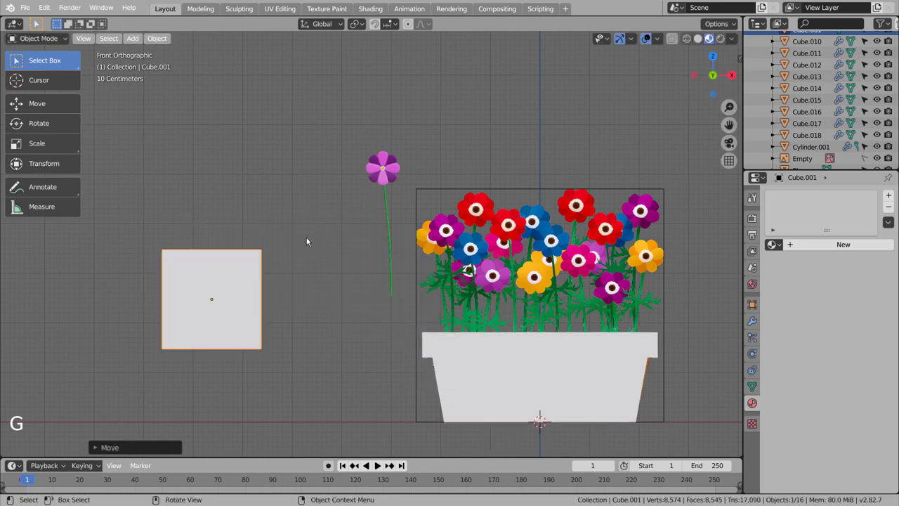
key(s)
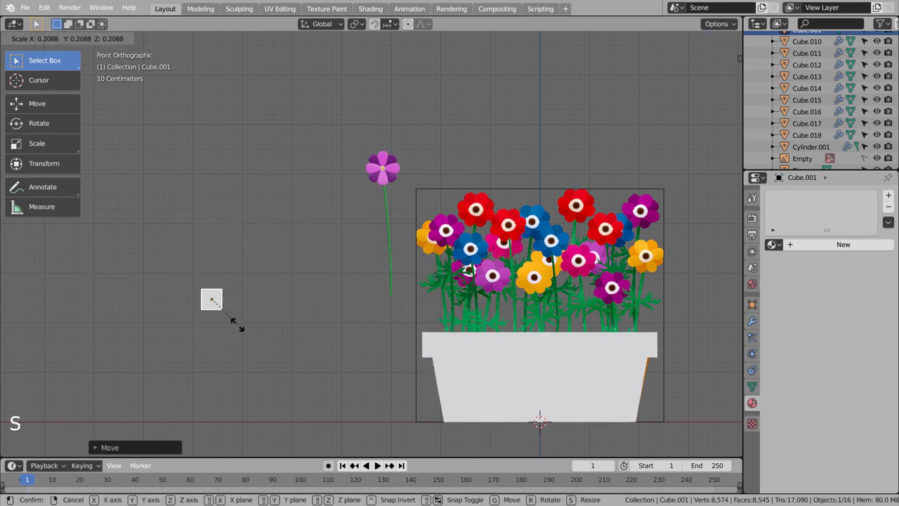
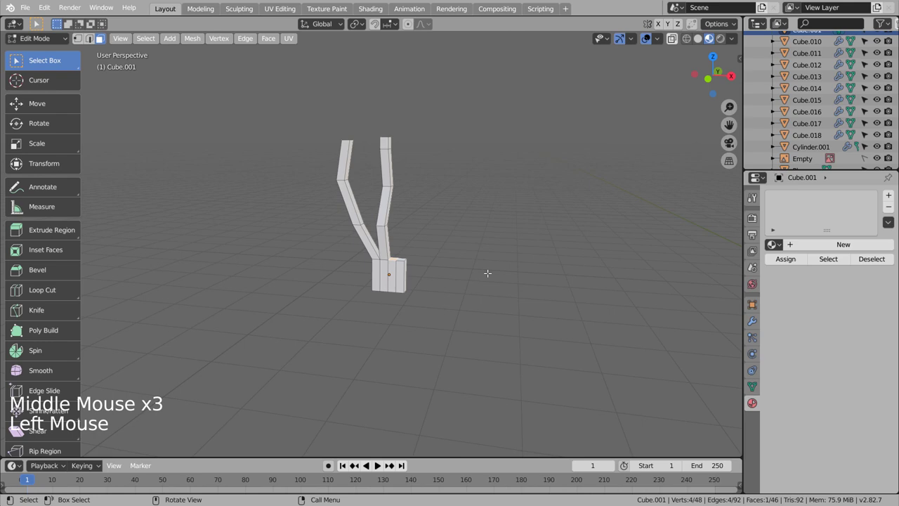
Step: Extrude and move the mesh into four branching fronds of differing lengths
key(KP_3)
key(KP_1)
key(e)
key(g)
key(e)
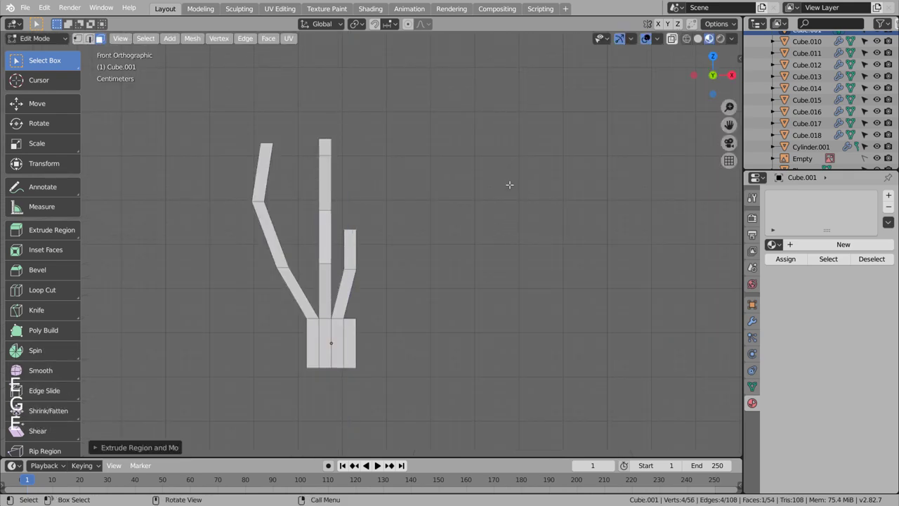
key(e)
key(g)
key(e)
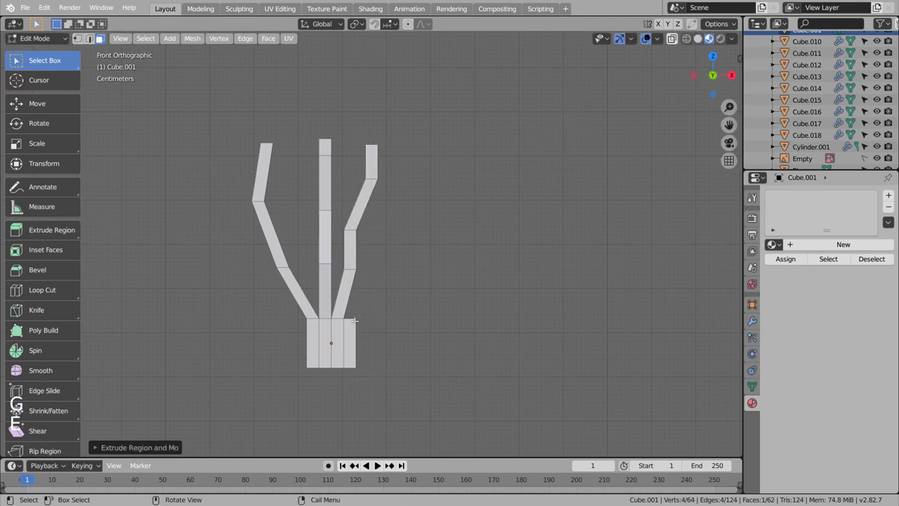
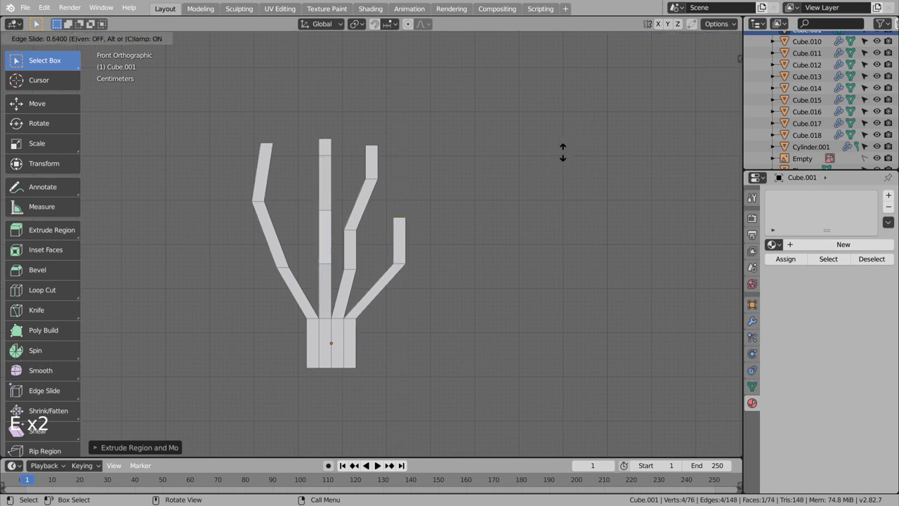
key(g)
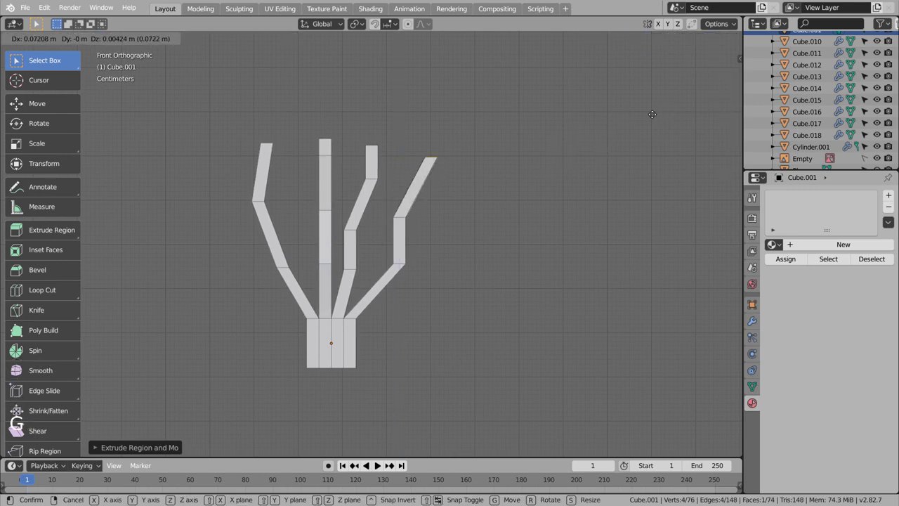
key(e)
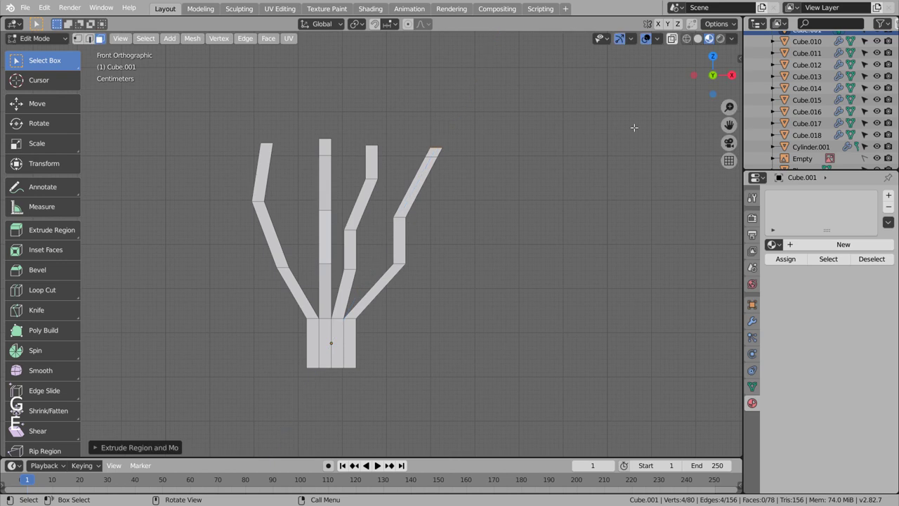
key(Tab)
Step: Smooth the leaf with Subdivision Surface and assign it the green stem material (Material.006)
key(ctrl+3)
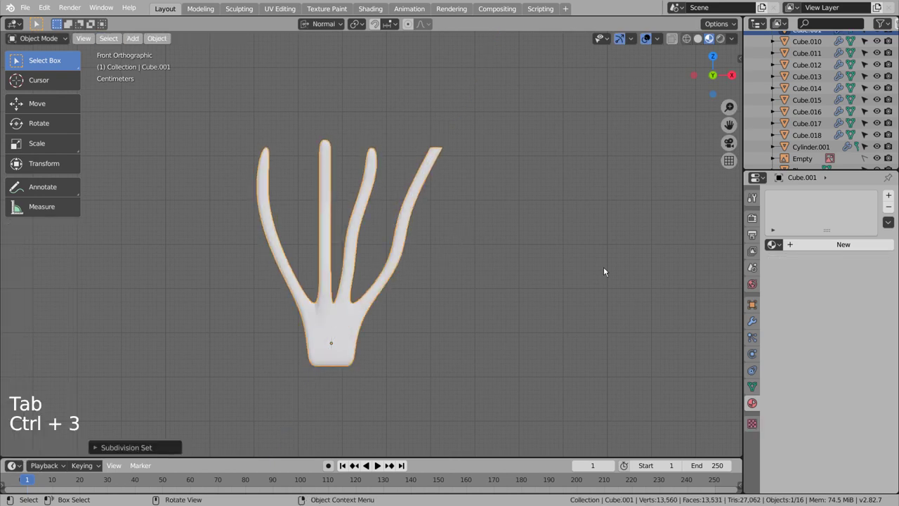
click(826, 251)
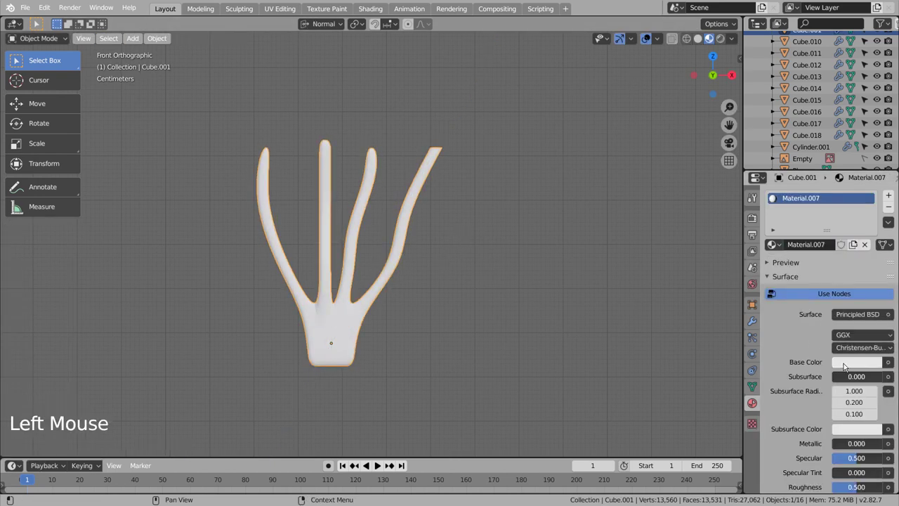
scroll(down, 3)
click(777, 241)
click(540, 253)
scroll(down, 3)
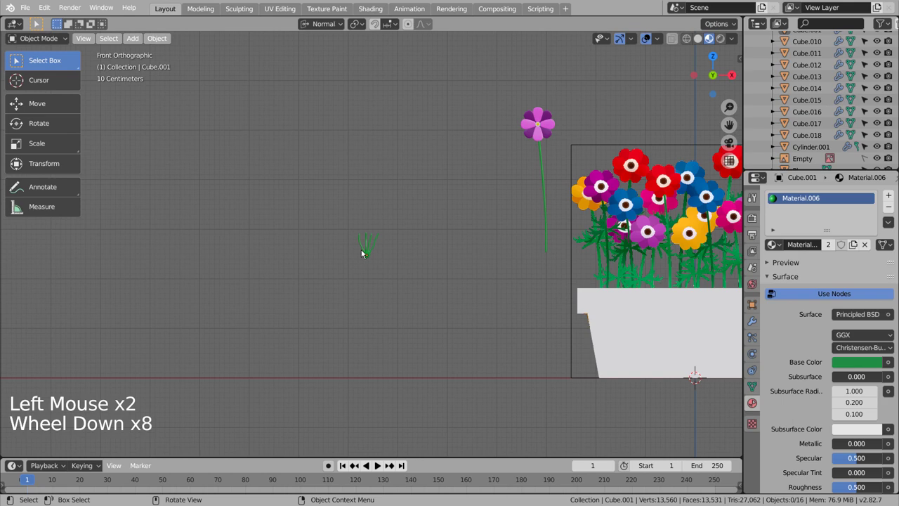
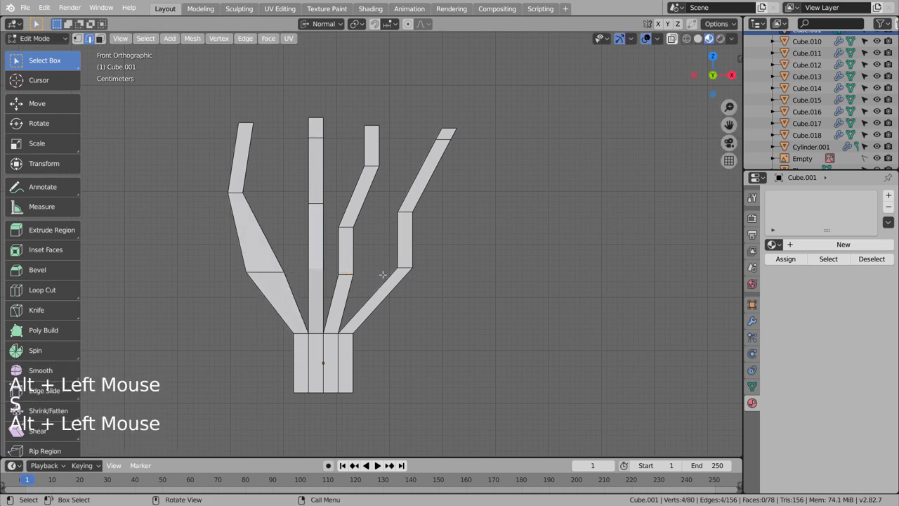
Step: Widen the frond sections with loop scaling and shrink the tips to sharp points
key(s)
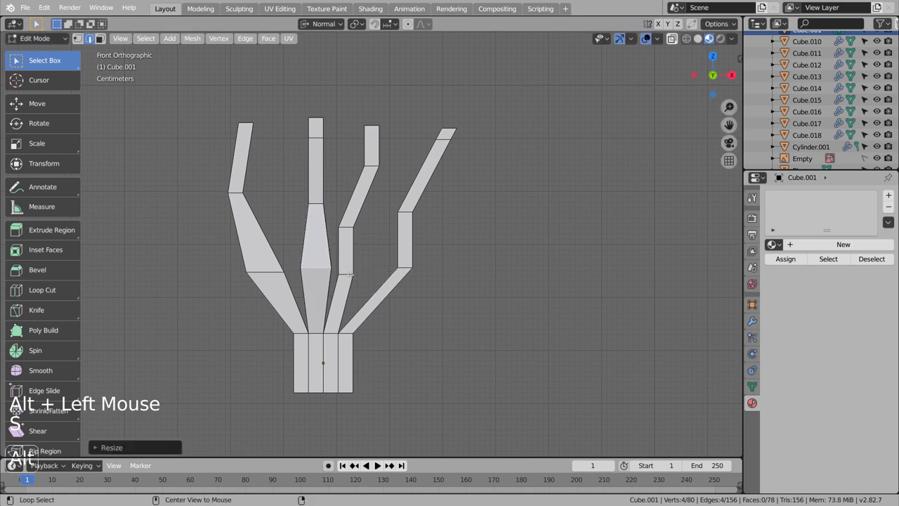
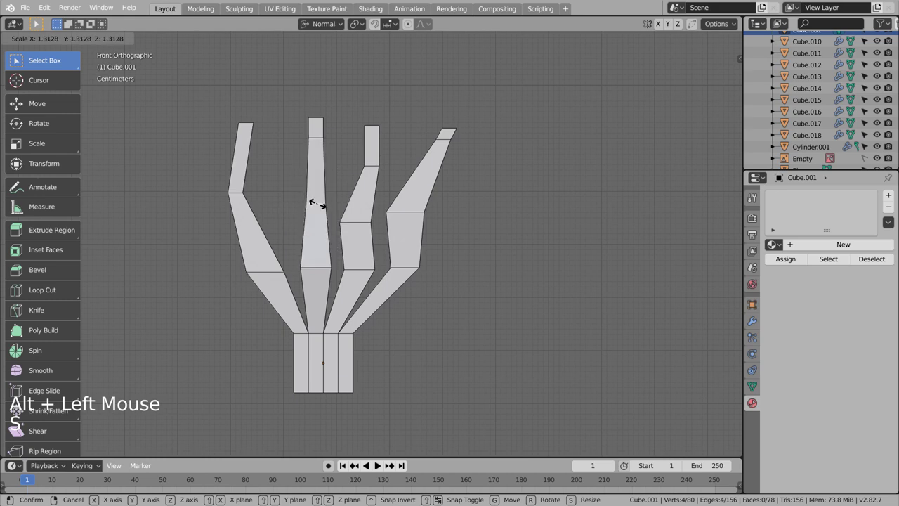
key(g)
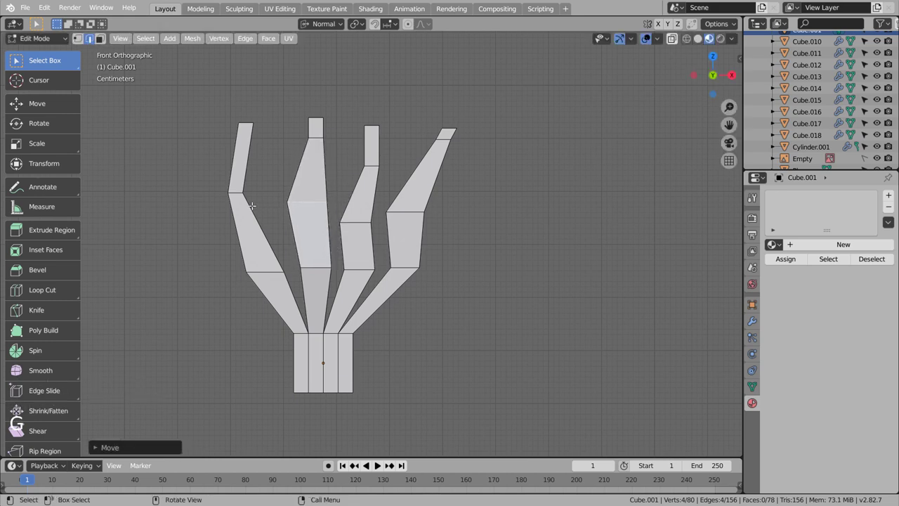
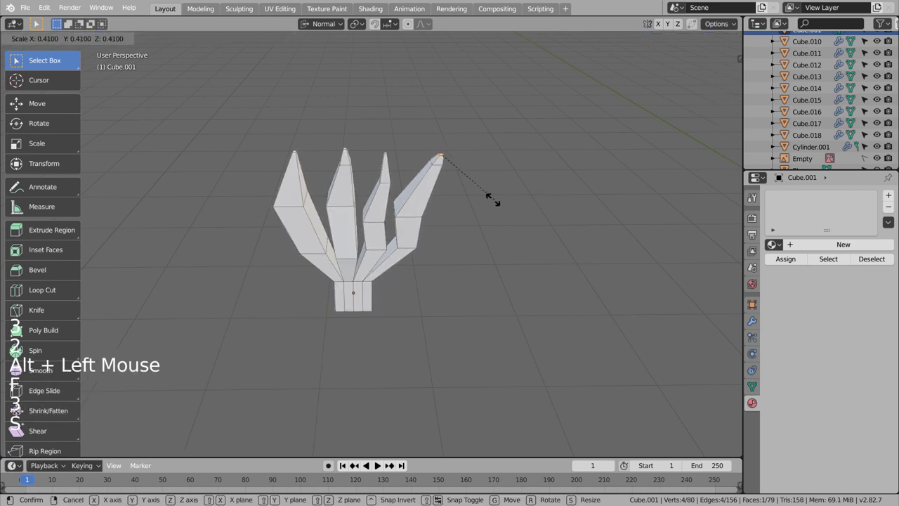
key(Tab)
middle_click(494, 332)
middle_click(494, 288)
key(KP_1)
scroll(down, 3)
scroll(down, 3)
scroll(down, 3)
scroll(up, 3)
Step: Flatten the leaf along its normal to thin blades and check it in front view
key(3)
scroll(up, 3)
middle_click(430, 405)
middle_click(426, 331)
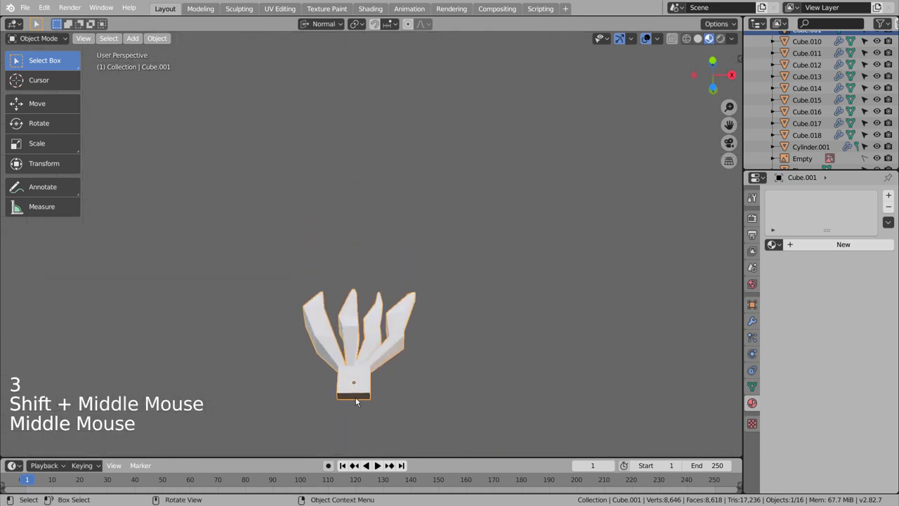
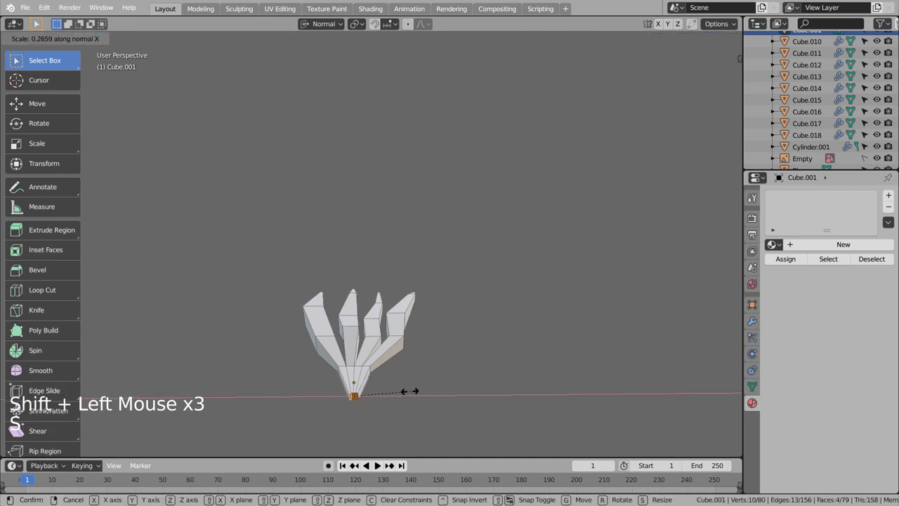
key(Tab)
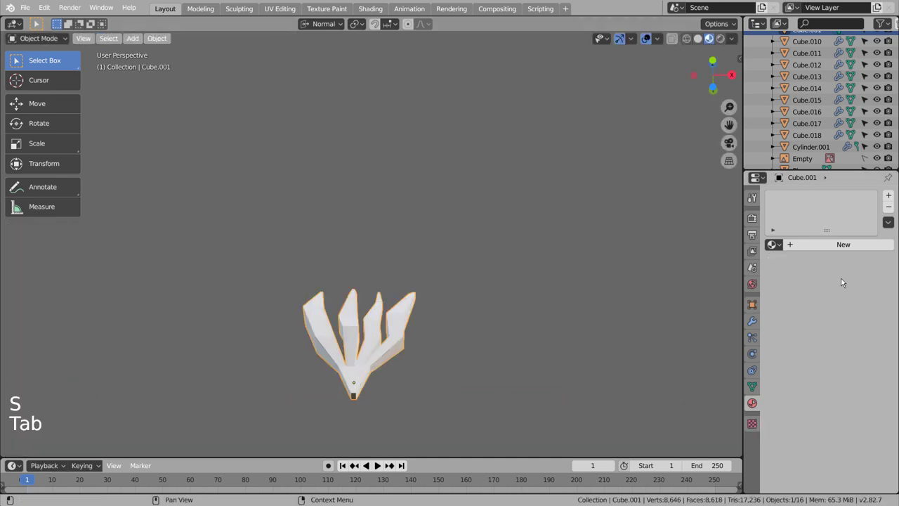
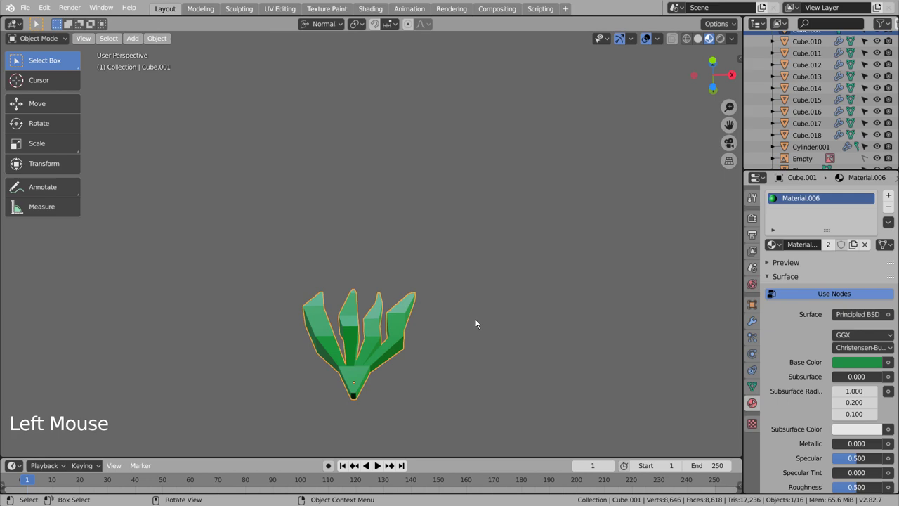
click(392, 329)
key(KP_1)
scroll(down, 3)
scroll(down, 3)
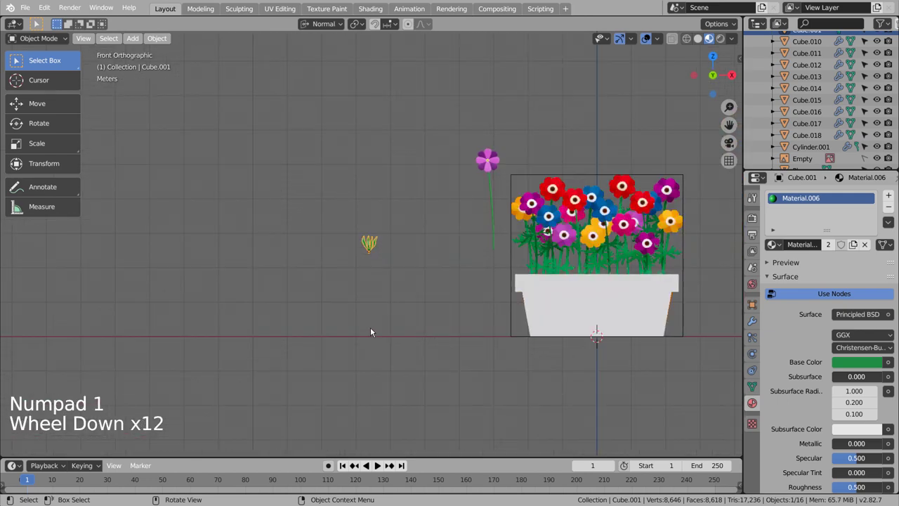
Step: Duplicate the leaf and tilt it onto the side of the flower's green stem
key(shift+d)
key(r)
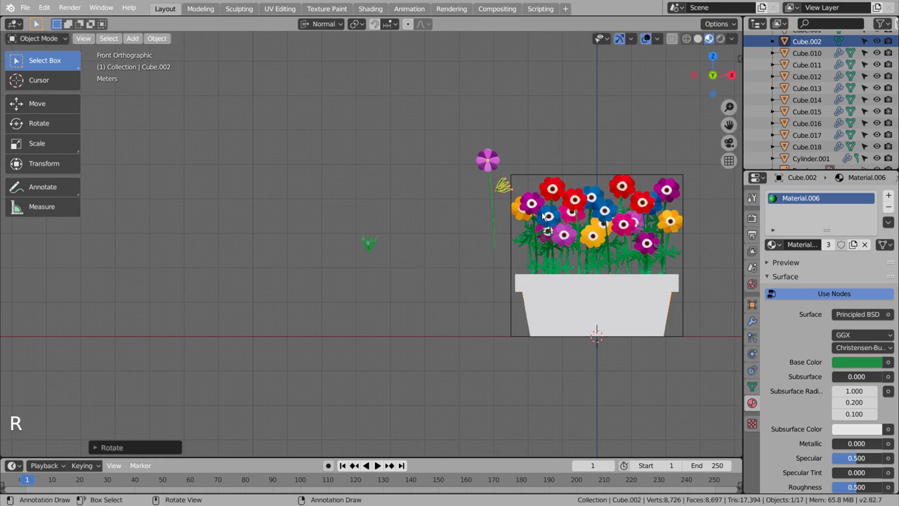
scroll(up, 3)
middle_click(555, 207)
scroll(up, 3)
scroll(up, 3)
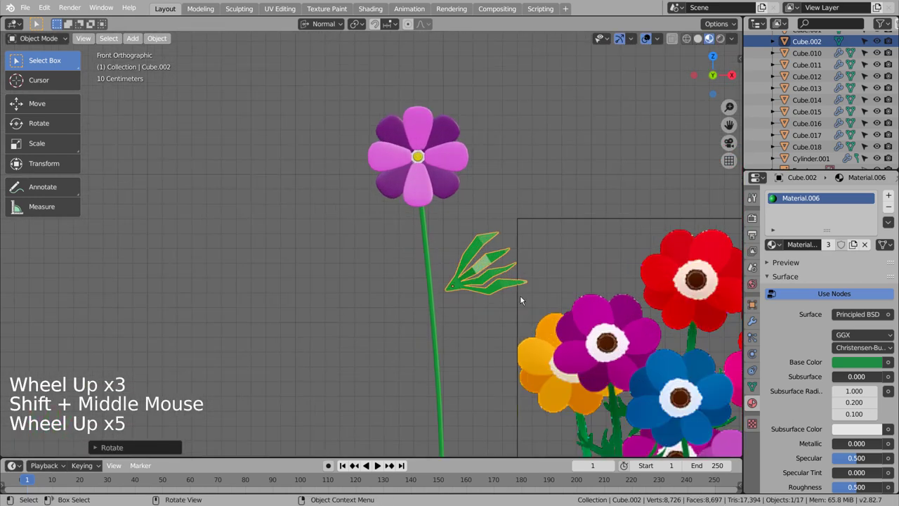
key(g)
scroll(up, 3)
key(KP_3)
key(KP_1)
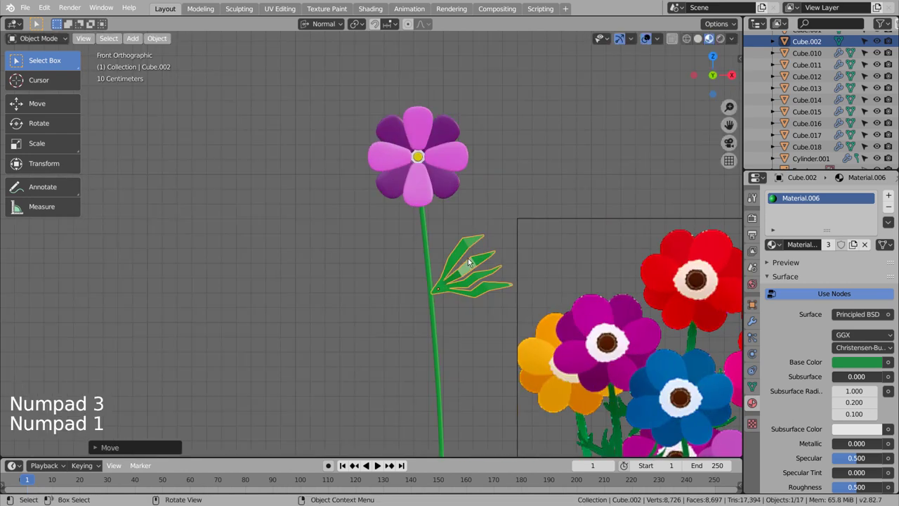
Step: Add mirrored leaf copies alternating down the stem, then select the whole flower with its leaves
right_click(472, 250)
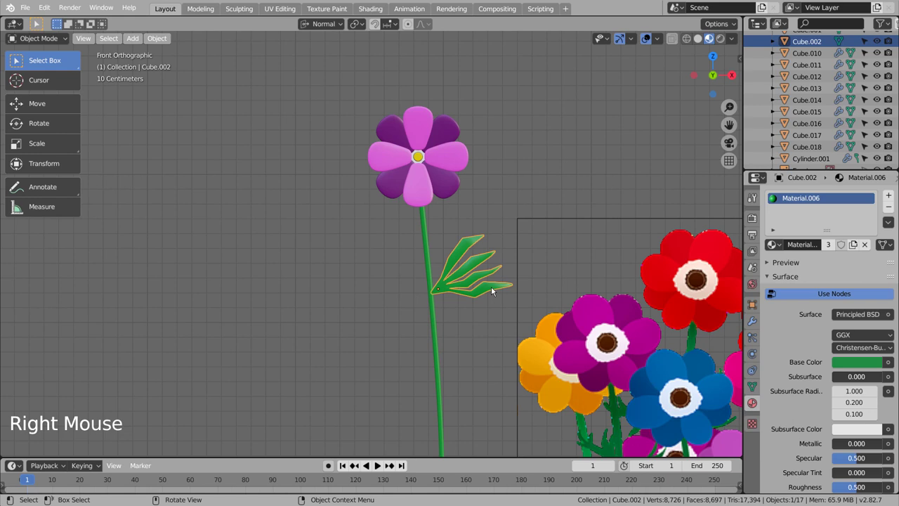
key(shift+d)
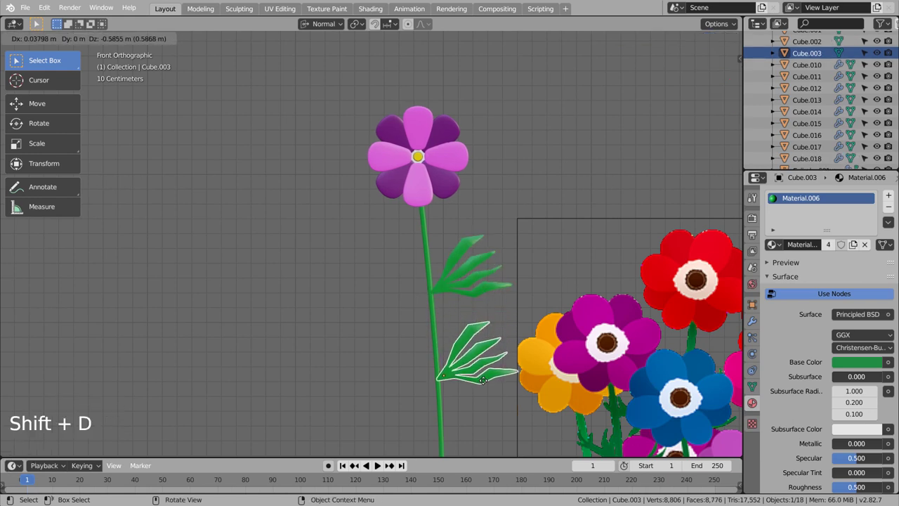
key(r)
key(g)
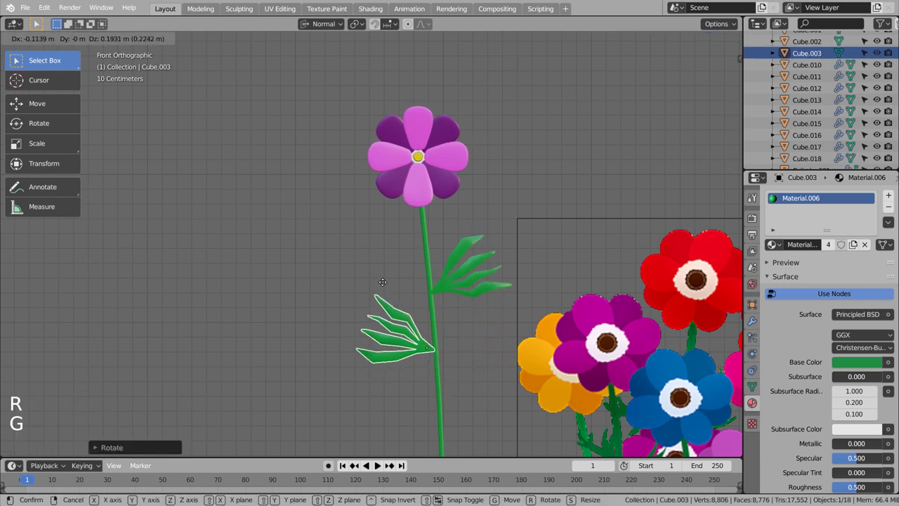
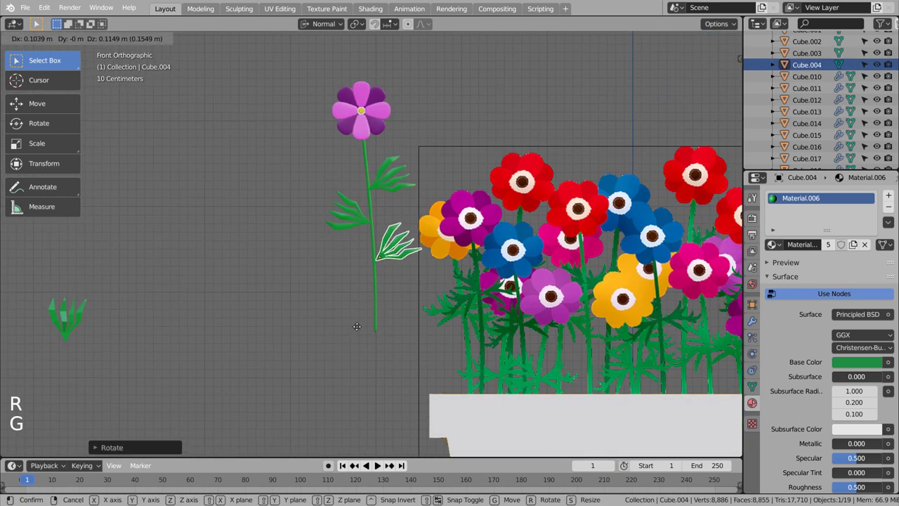
key(shift+d)
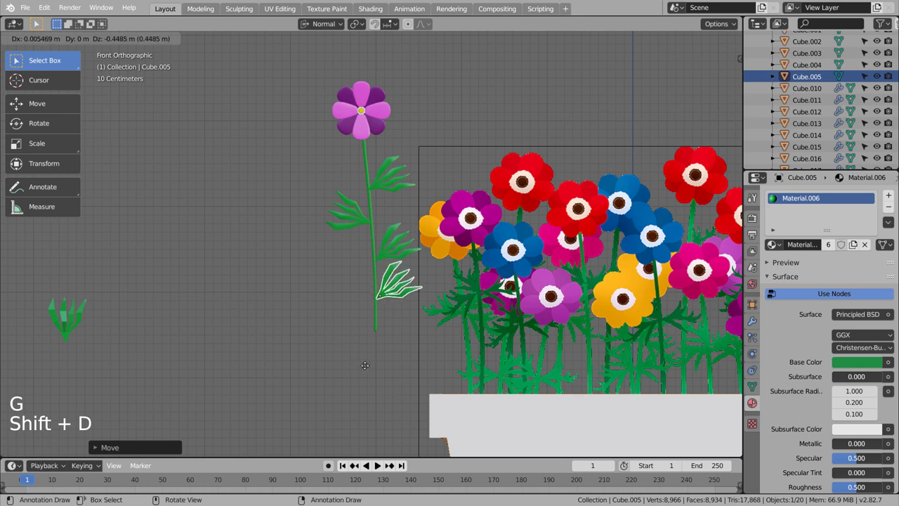
key(r)
key(g)
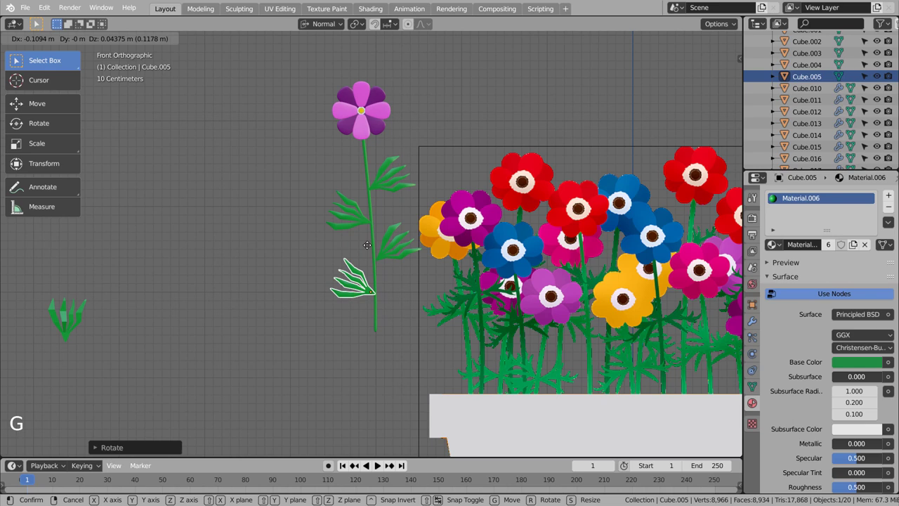
click(412, 292)
key(b)
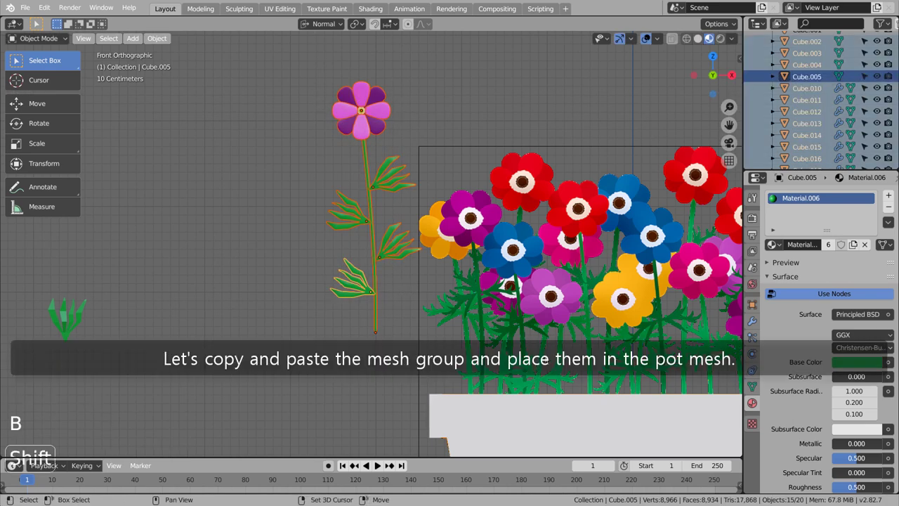
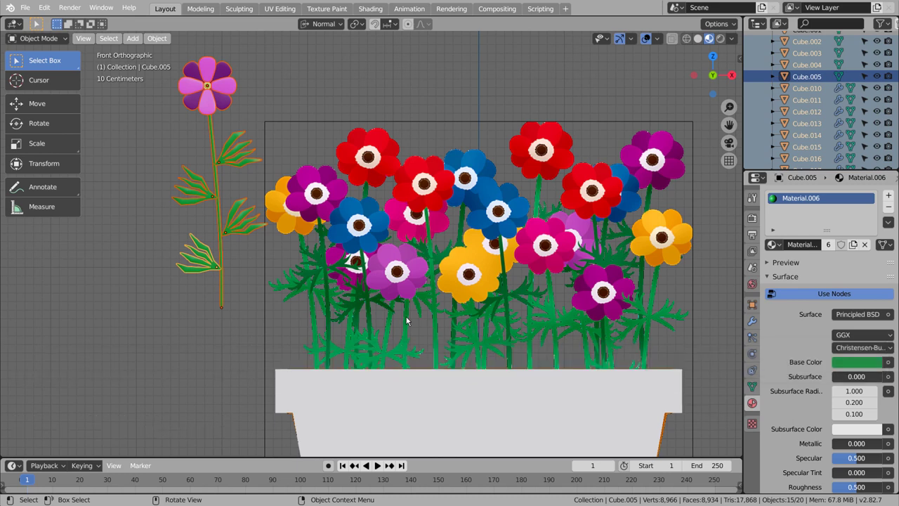
Step: Duplicate the leafy flower, move the copy into the pot from the front view and tilt it slightly
middle_click(371, 313)
key(g)
middle_click(538, 314)
key(shift+d)
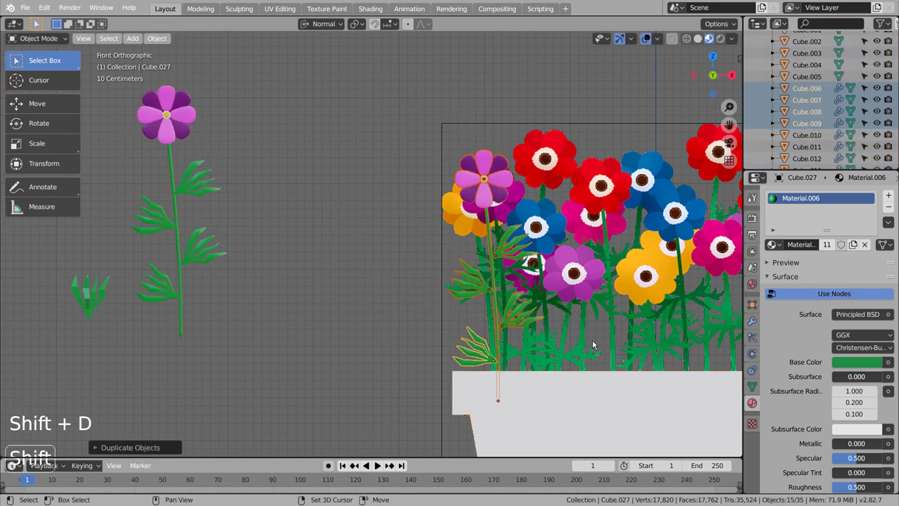
key(shift+z)
scroll(down, 3)
middle_click(579, 342)
key(KP_3)
key(KP_1)
key(g)
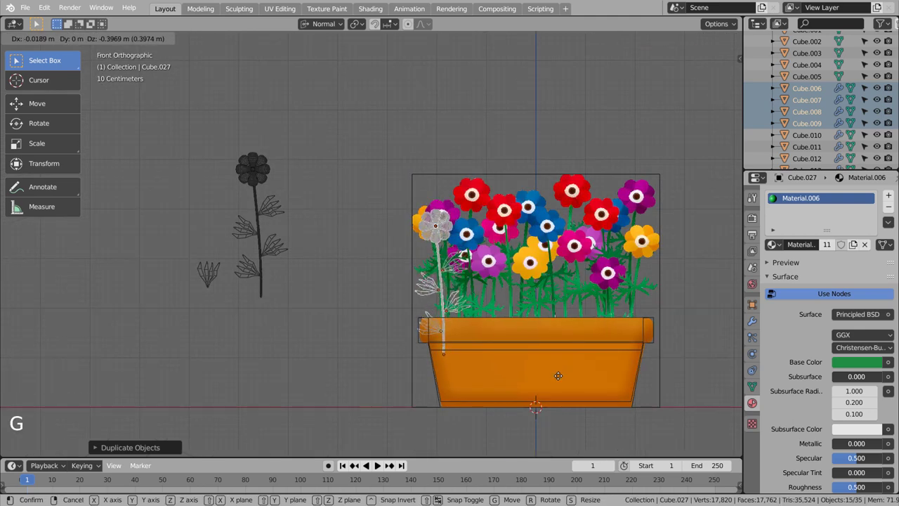
key(r)
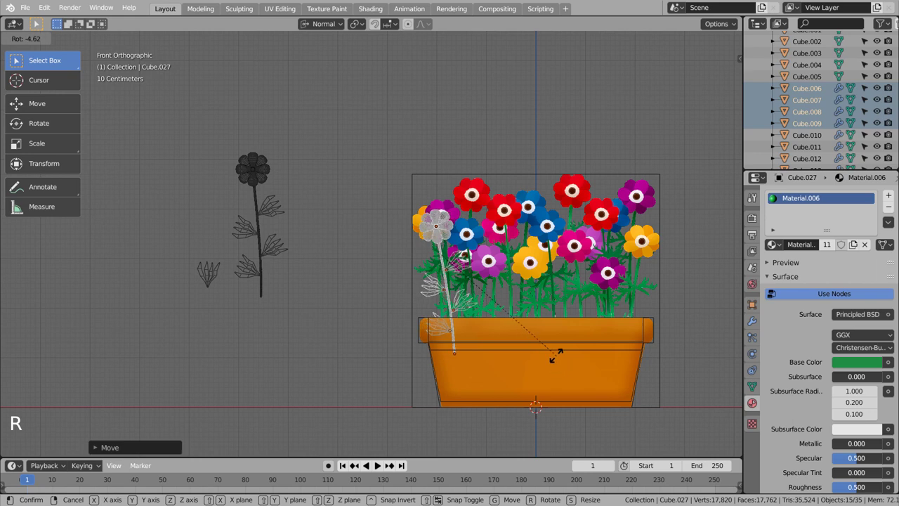
Step: Make several more copies, sliding each along the pot front and tilting it at its own angle
key(shift+d)
key(r)
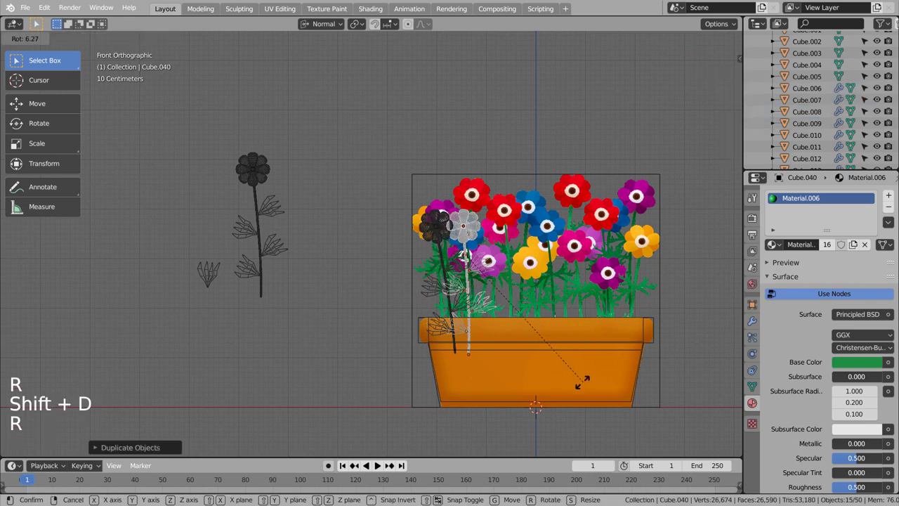
key(g)
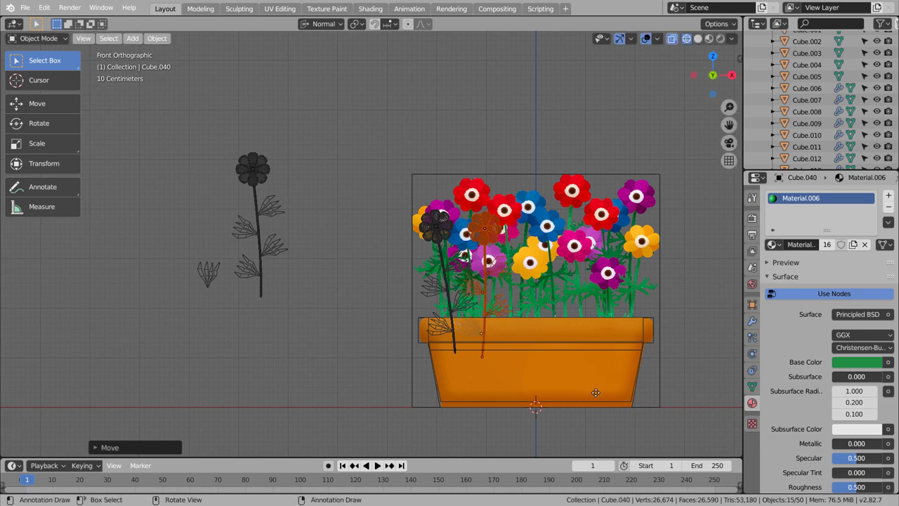
key(shift+d)
key(r)
key(shift+d)
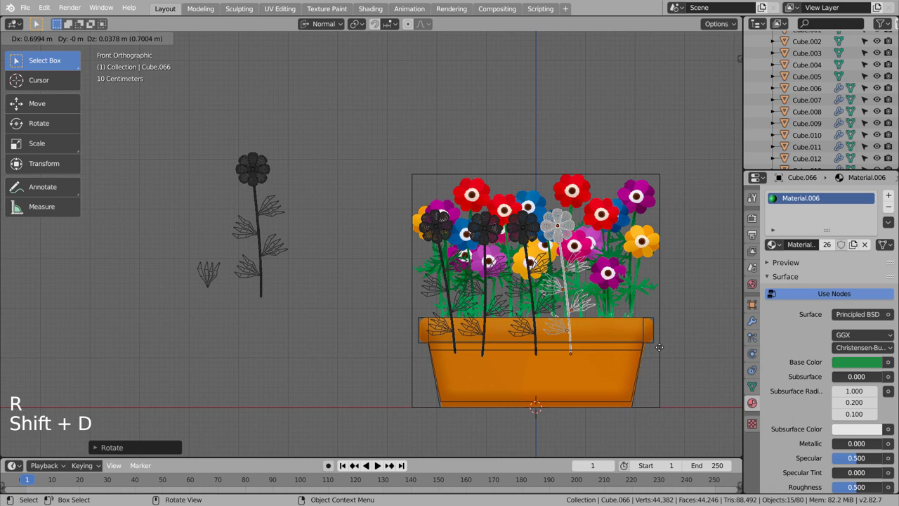
key(r)
key(g)
key(shift+d)
key(r)
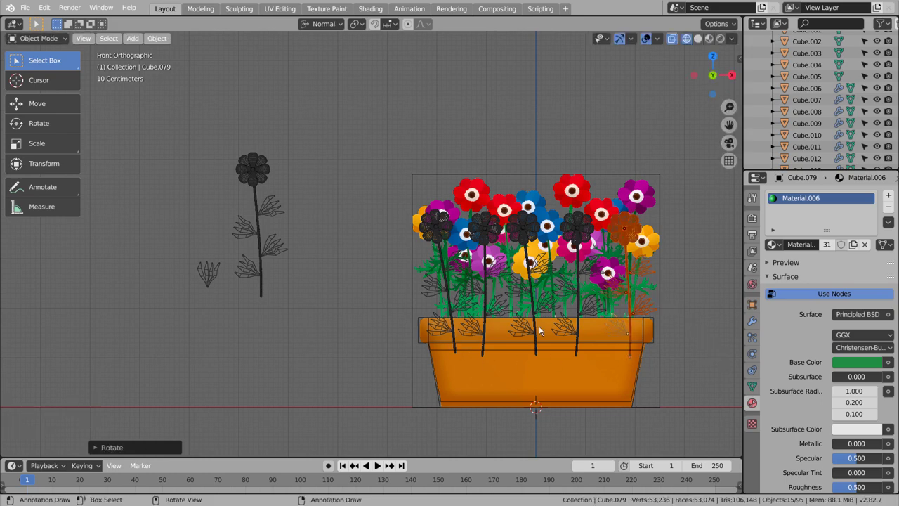
Step: Orbit around the pot and show the flowers in their material colours
middle_click(599, 328)
middle_click(574, 329)
scroll(down, 3)
middle_click(441, 329)
click(461, 337)
key(shift+z)
middle_click(481, 337)
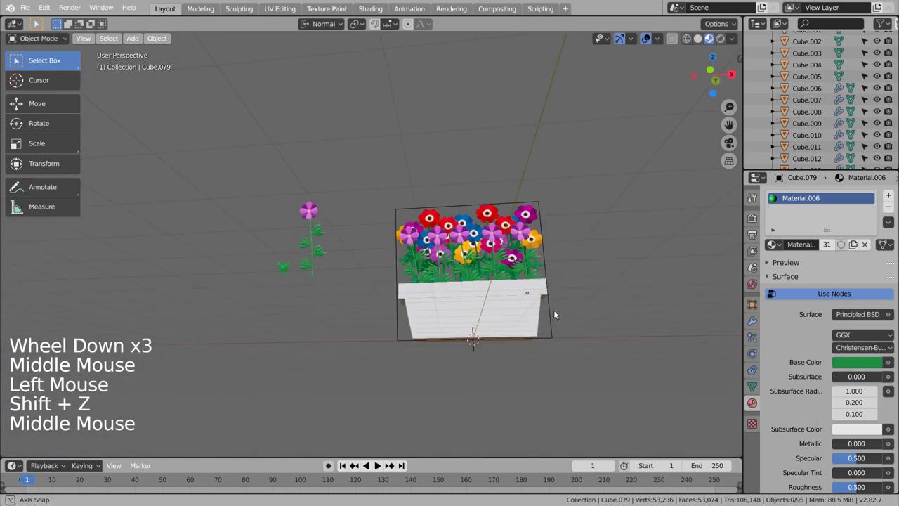
Step: Select the standalone pink flower's stem, stretch it along Z and shift it vertically in front view
middle_click(562, 320)
middle_click(563, 336)
middle_click(563, 343)
middle_click(567, 350)
middle_click(567, 349)
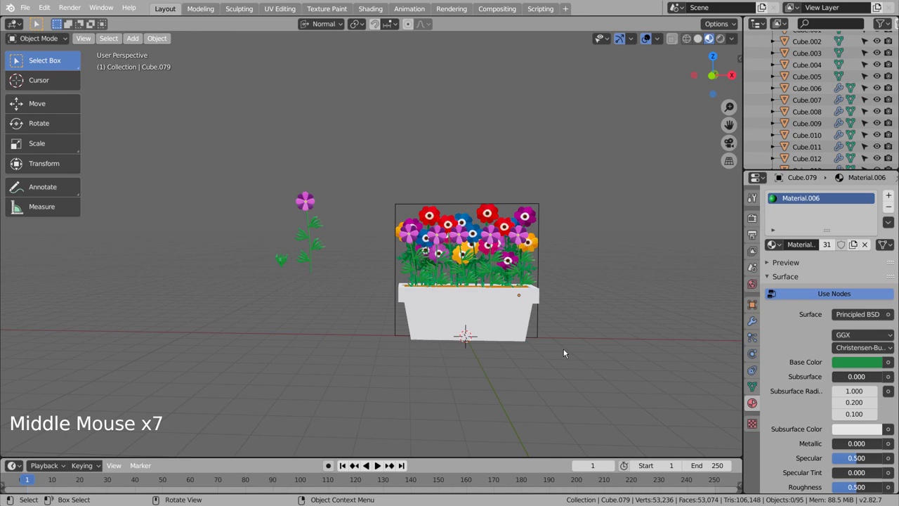
click(340, 241)
key(b)
click(319, 269)
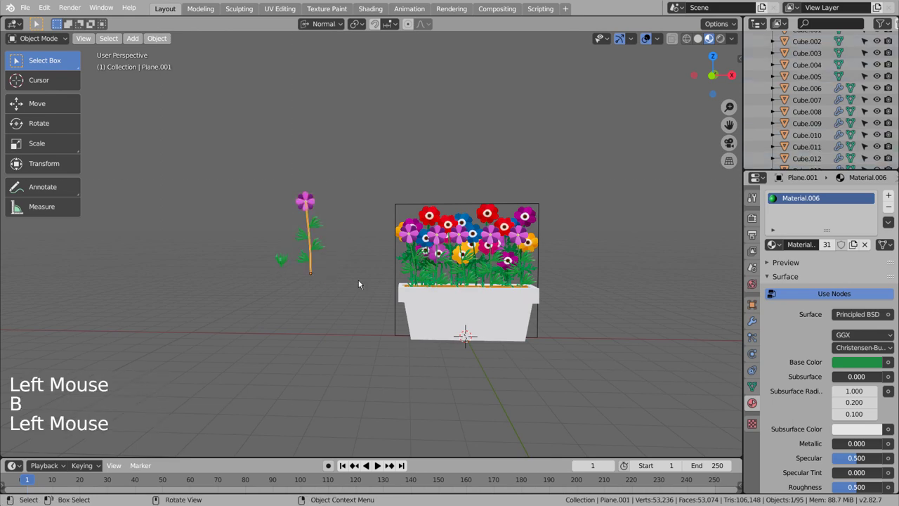
key(s)
key(g)
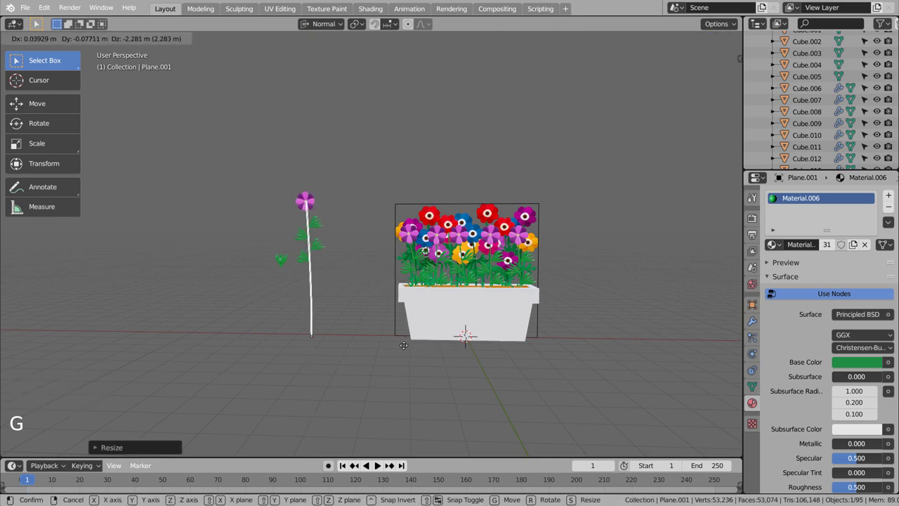
scroll(up, 3)
key(s)
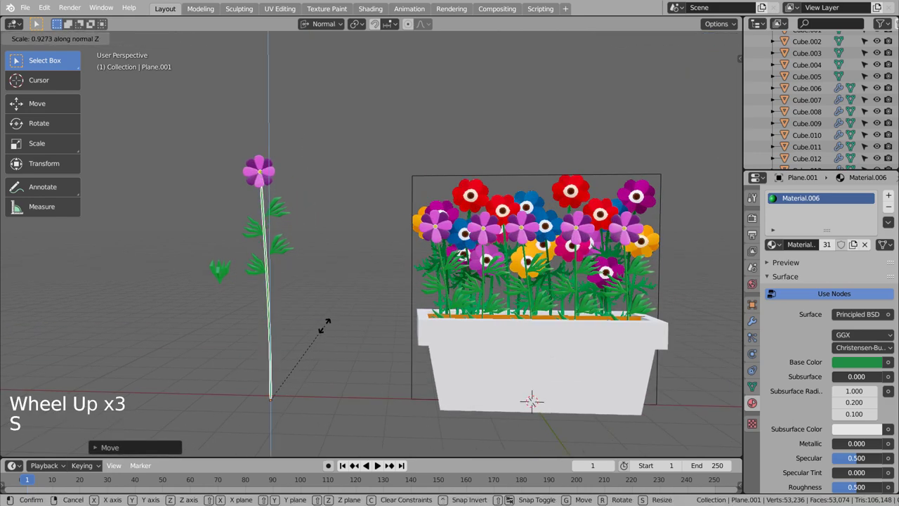
key(KP_1)
key(g)
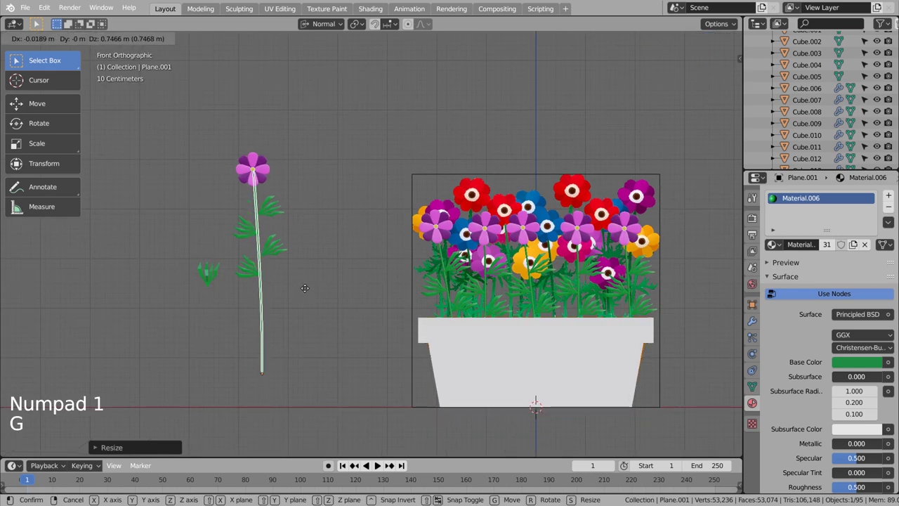
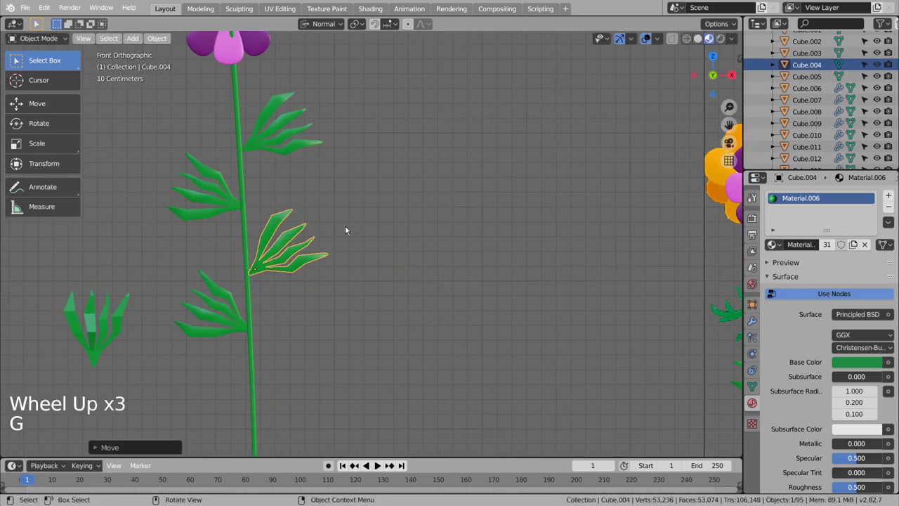
Step: Move a leaf to a new spot lower on the pink flower's stem
click(216, 214)
key(g)
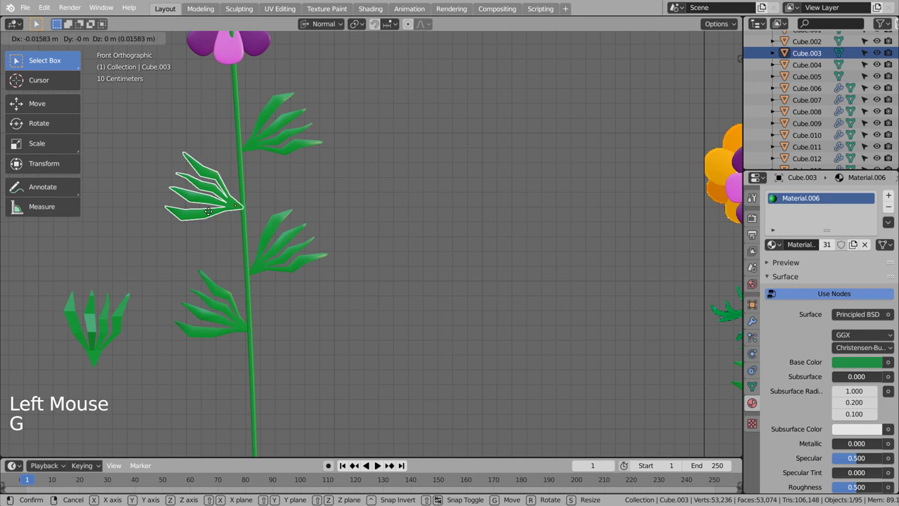
click(229, 318)
key(g)
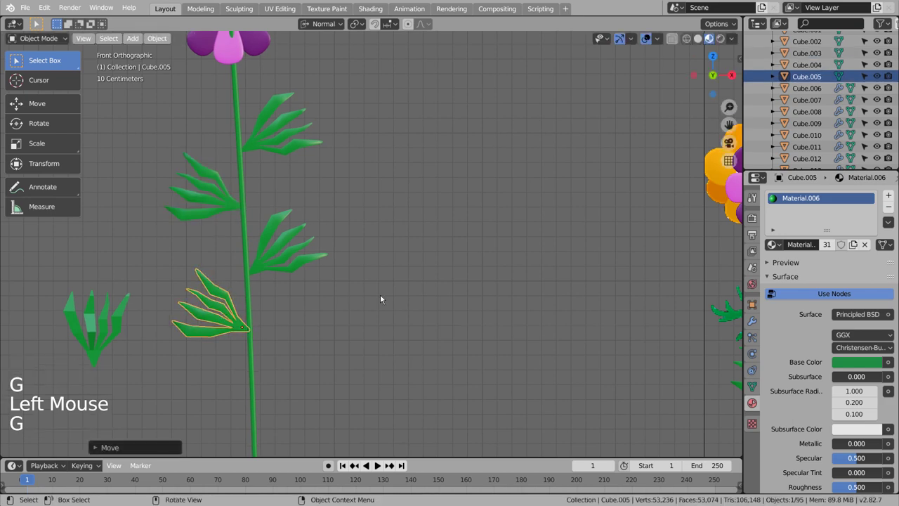
scroll(down, 3)
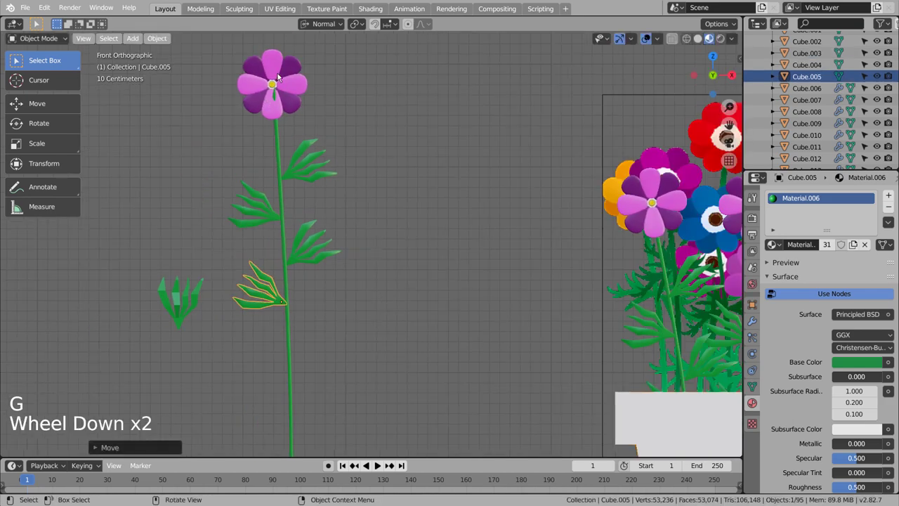
Step: From the side view, nudge the stem along Y so it lines up with the leaves
click(288, 151)
key(KP_3)
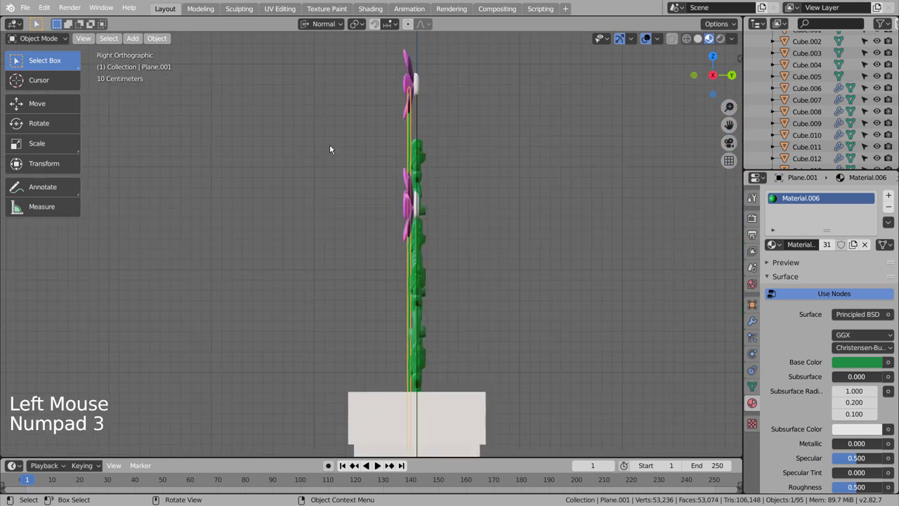
key(g)
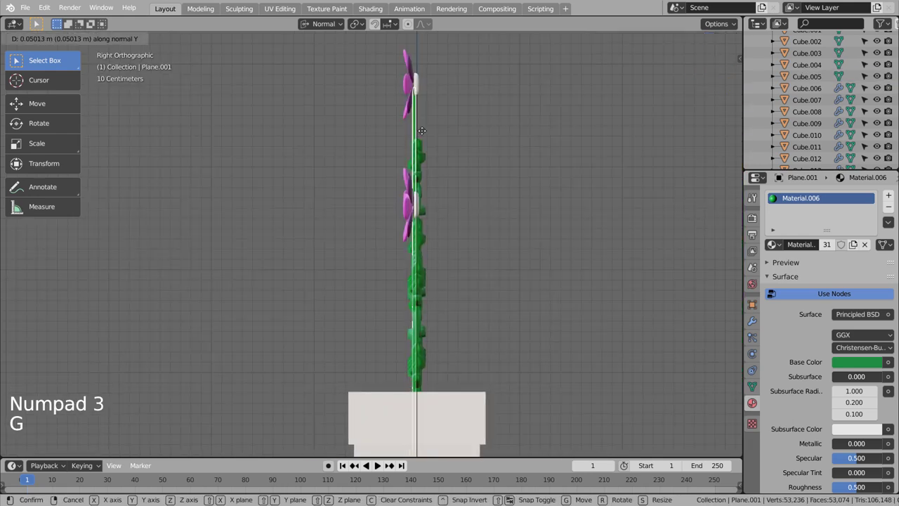
click(487, 174)
middle_click(485, 208)
middle_click(471, 222)
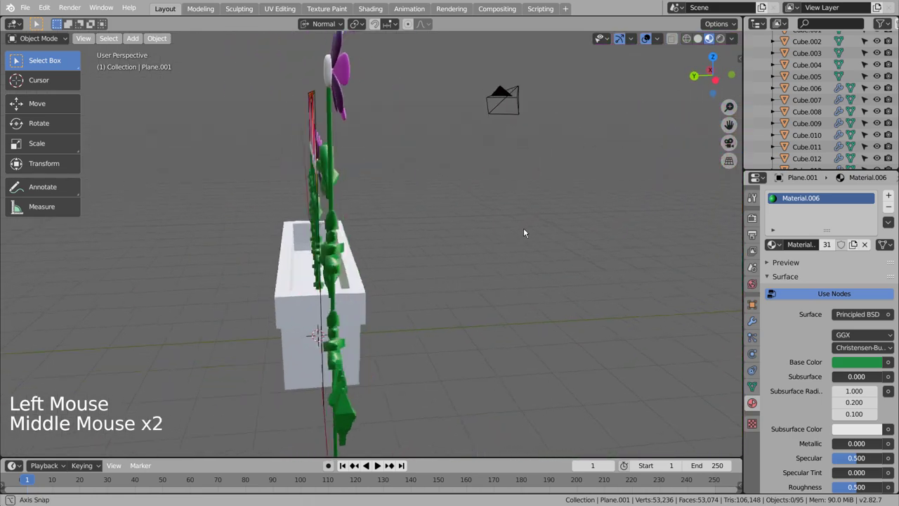
Step: Plant a copy of the pink flower in the pot, pushed back in depth from top view and tilted in front view
scroll(down, 3)
key(b)
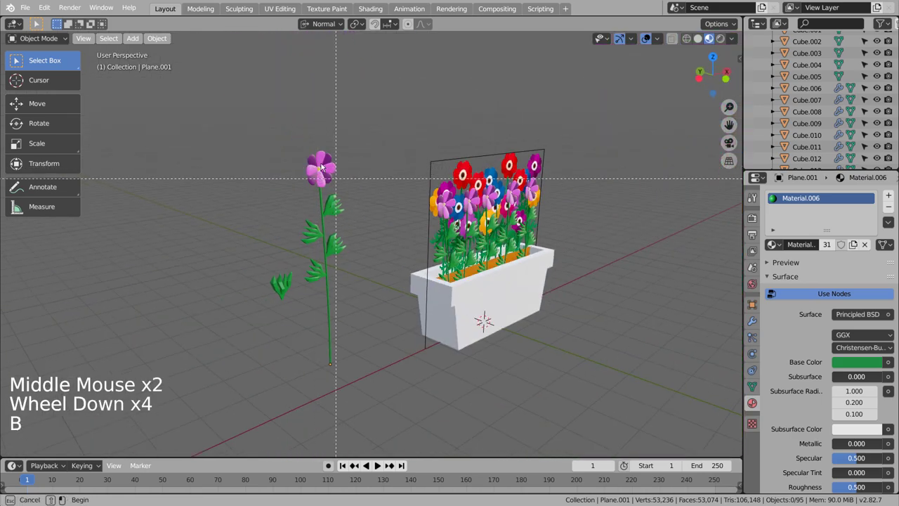
key(KP_1)
key(shift+d)
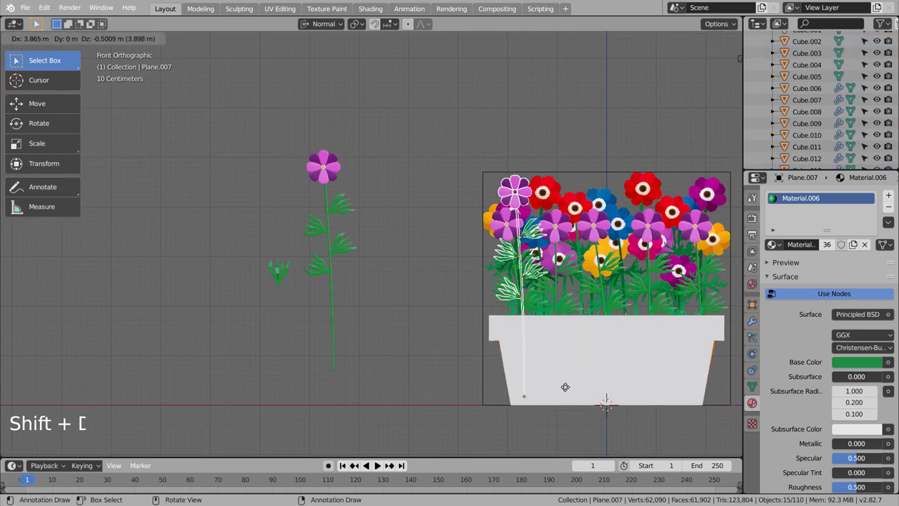
middle_click(554, 381)
scroll(down, 3)
key(KP_7)
scroll(down, 3)
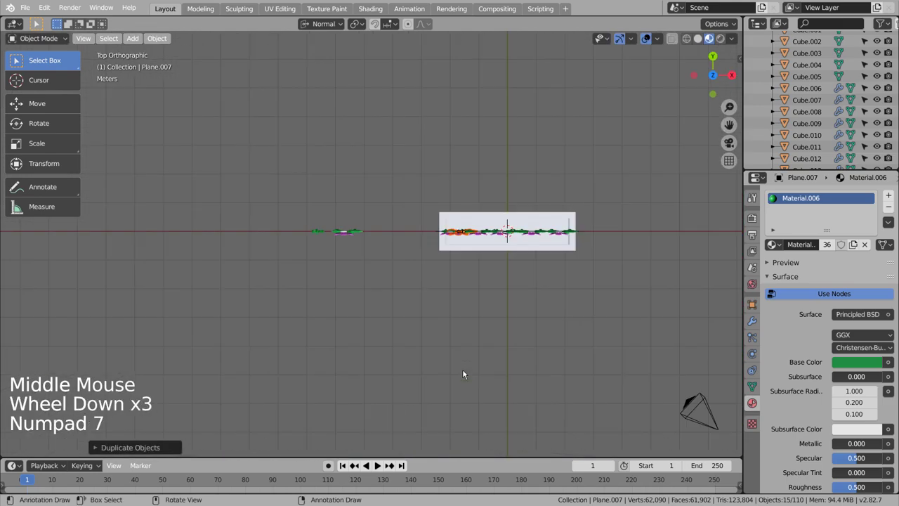
key(g)
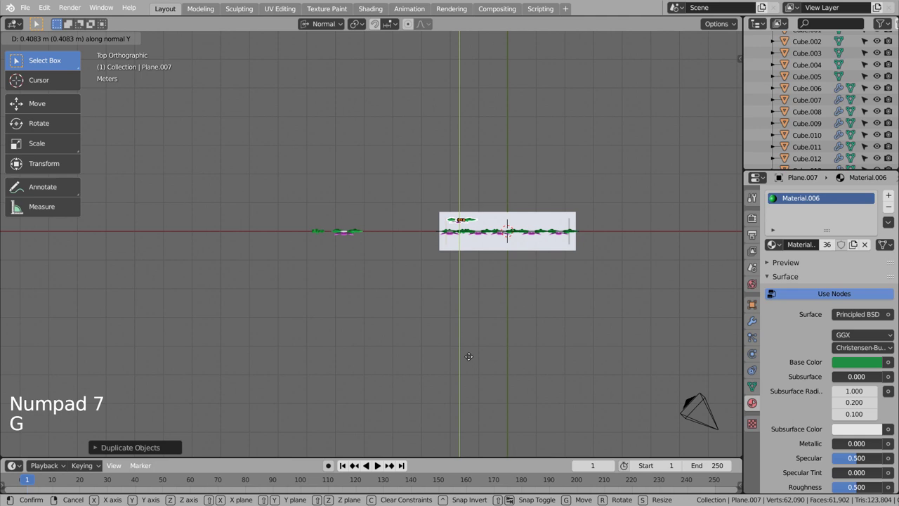
key(shift+d)
key(KP_1)
key(r)
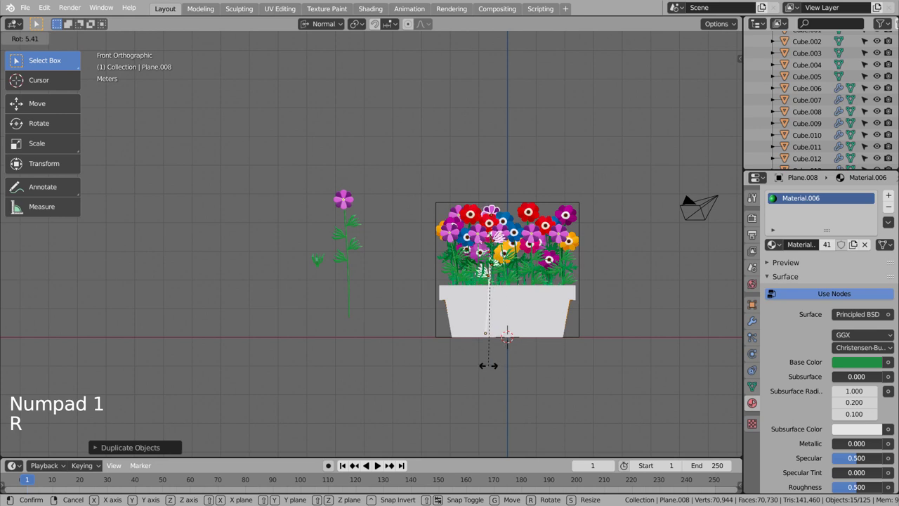
Step: Plant two more copies at different depths and tilt each to its own angle
key(KP_1)
key(KP_7)
key(shift+d)
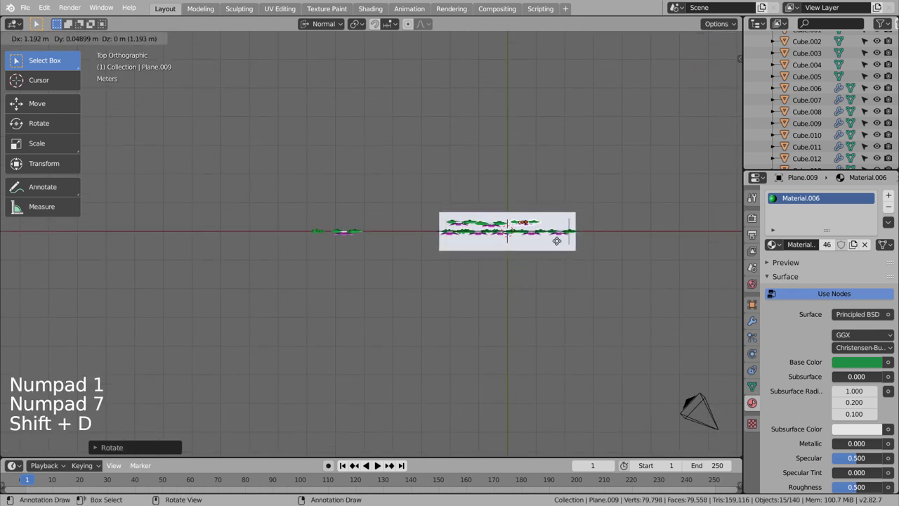
key(g)
key(KP_1)
key(r)
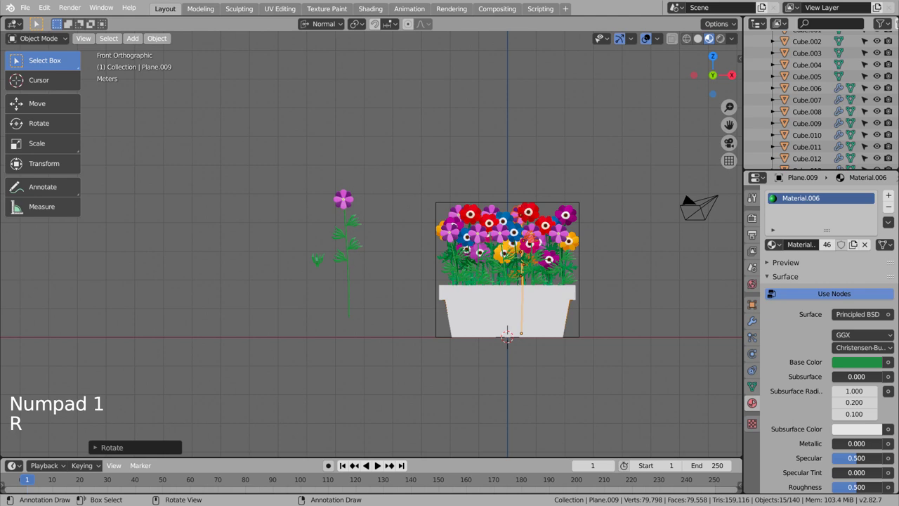
key(KP_1)
key(KP_7)
key(shift+d)
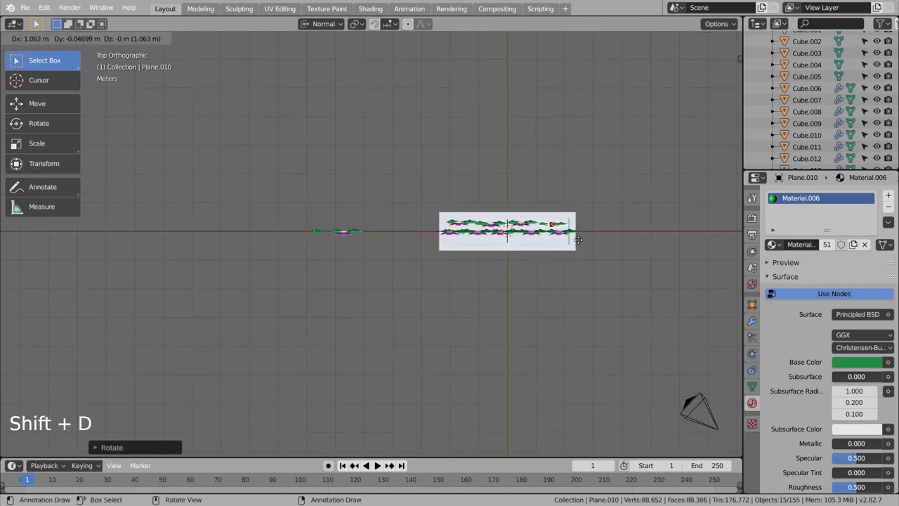
key(r)
key(KP_1)
key(r)
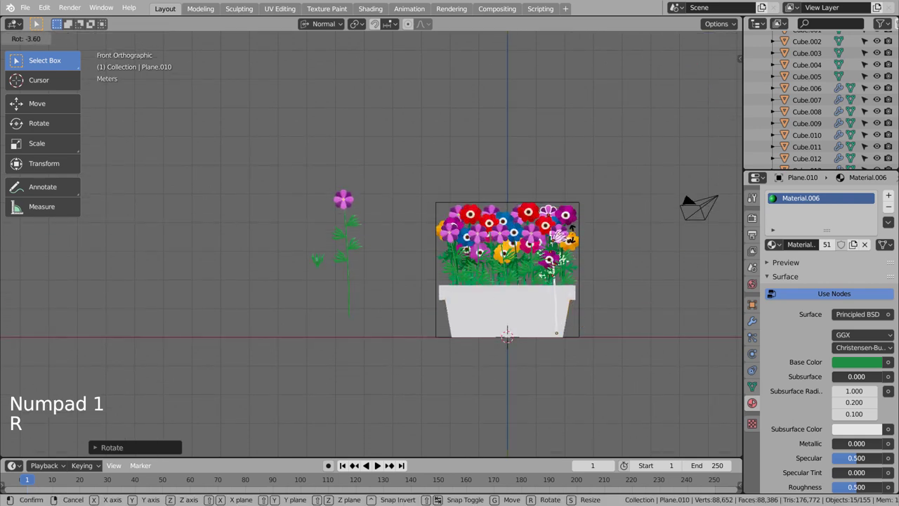
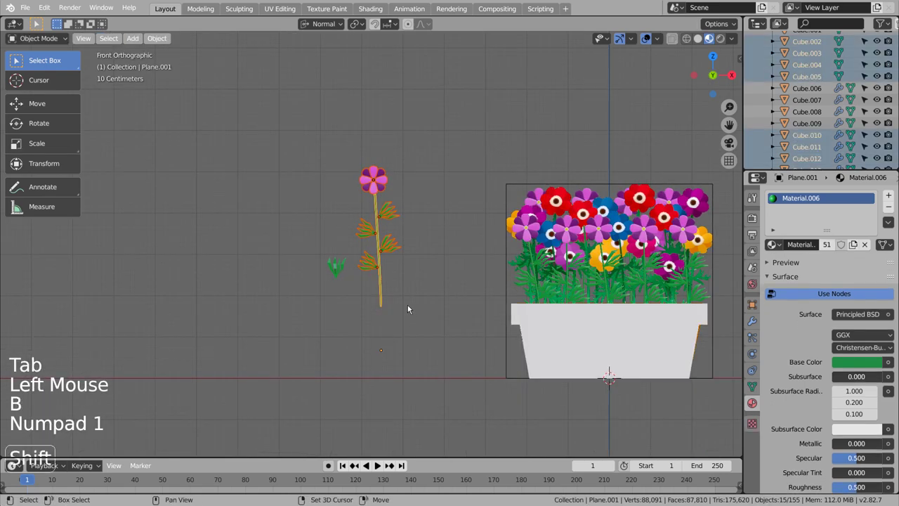
Step: Copy the pink flower and bring the copy toward the pot front using top and front views
key(shift+d)
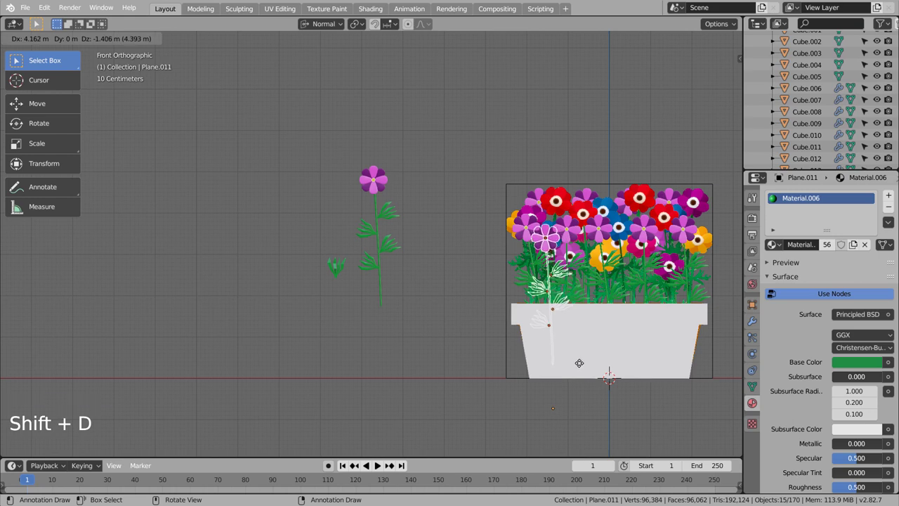
key(KP_7)
key(KP_8)
key(KP_7)
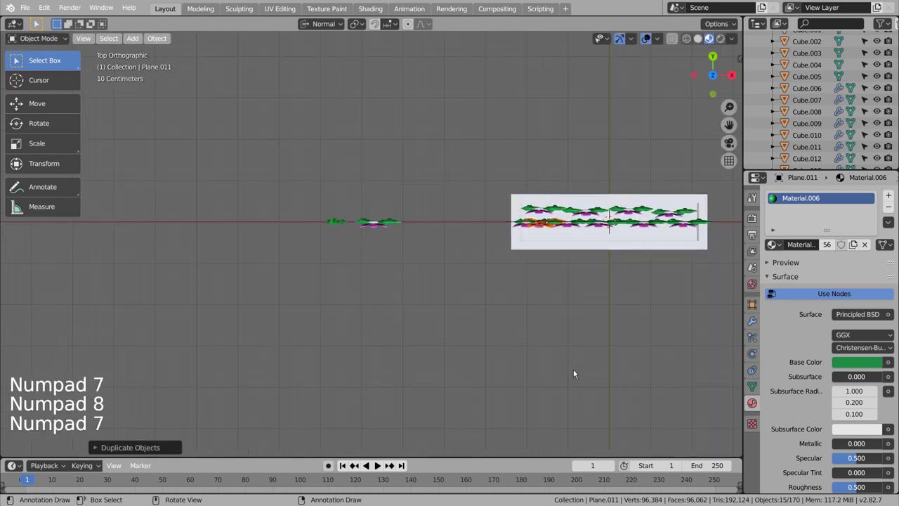
key(g)
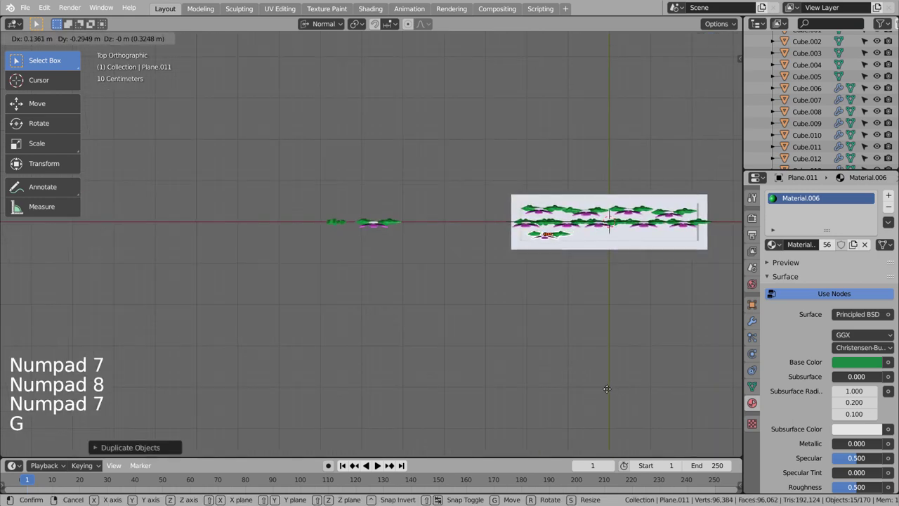
key(KP_1)
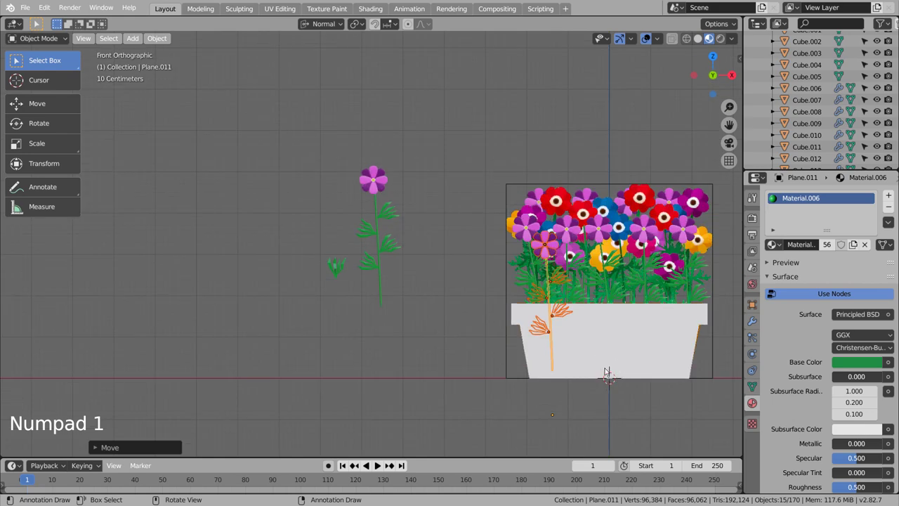
middle_click(592, 366)
scroll(up, 3)
scroll(up, 3)
Step: Duplicate the flower twice more, tilting one on its stem and leaning the last copy to the right
key(shift+d)
key(r)
key(g)
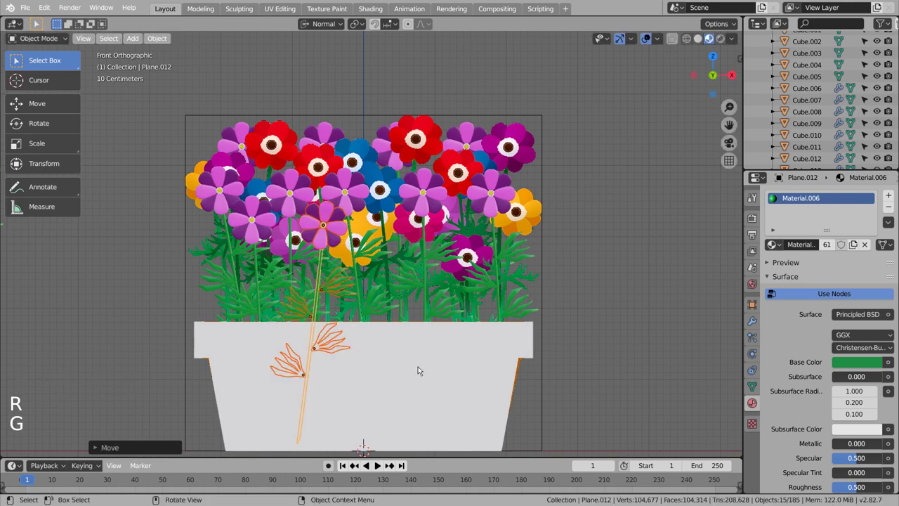
key(shift+d)
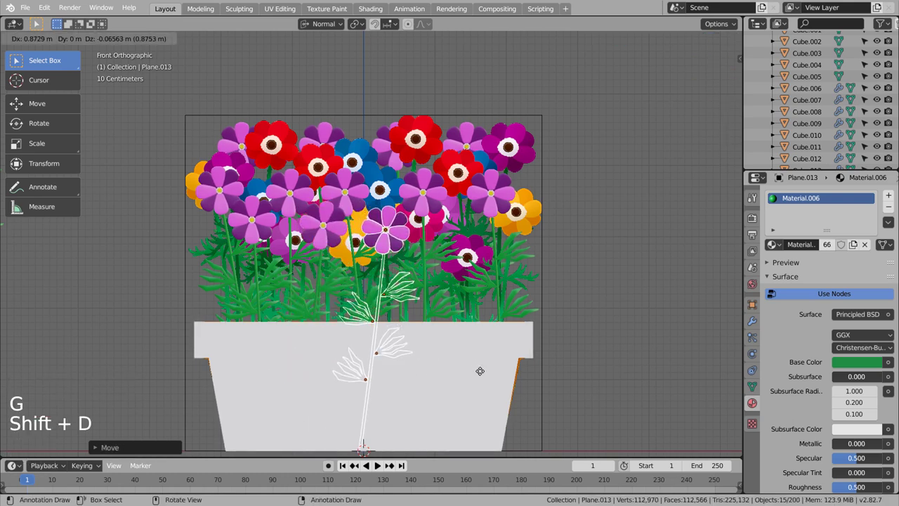
key(r)
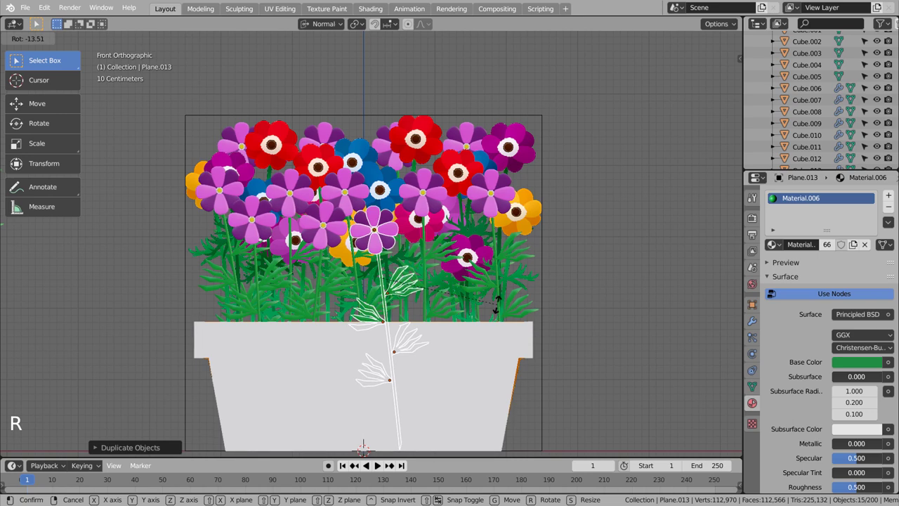
key(shift+d)
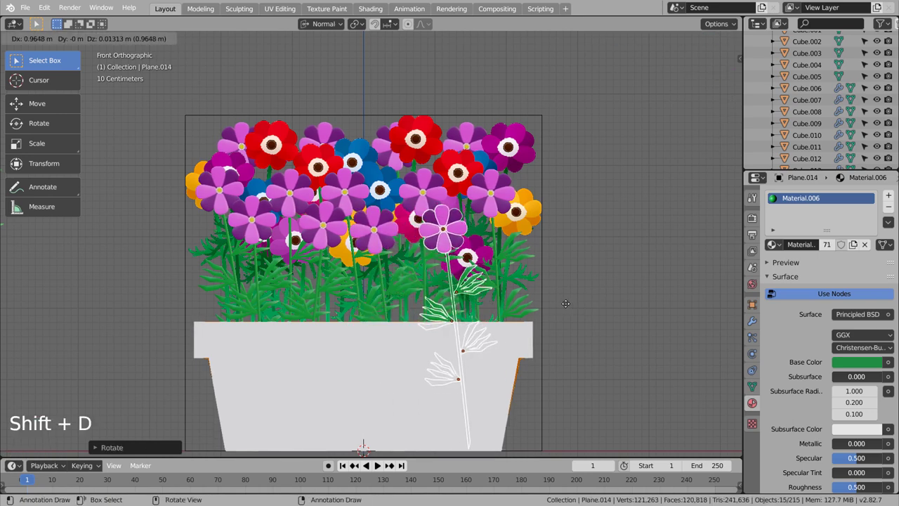
key(r)
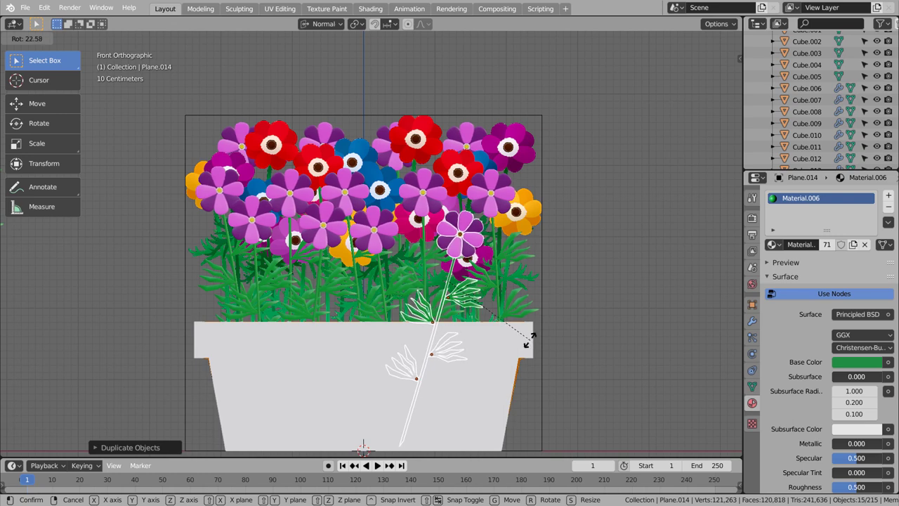
Step: Hide the reference image Empty in the Outliner, leaving only the flowers and pot, and select the pot
click(641, 316)
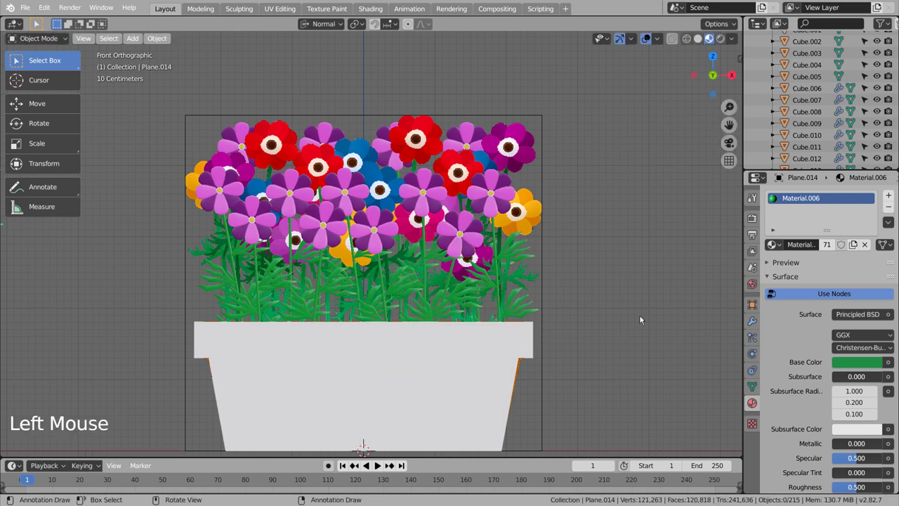
scroll(down, 3)
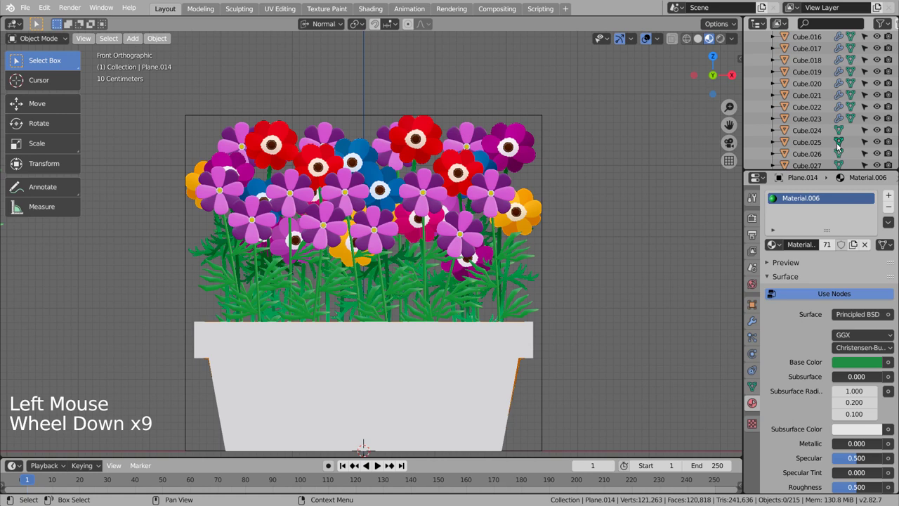
scroll(down, 3)
scroll(down, 3)
scroll(down, 3)
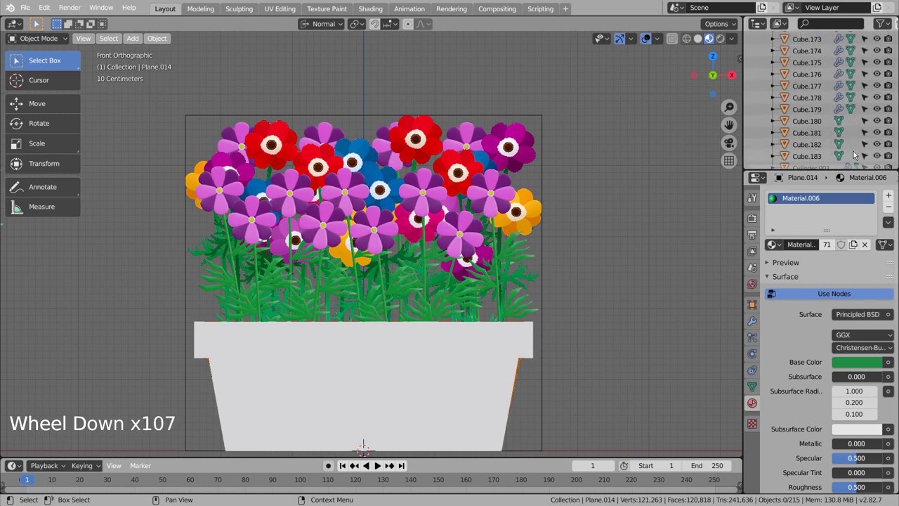
scroll(down, 3)
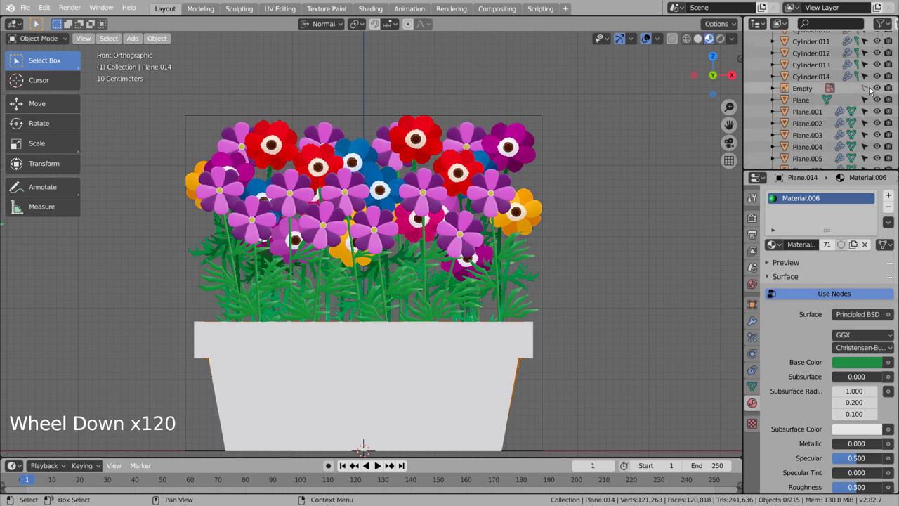
click(874, 86)
scroll(down, 3)
click(896, 89)
click(688, 255)
click(420, 387)
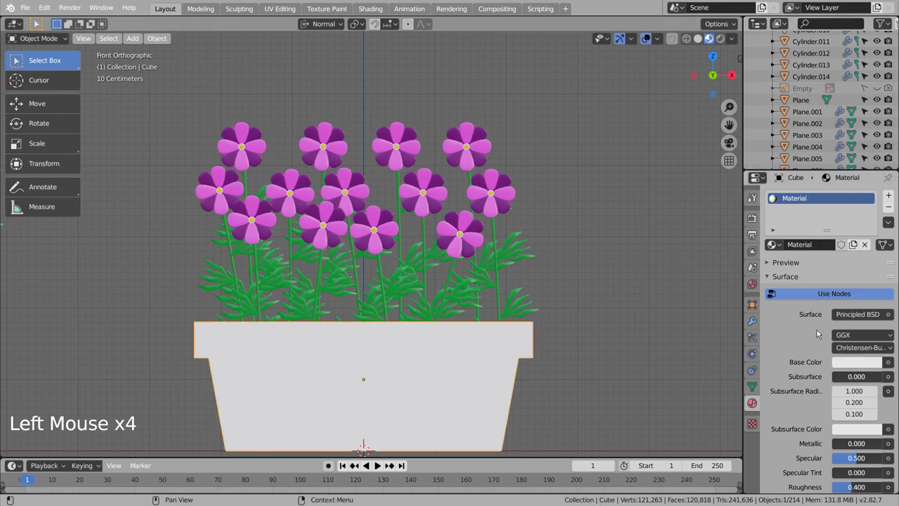
Step: Set the pot's Base Color to orange and select the Plane for a dark brown colour
click(855, 361)
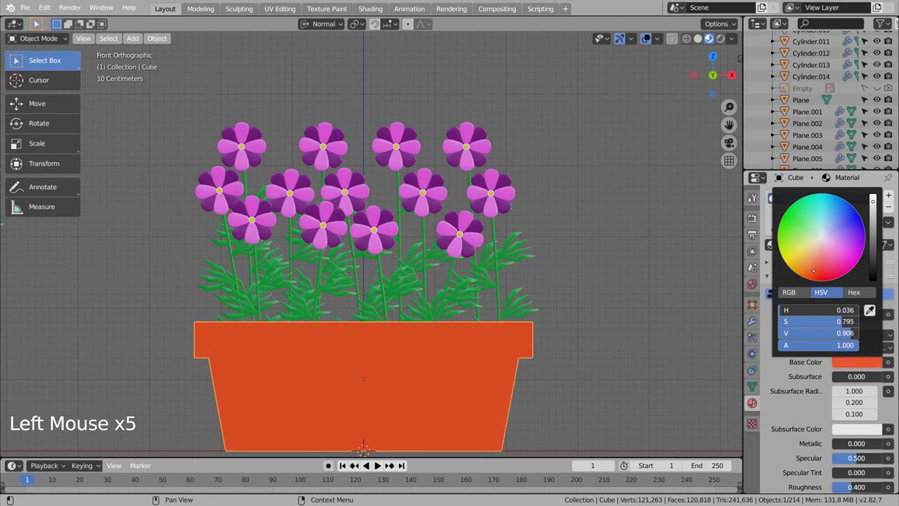
middle_click(621, 283)
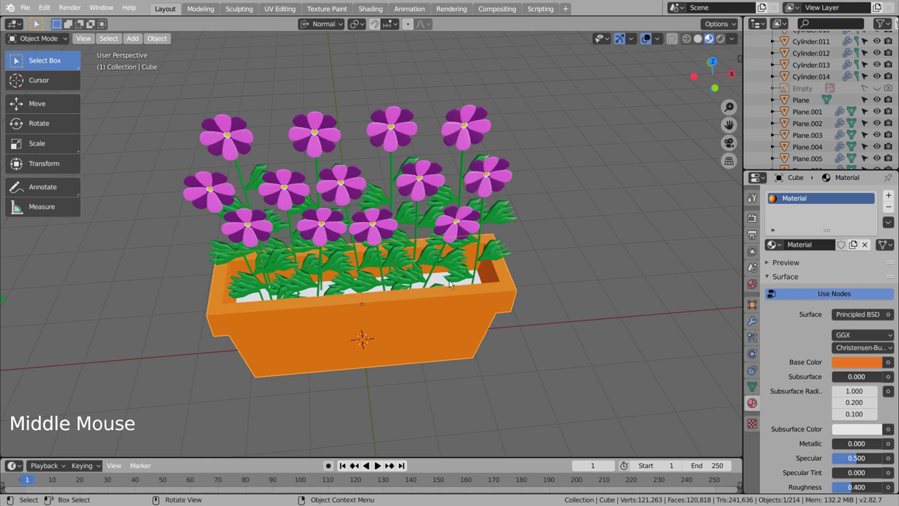
click(462, 287)
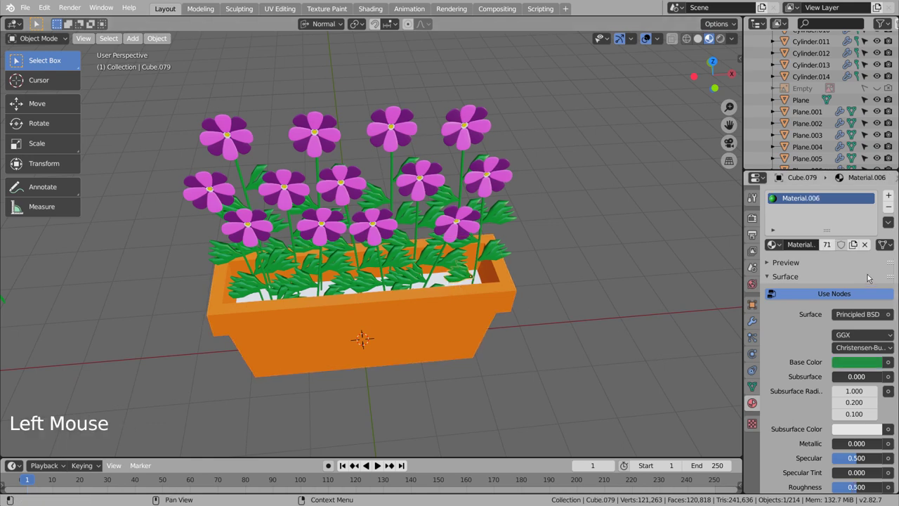
click(485, 280)
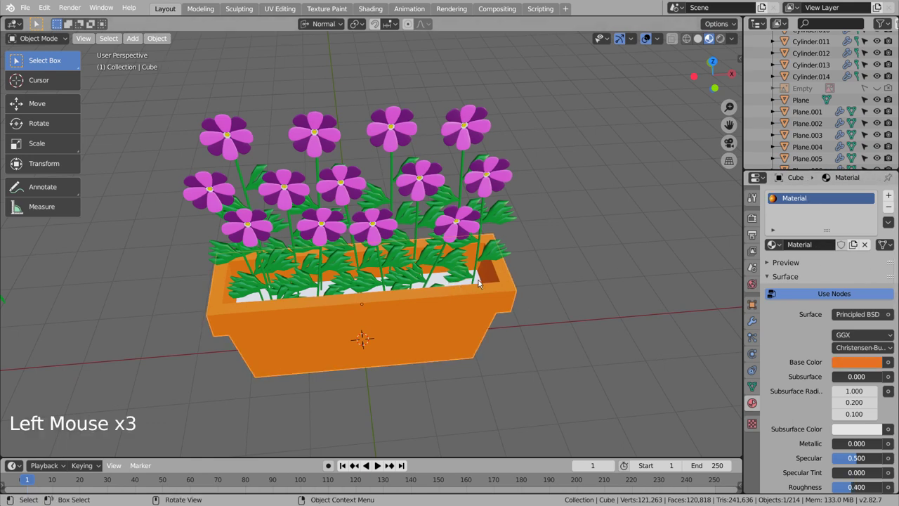
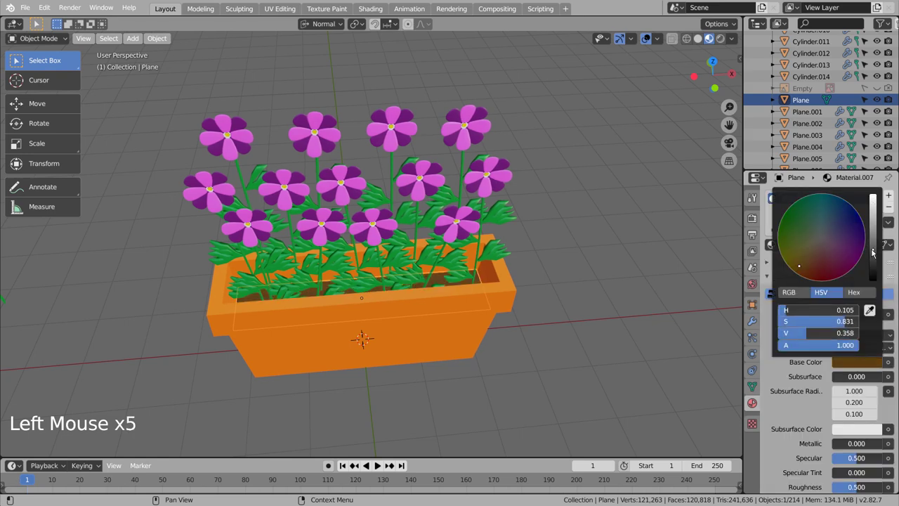
Step: Confirm the dark brown colour and orbit around the pot to reveal the stray flower
click(616, 274)
middle_click(601, 358)
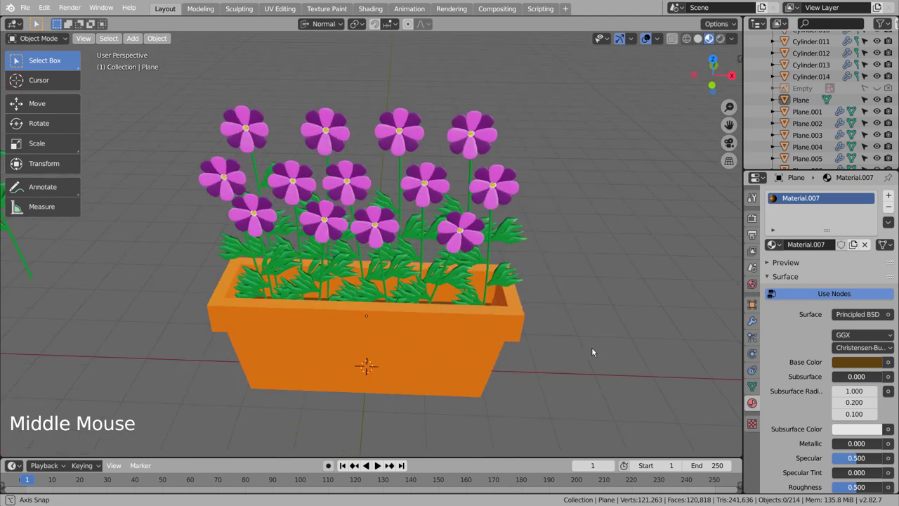
middle_click(599, 345)
middle_click(596, 336)
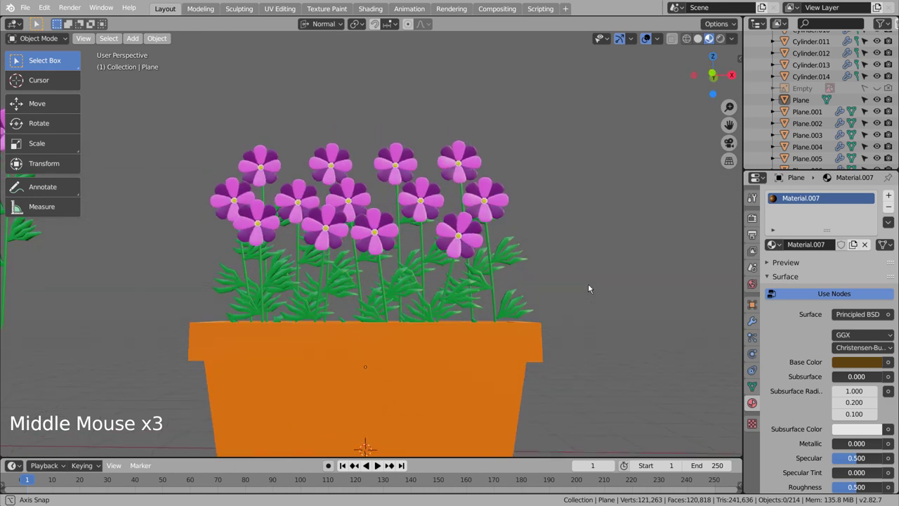
middle_click(593, 282)
middle_click(597, 265)
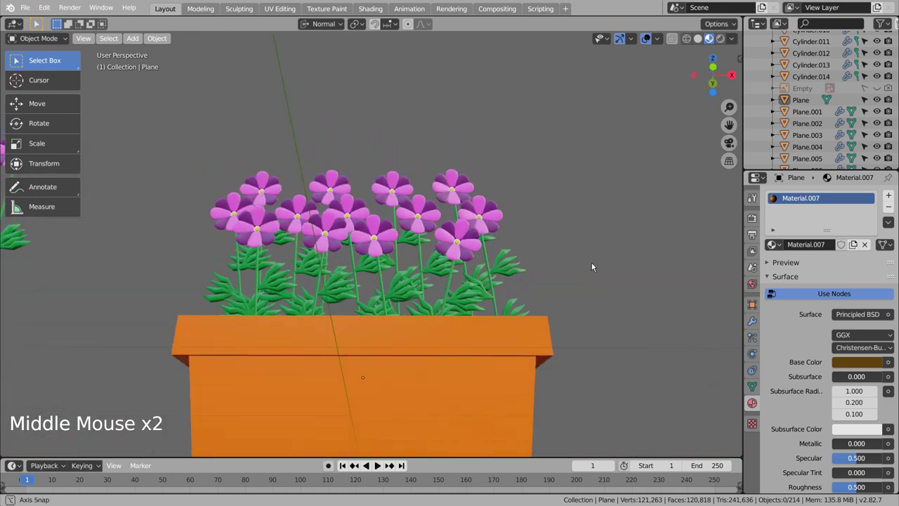
scroll(down, 3)
middle_click(609, 310)
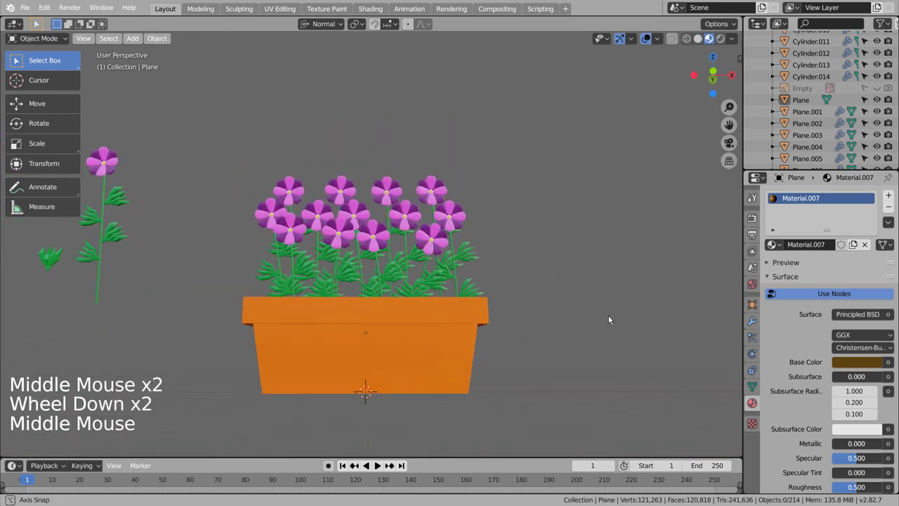
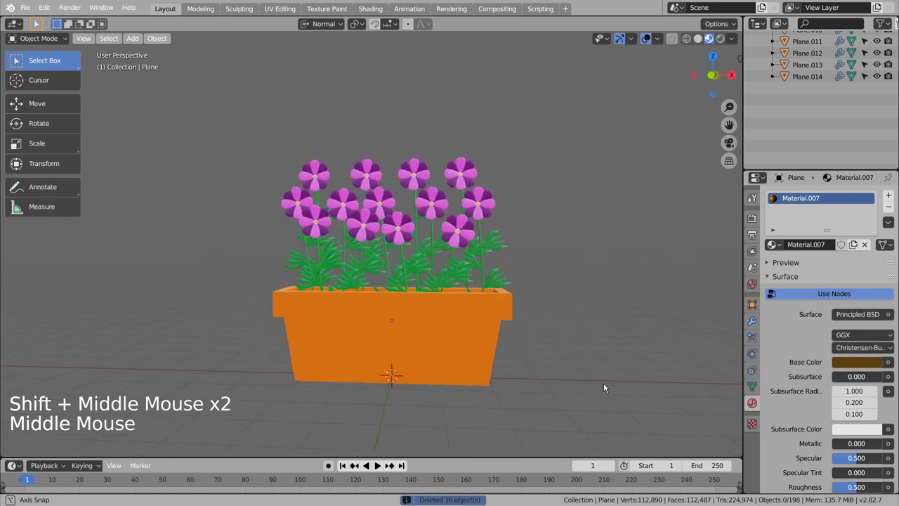
Step: Look through the scene camera and fly it to frame the pot
key(ctrl+alt+KP_0)
key(shift+`)
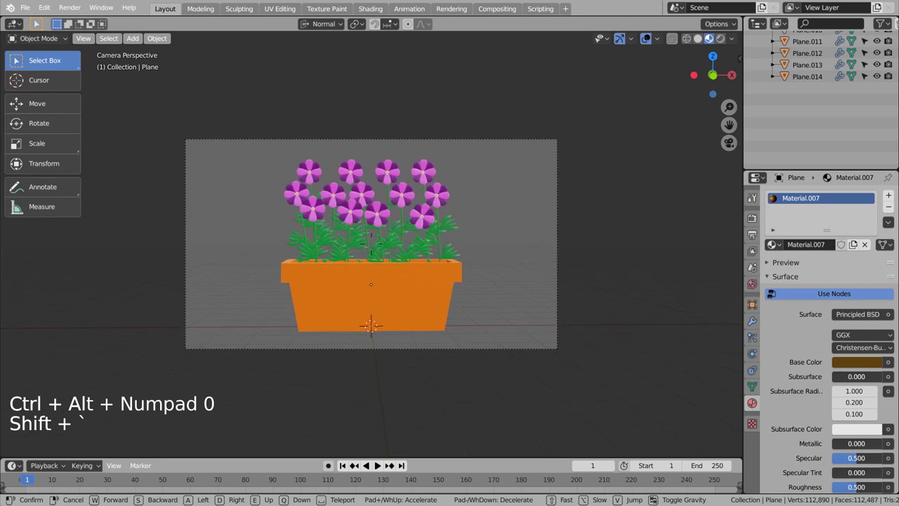
scroll(up, 3)
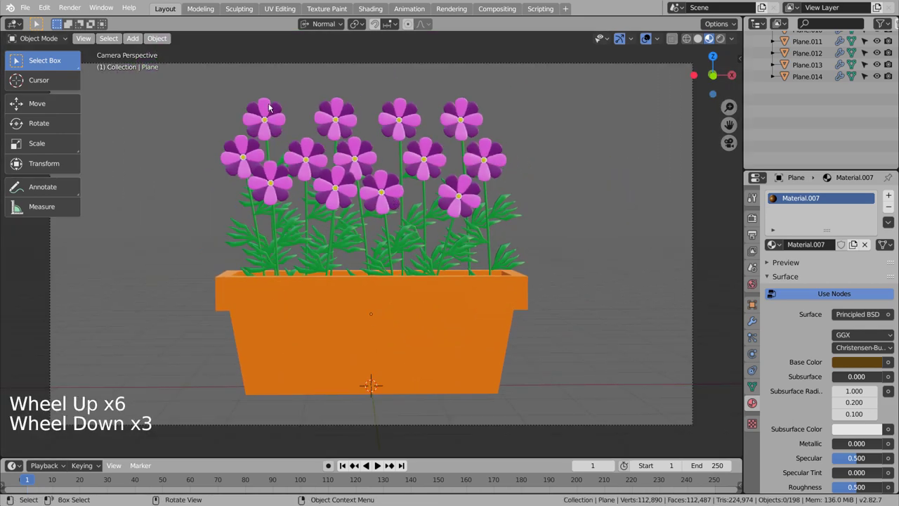
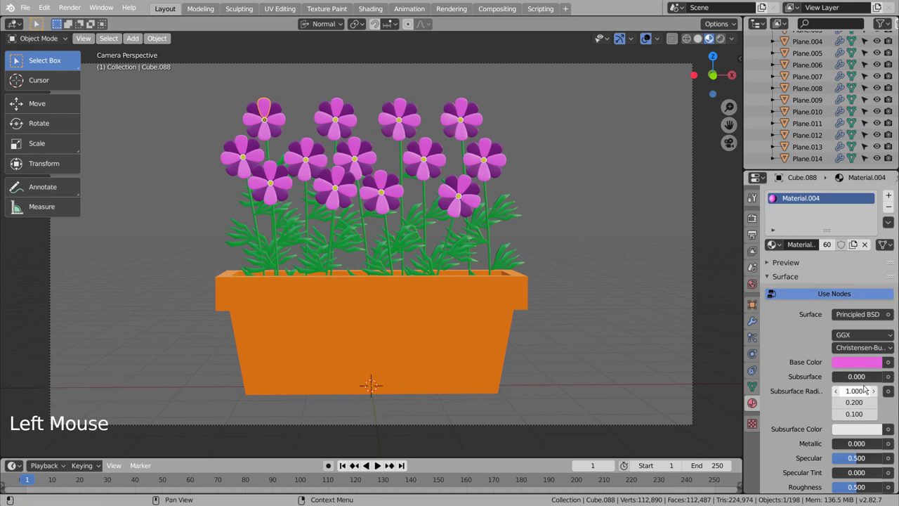
Step: Give the top-left flower's petal rings new orange and red materials
click(832, 251)
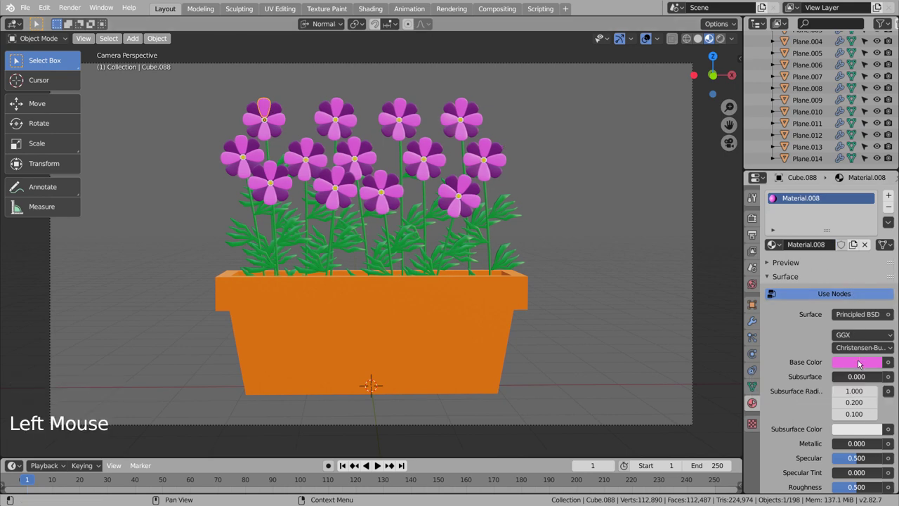
click(862, 363)
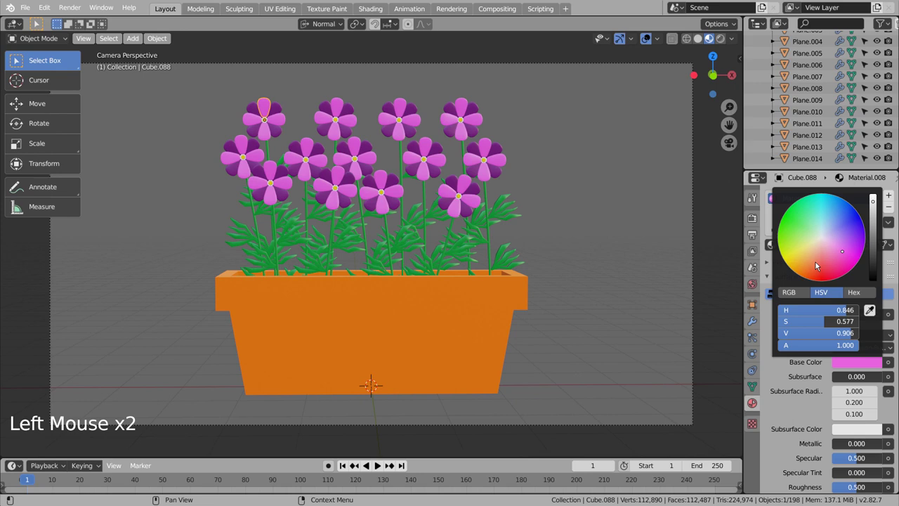
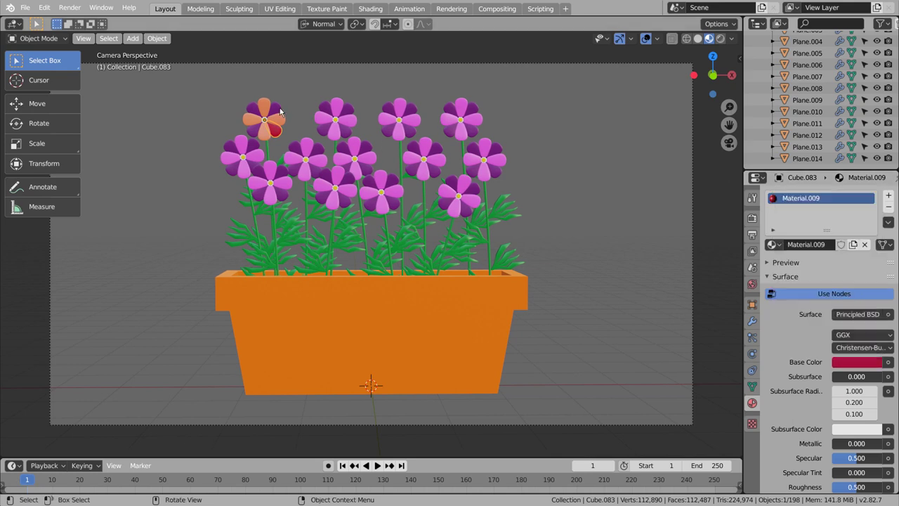
click(281, 109)
click(260, 110)
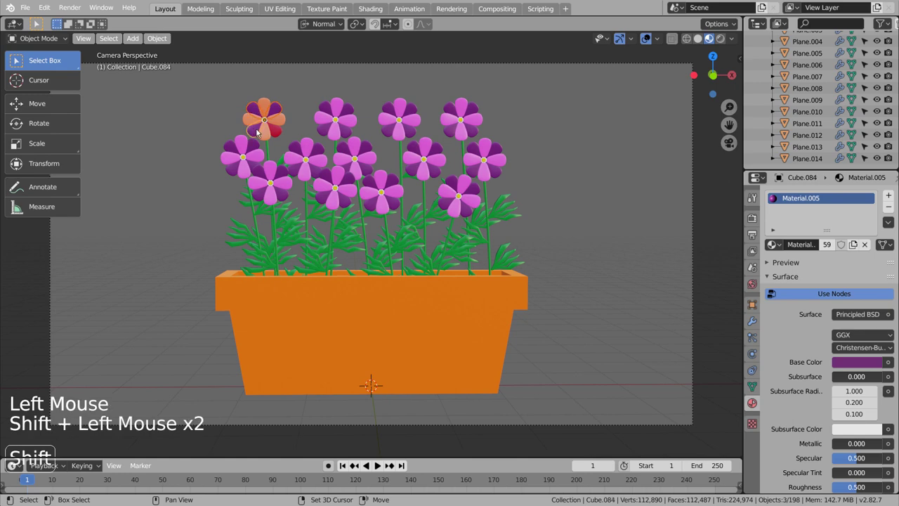
double_click(886, 223)
click(698, 196)
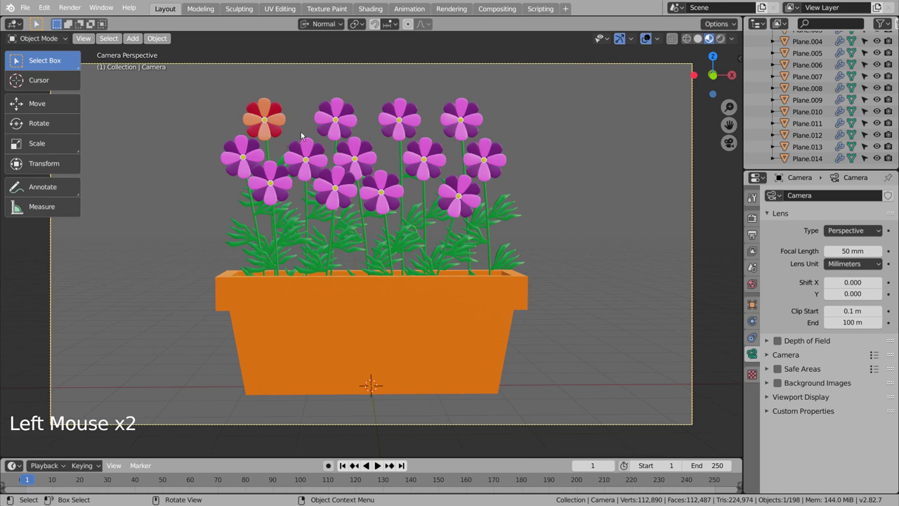
Step: Select the petal rings of a middle flower for recolouring
click(284, 131)
click(323, 148)
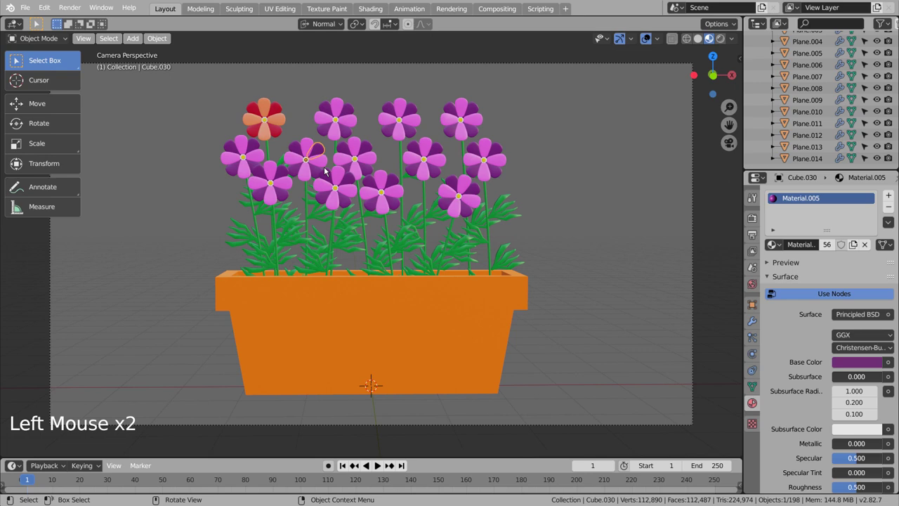
click(317, 169)
click(300, 173)
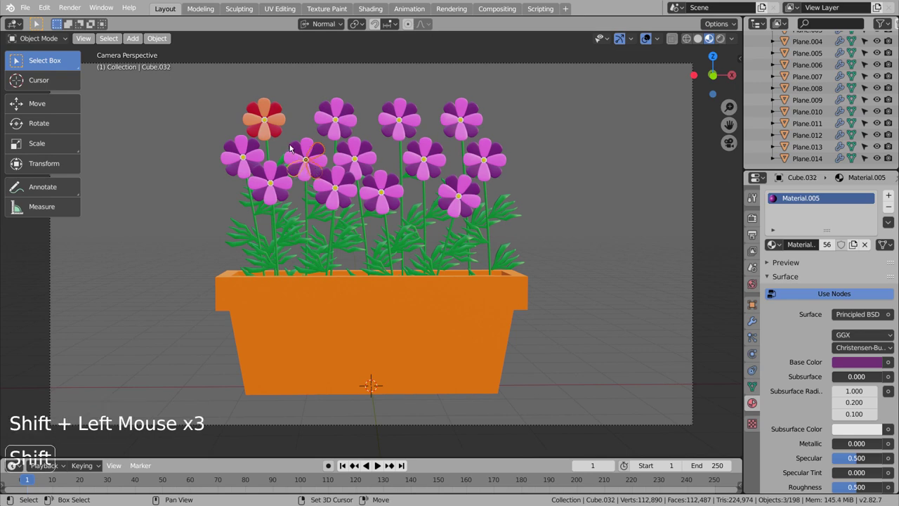
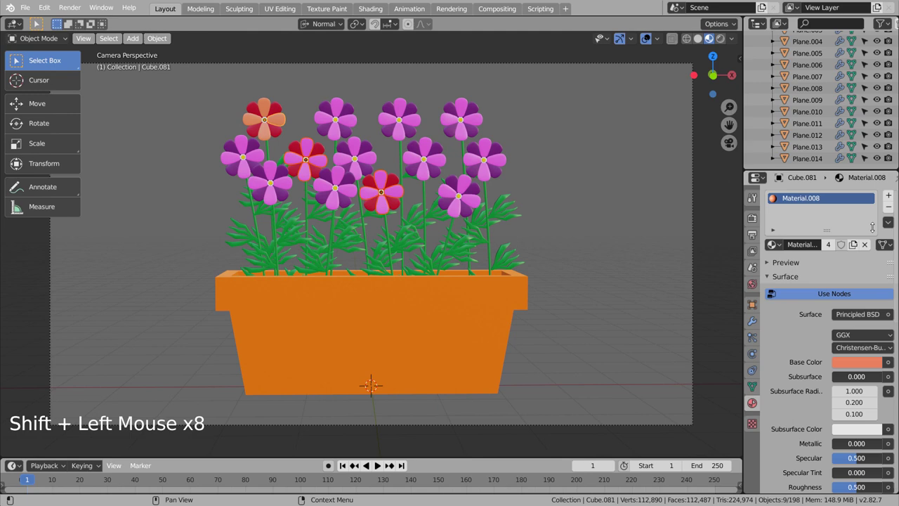
Step: Share the orange material with another flower's petals, undoing a stray colour change
double_click(895, 226)
click(889, 229)
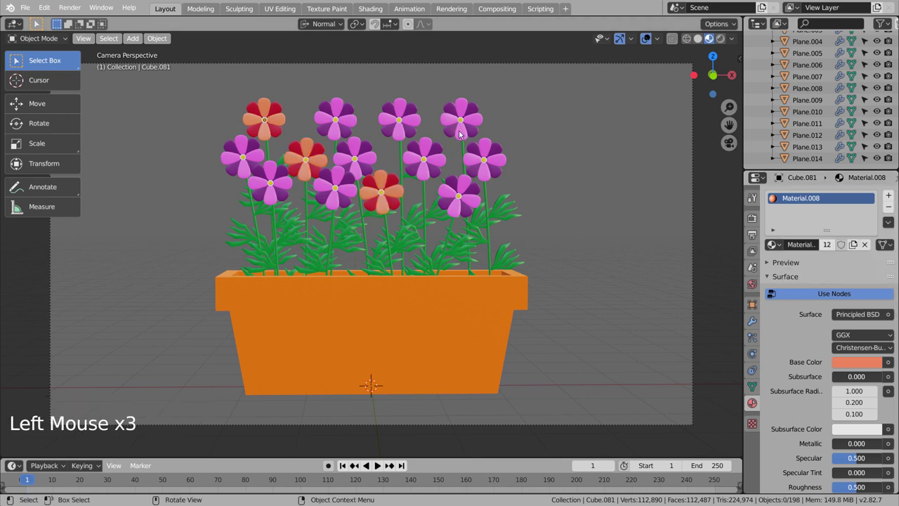
double_click(463, 112)
click(862, 363)
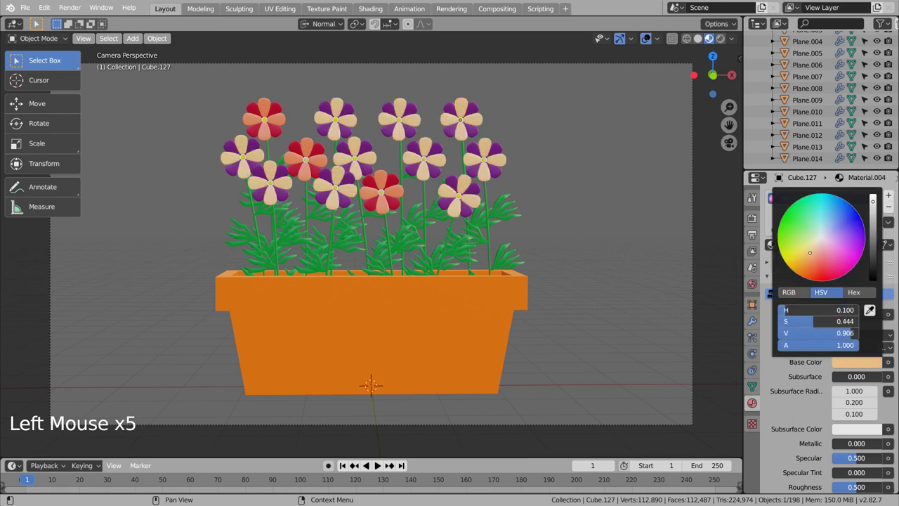
key(ctrl+z)
click(656, 256)
Step: Give the top-right flower's petals a new pale-blue material and link it across them
click(462, 105)
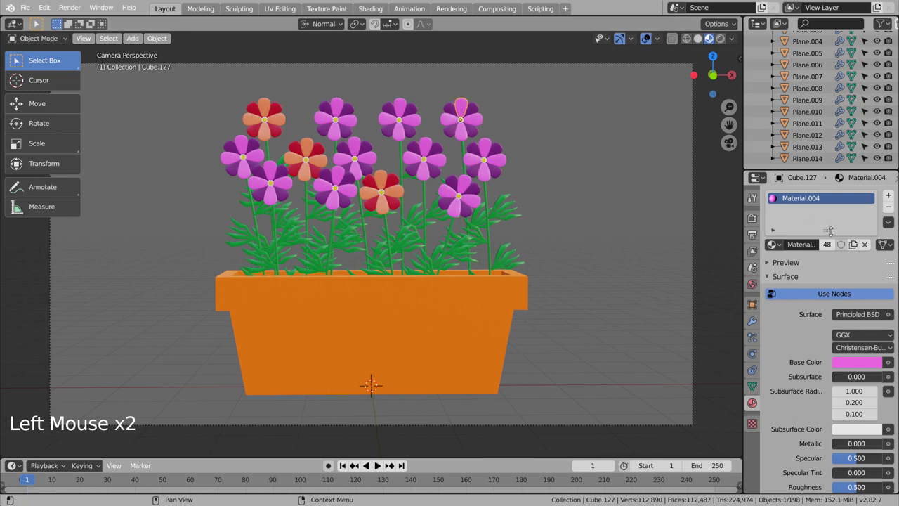
double_click(861, 361)
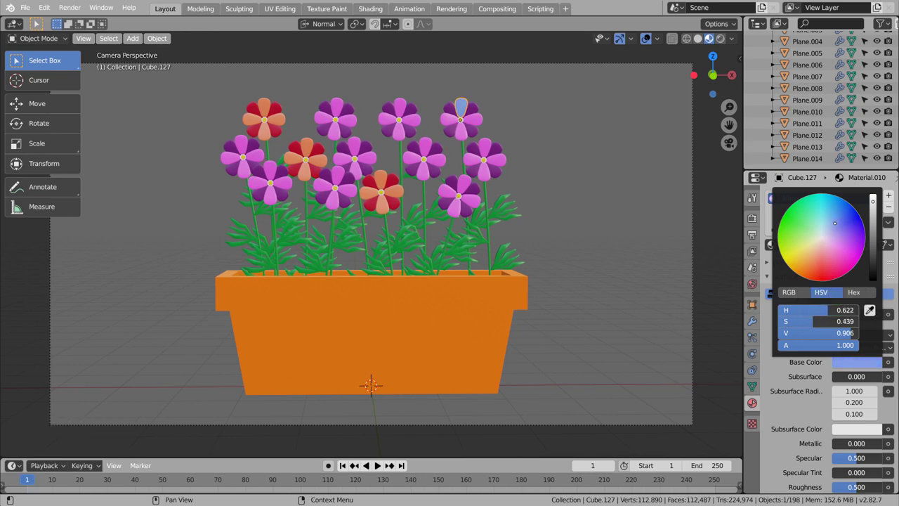
click(481, 123)
click(464, 138)
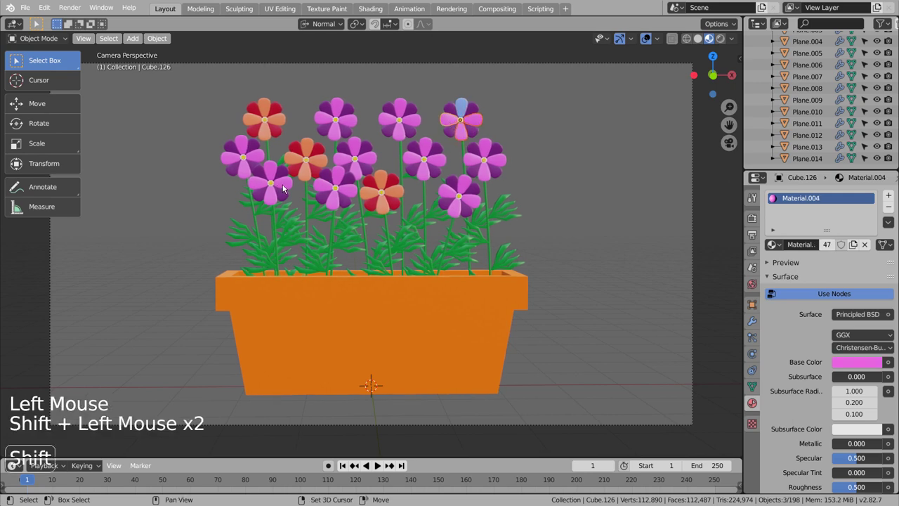
double_click(280, 202)
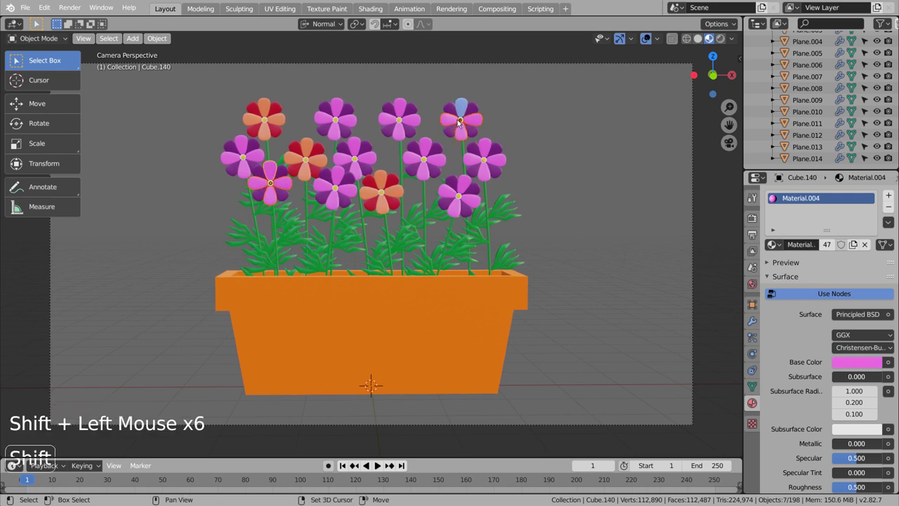
double_click(892, 222)
Step: Create a blue material on a lower-left purple petal and link it to that flower's other petals
click(668, 165)
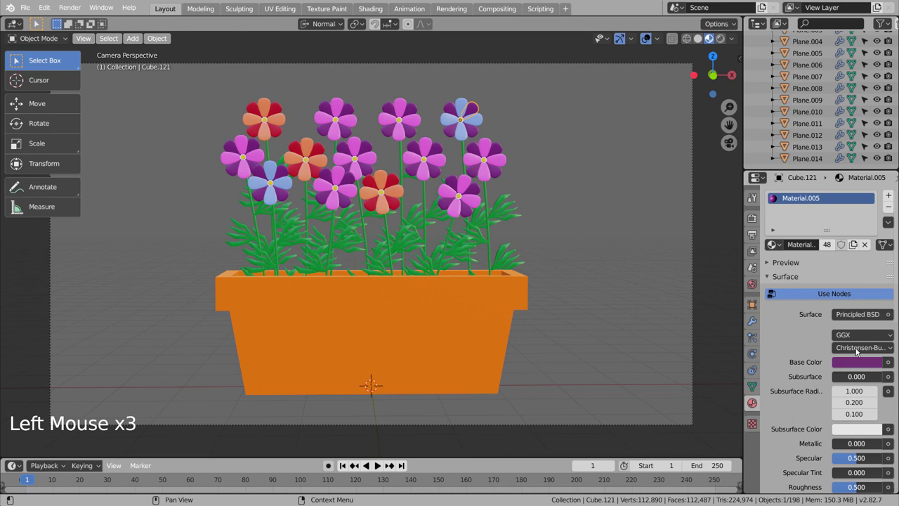
click(863, 366)
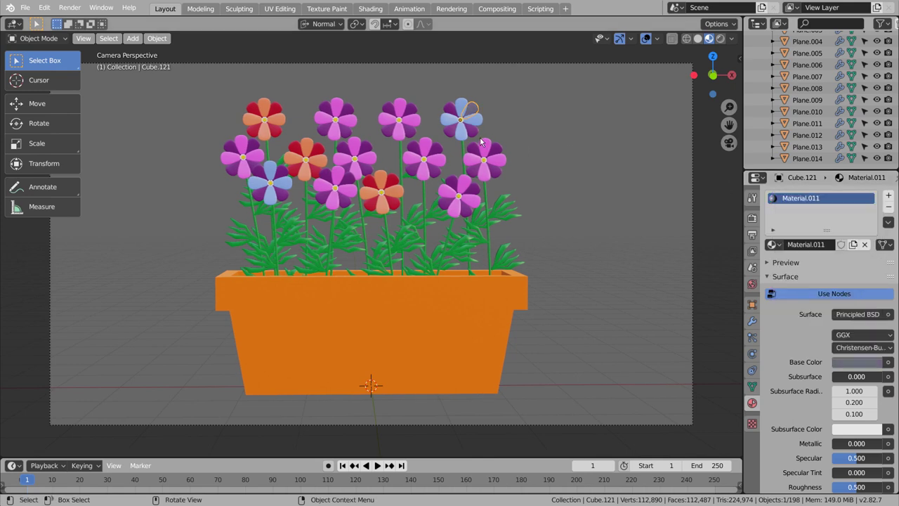
click(477, 131)
click(455, 132)
double_click(293, 195)
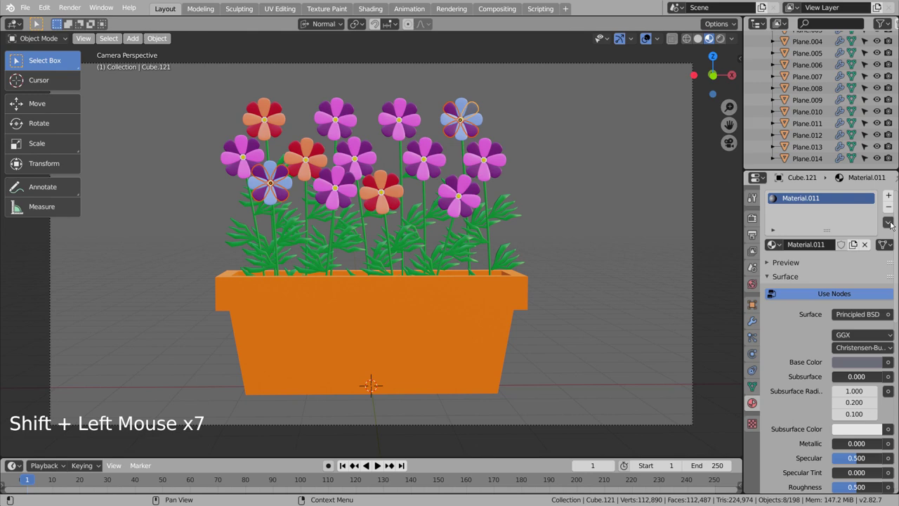
double_click(893, 222)
click(655, 208)
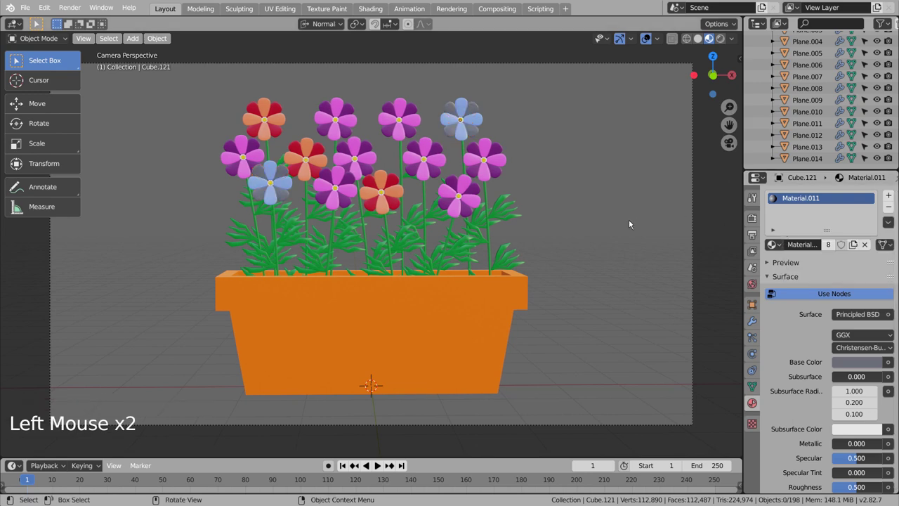
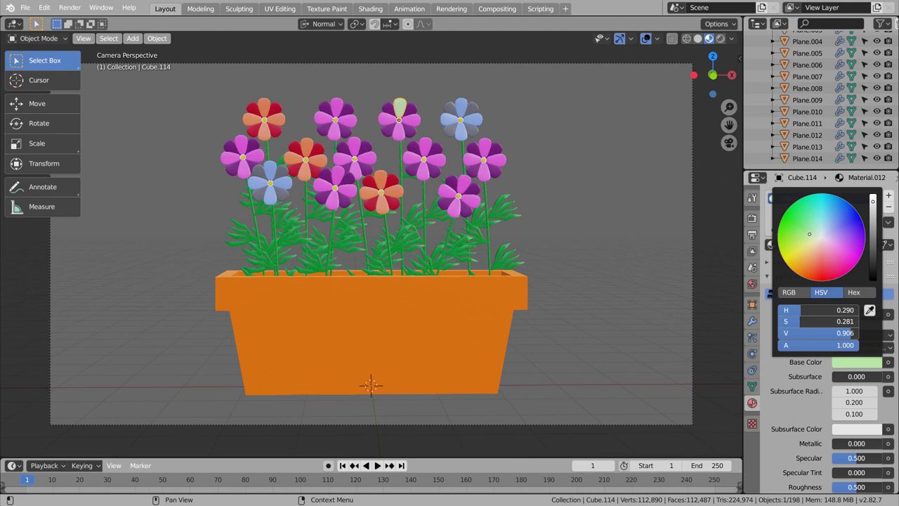
Step: Make a pale-green material and link it to petals of the top-middle and lower-right flowers
click(414, 122)
click(404, 134)
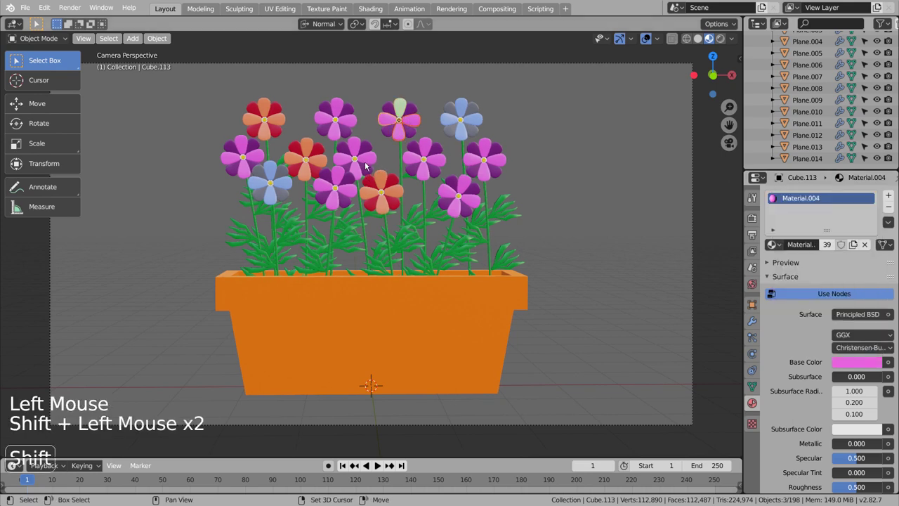
click(354, 186)
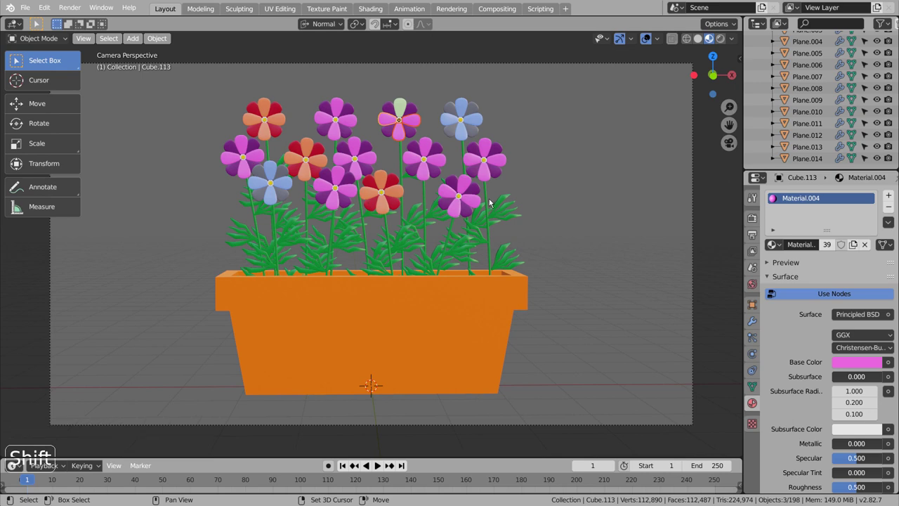
click(479, 202)
click(892, 222)
click(636, 144)
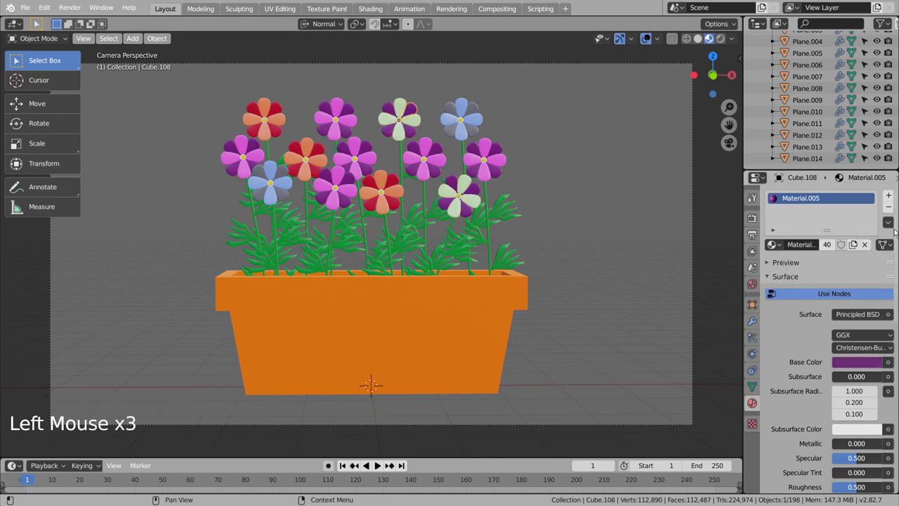
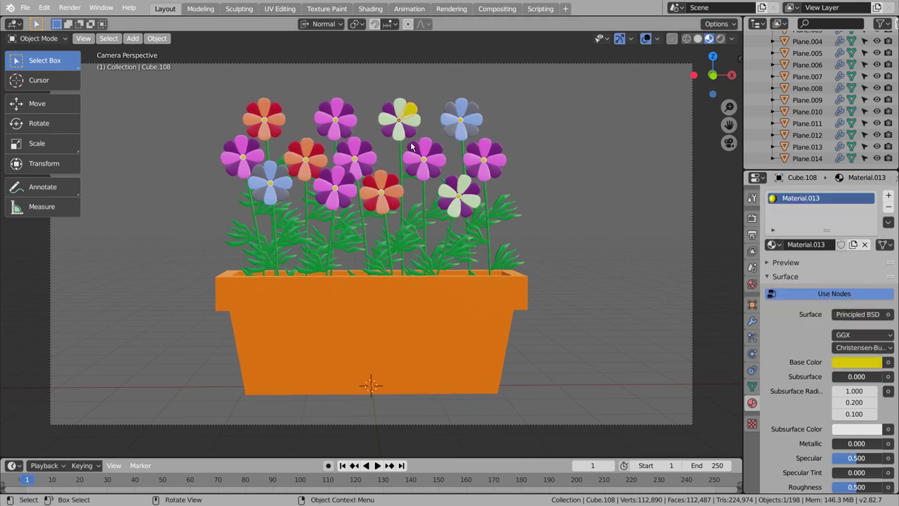
Step: Make a yellow material for the alternate petals of both flowers, then change the pale green toward pink
click(413, 132)
click(394, 133)
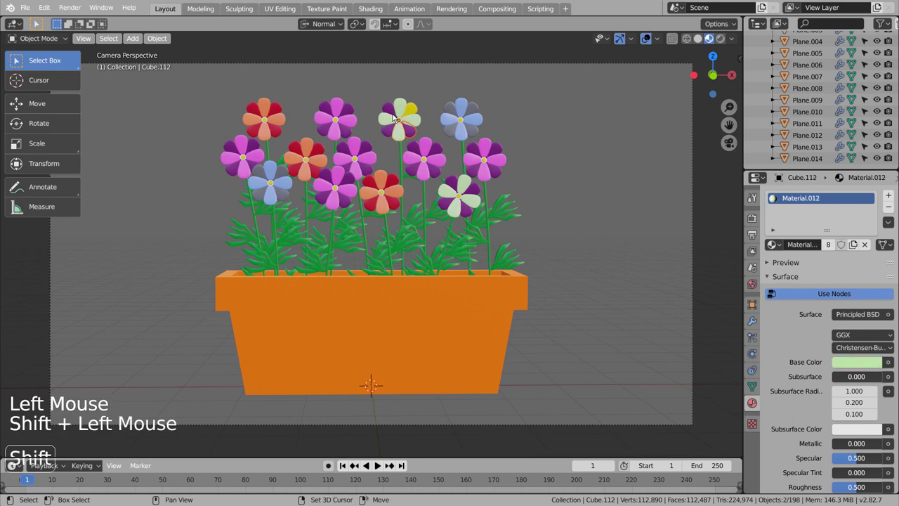
click(412, 133)
click(387, 135)
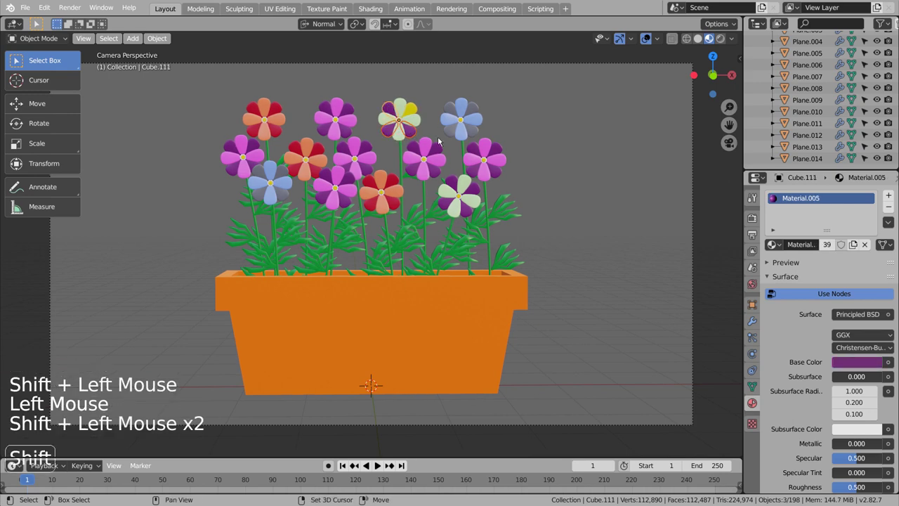
click(467, 171)
double_click(487, 189)
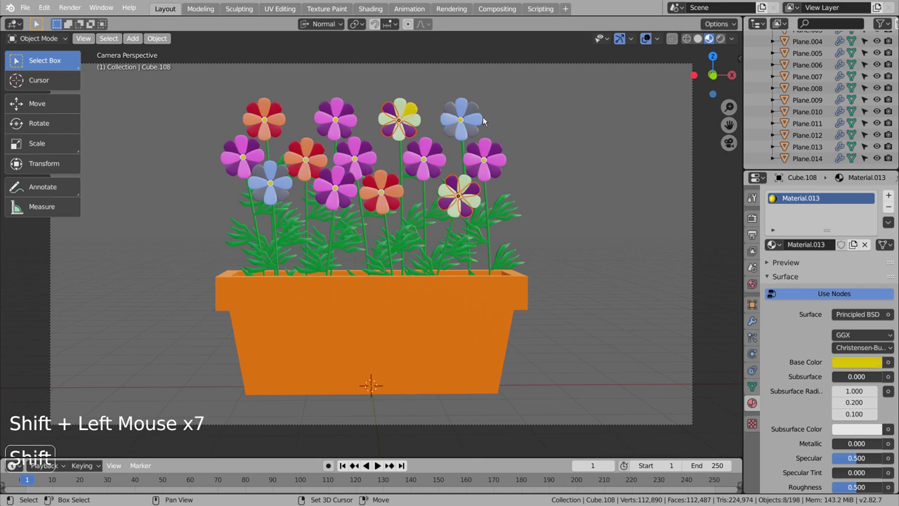
double_click(892, 226)
click(584, 145)
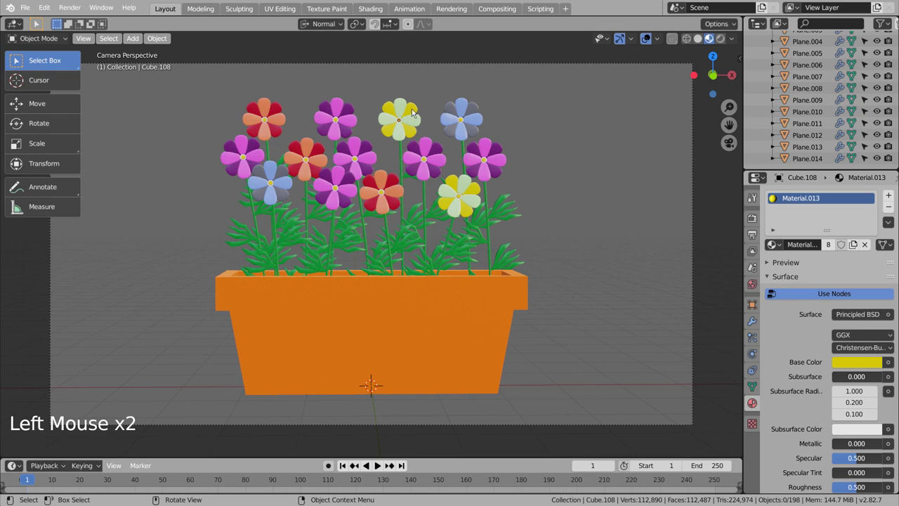
double_click(851, 363)
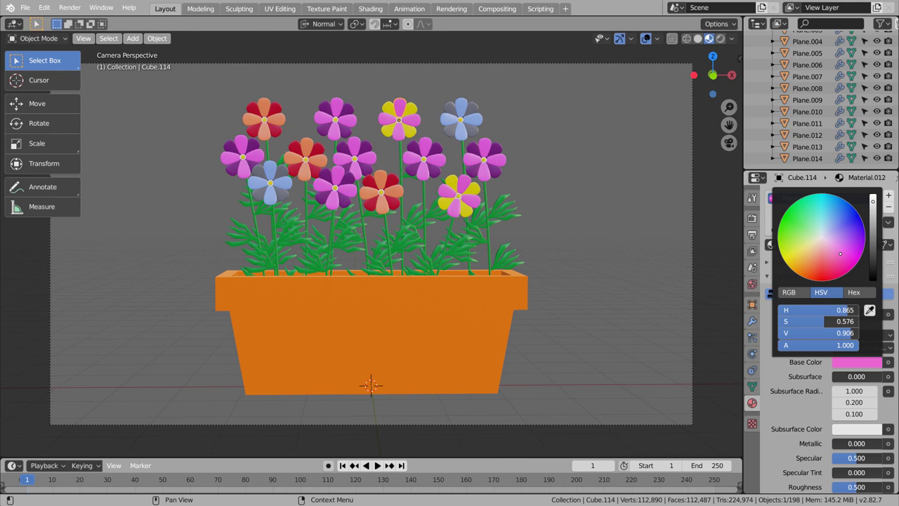
Step: Confirm the pink, then give the centre-left and far-right middle-row flowers a linked red material
click(656, 210)
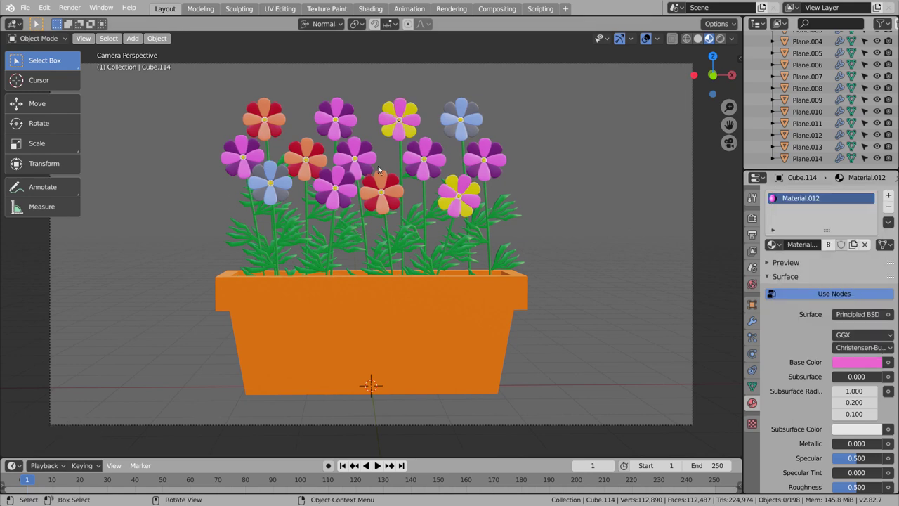
click(375, 157)
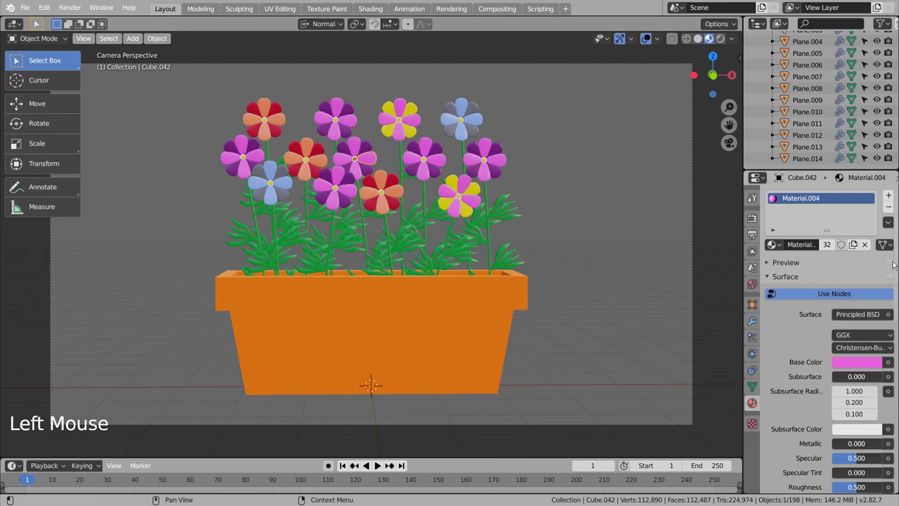
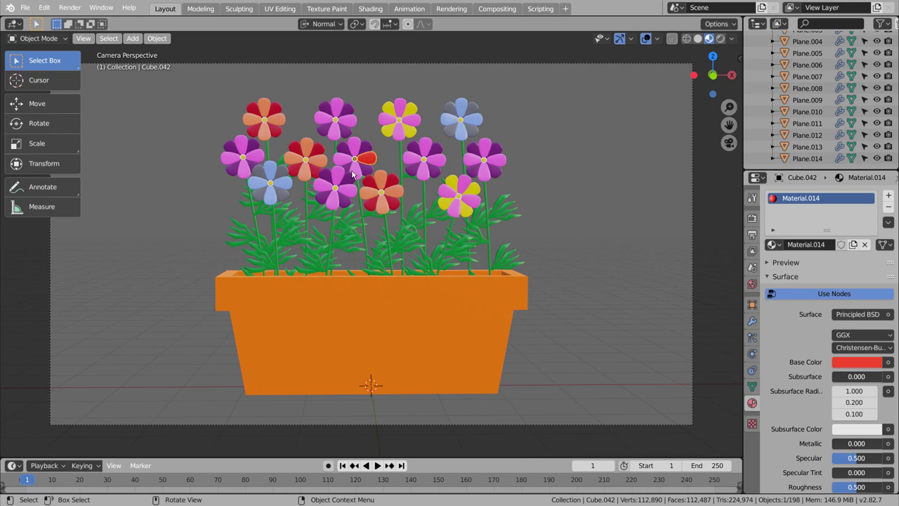
click(358, 170)
click(346, 157)
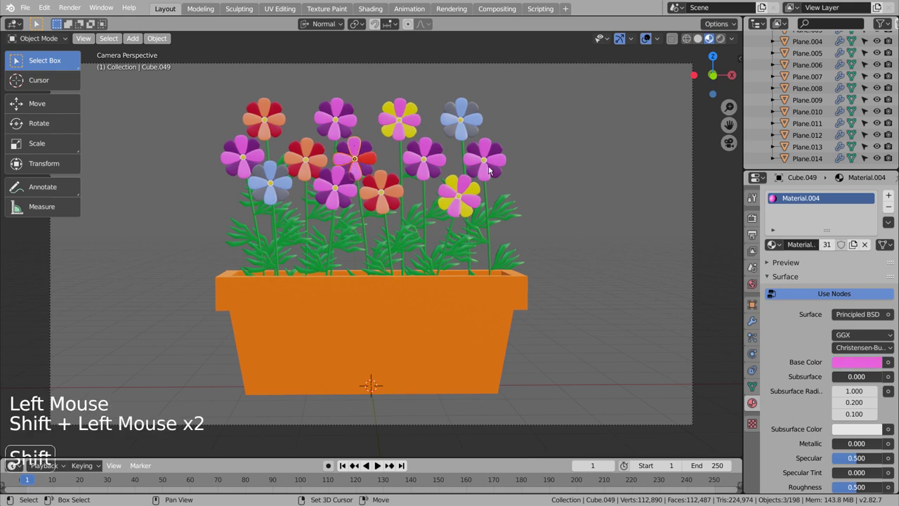
click(471, 155)
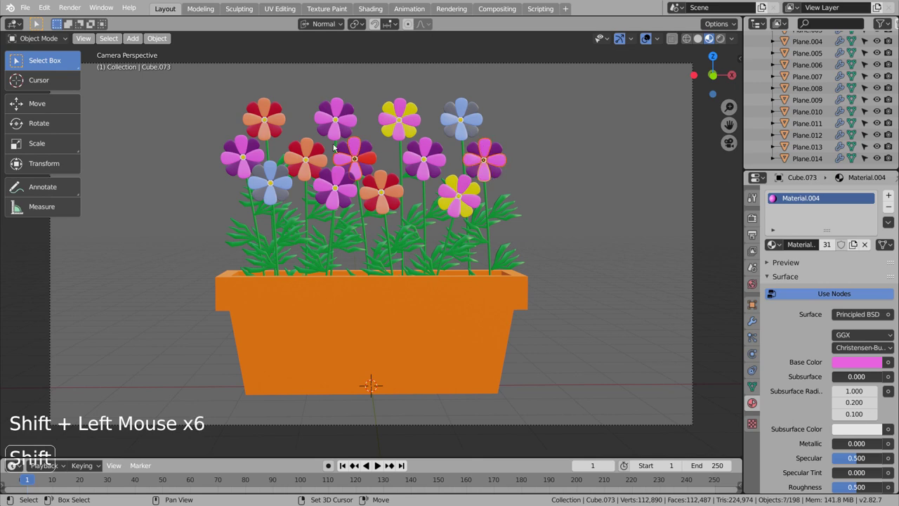
double_click(893, 224)
click(603, 175)
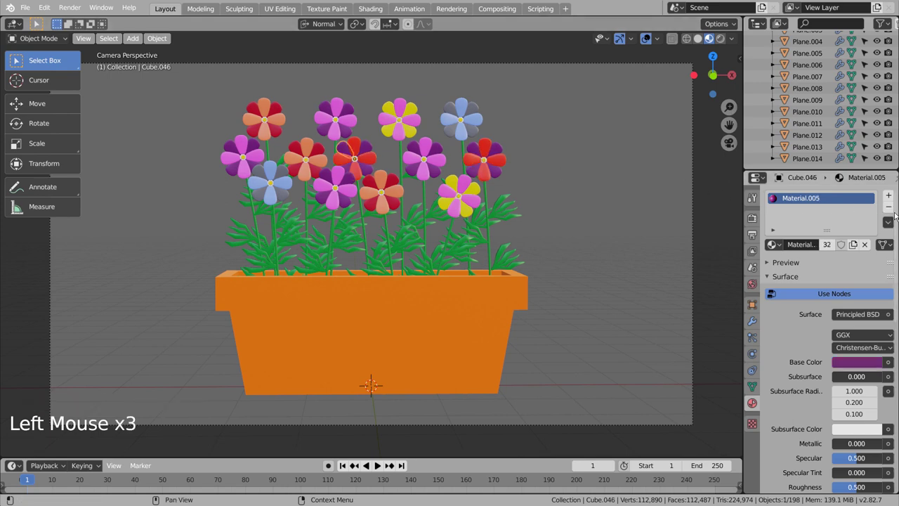
Step: Create a golden-yellow material on a purple petal and start sharing it with the centre-left flower's petals
double_click(827, 248)
click(856, 365)
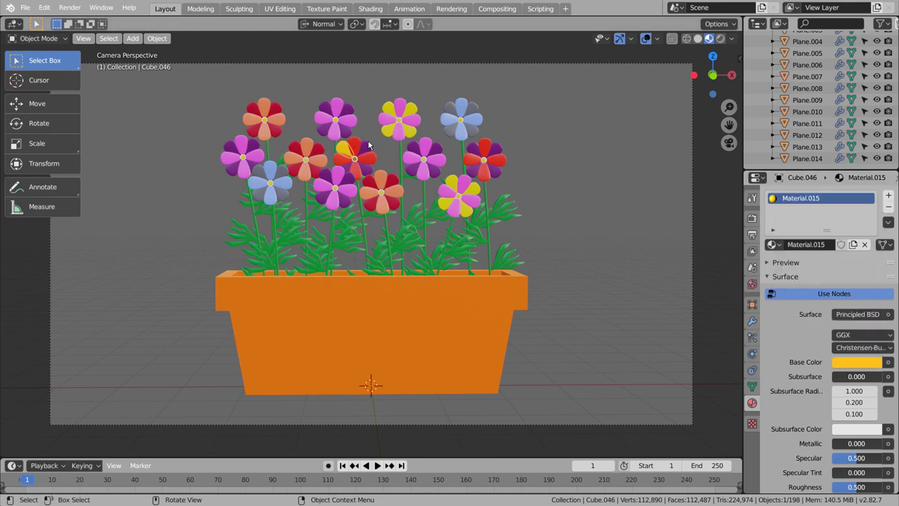
click(373, 144)
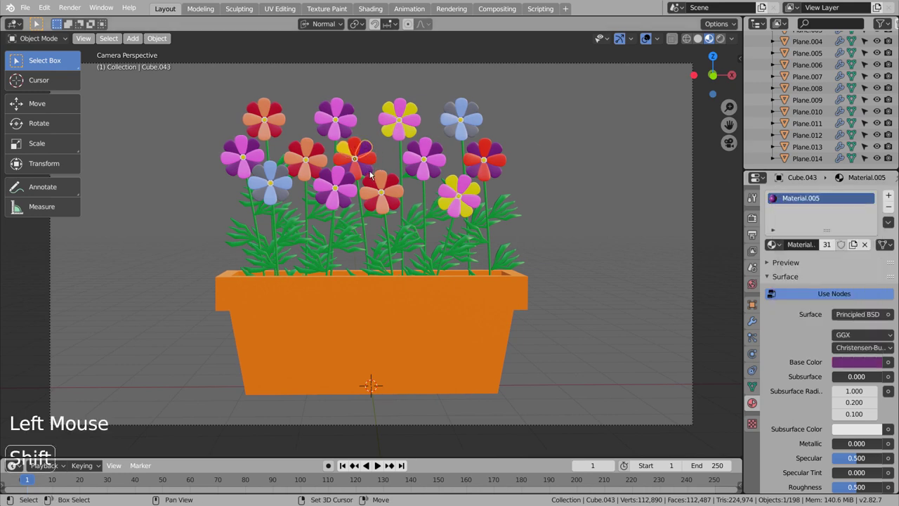
click(372, 173)
click(369, 171)
key(ctrl+z)
click(354, 169)
click(371, 147)
Step: Zoom in and select petals of the far-right middle-row flower for the golden-yellow material
scroll(up, 3)
middle_click(379, 161)
middle_click(408, 257)
click(398, 222)
click(555, 217)
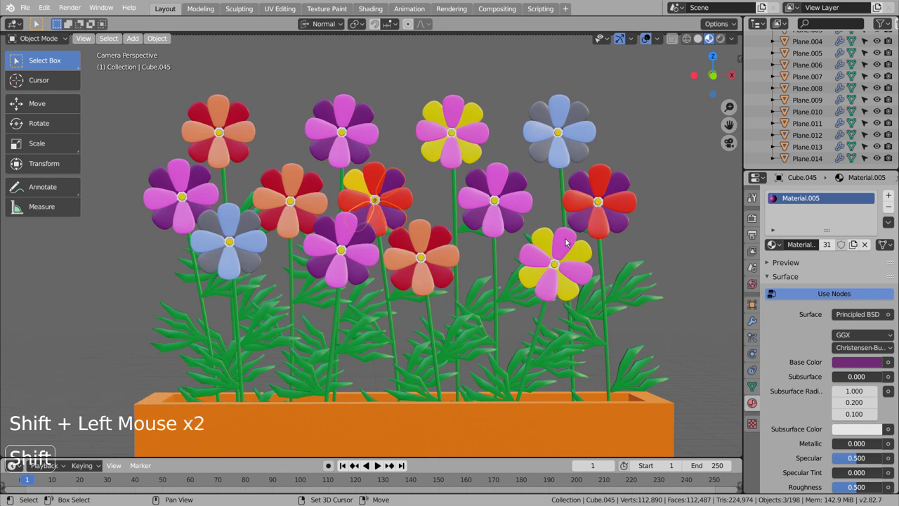
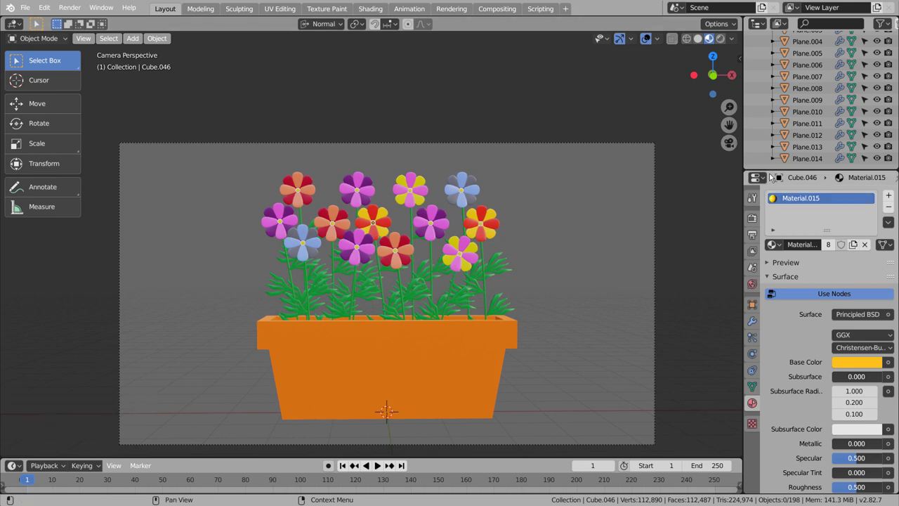
Step: Set the render engine to Cycles, preview in Rendered shading, then return to Solid shading
click(872, 197)
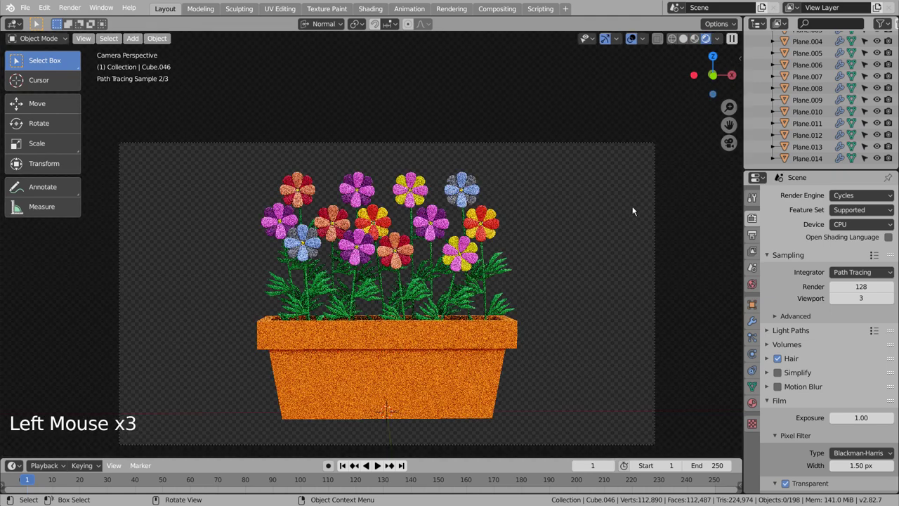
click(634, 207)
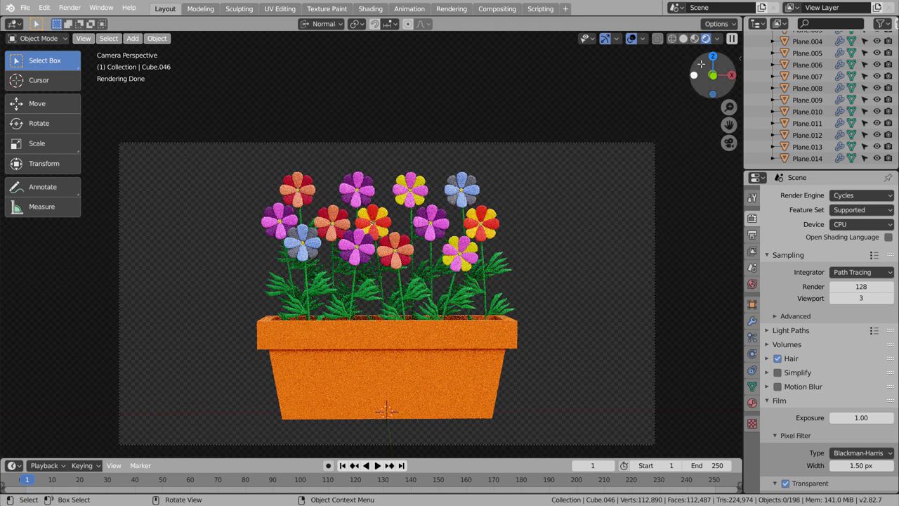
click(686, 37)
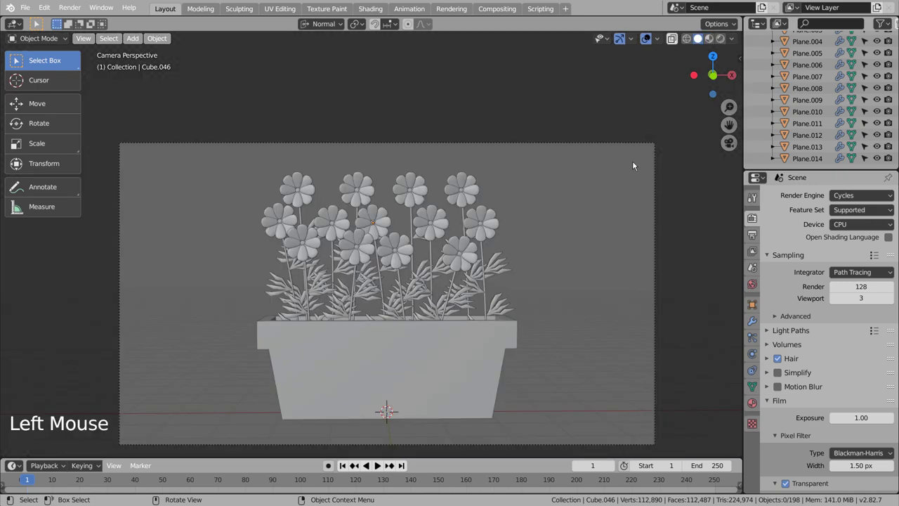